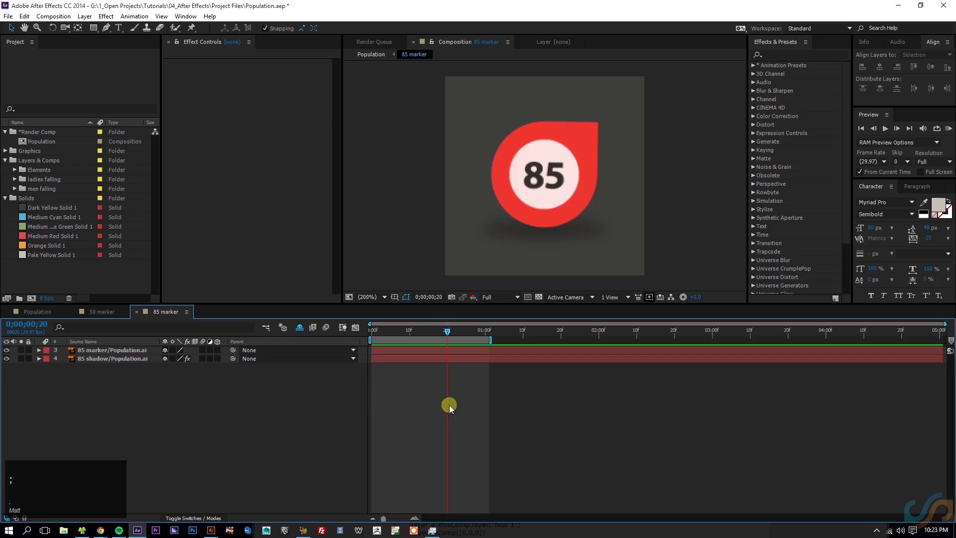
Review the 50 marker comp's pop-in keyframes from the start and save the project.
click(370, 302)
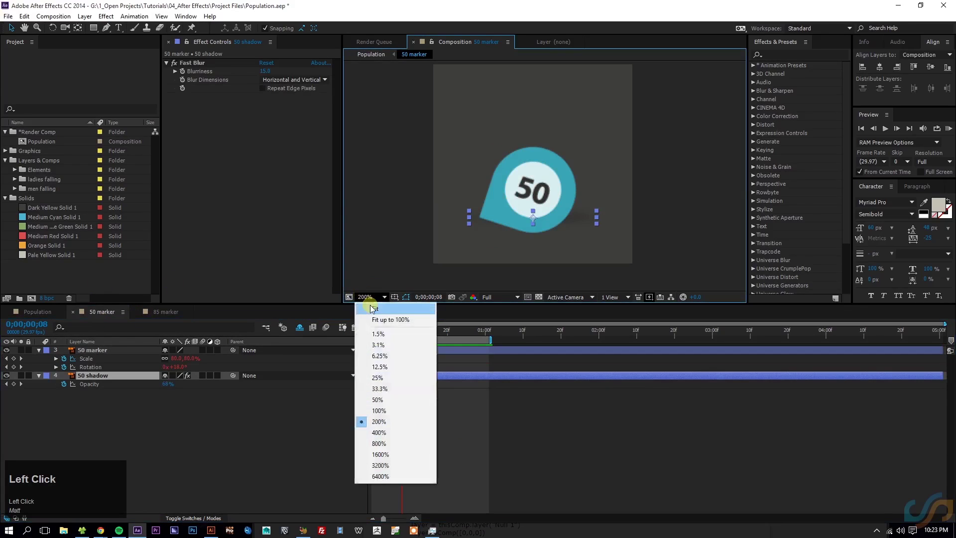
key(;)
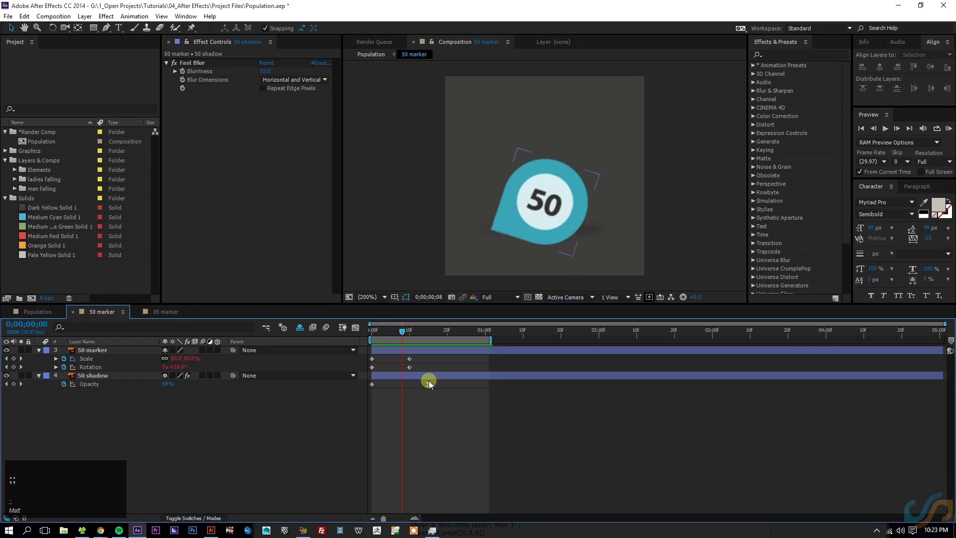
click(423, 445)
key(u)
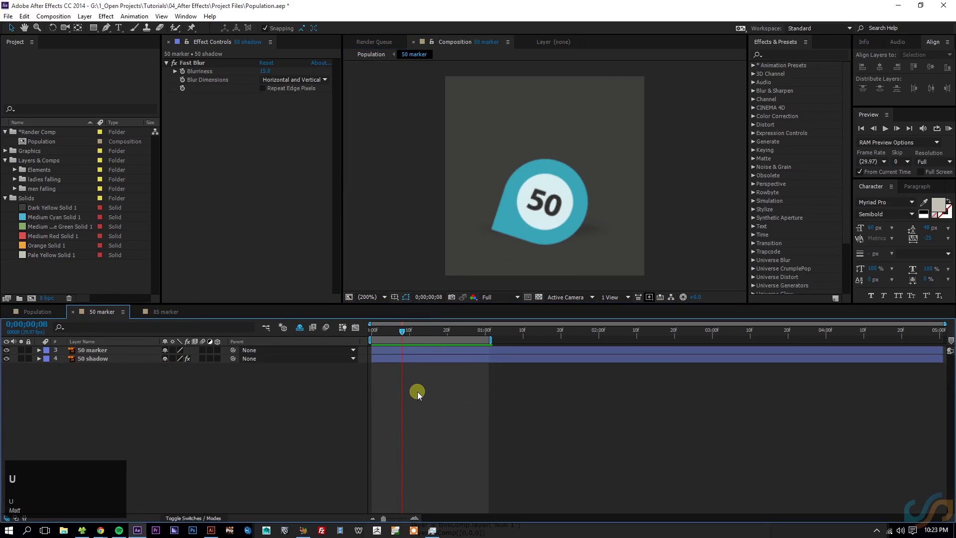
click(390, 330)
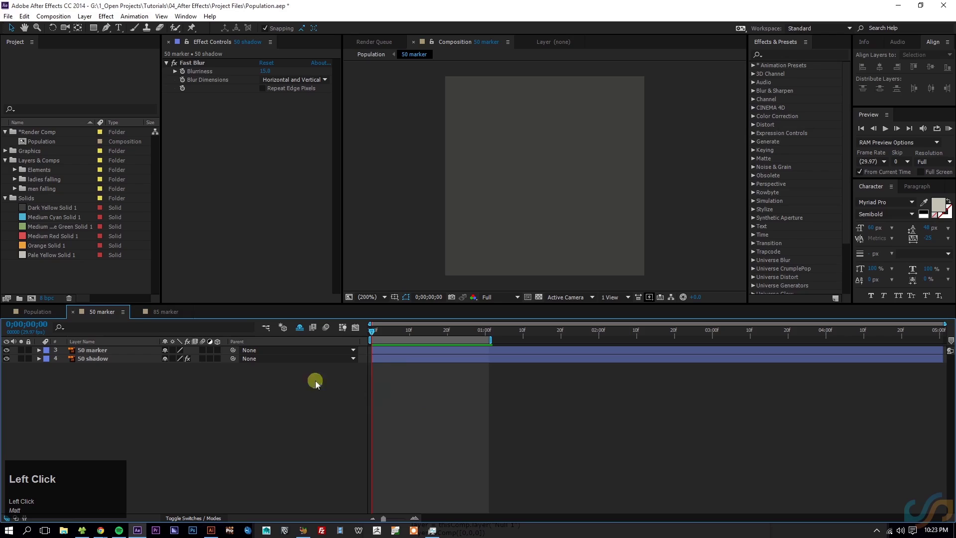
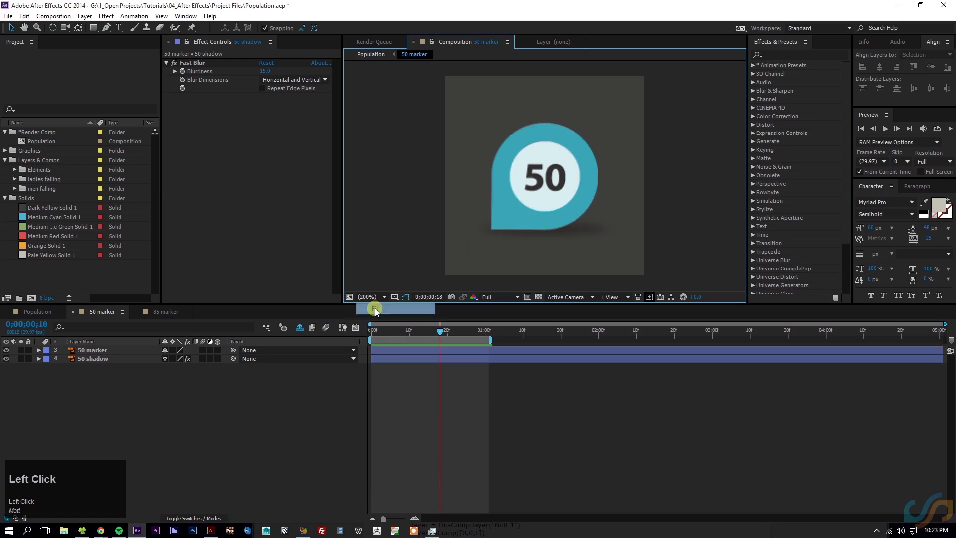
key(;)
click(471, 453)
text(u)
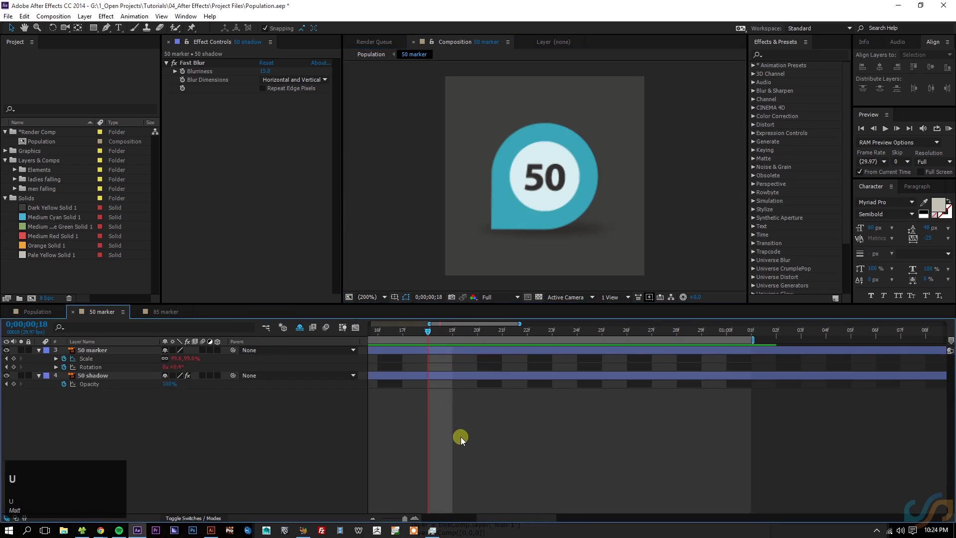
text(u)
click(466, 439)
key(ctrl+s)
Preview the 85 marker comp's animation, close the marker tabs and show the main Population comp.
click(162, 312)
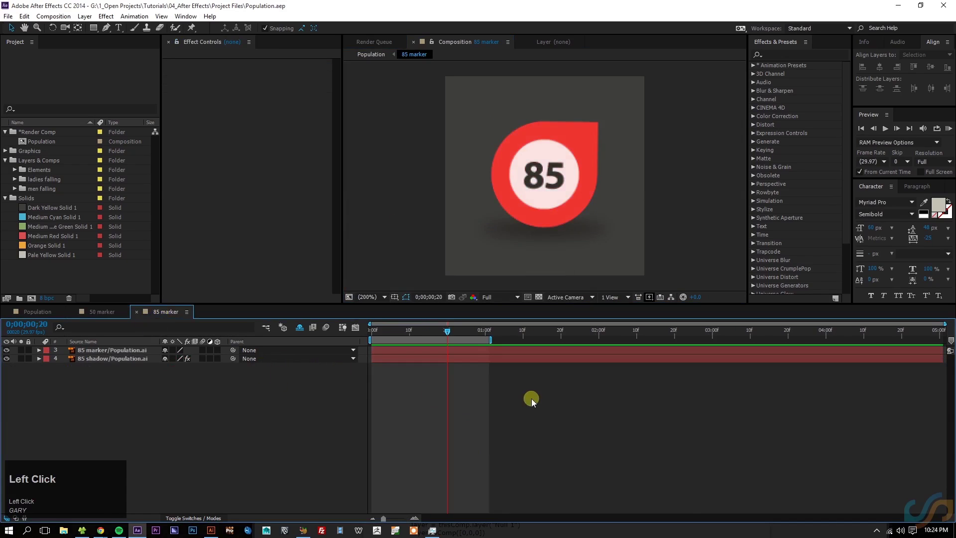
key(space)
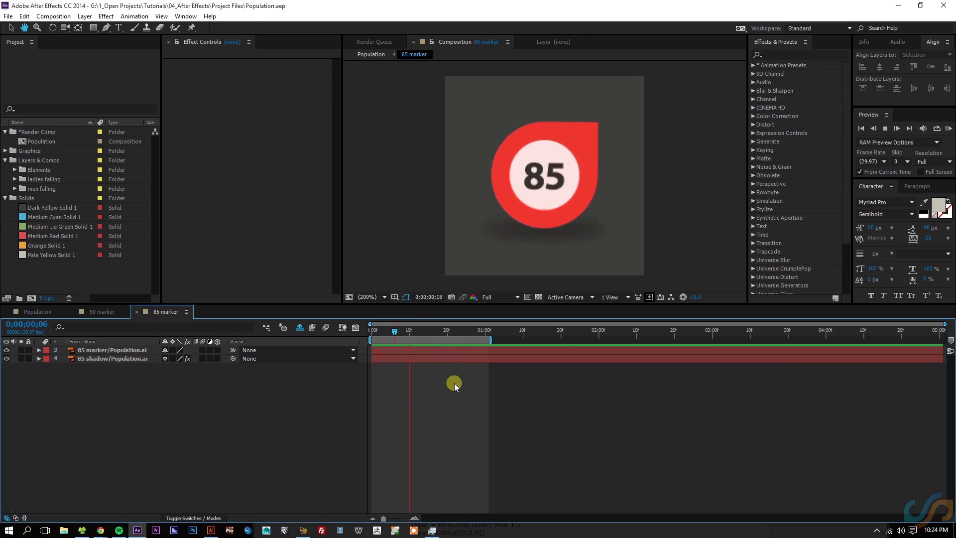
key(space)
click(268, 410)
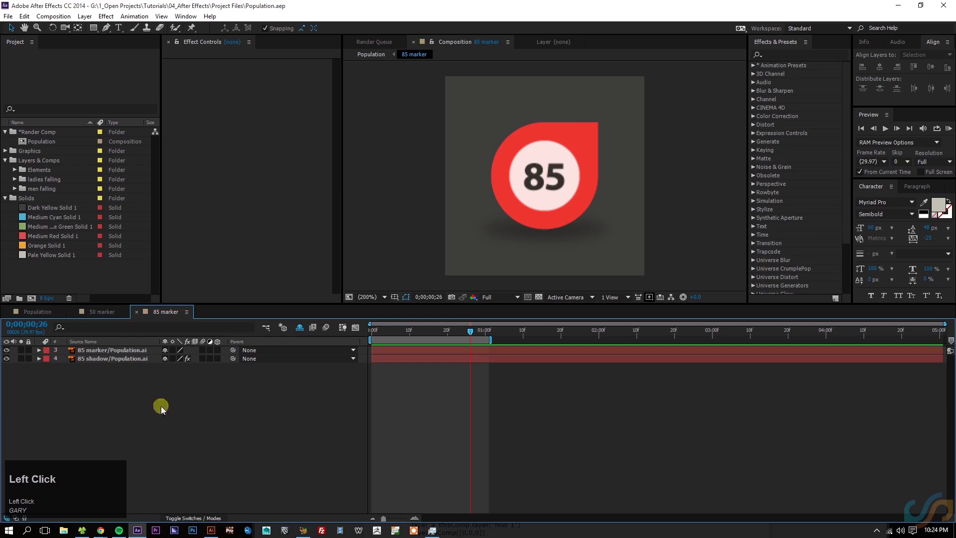
click(129, 414)
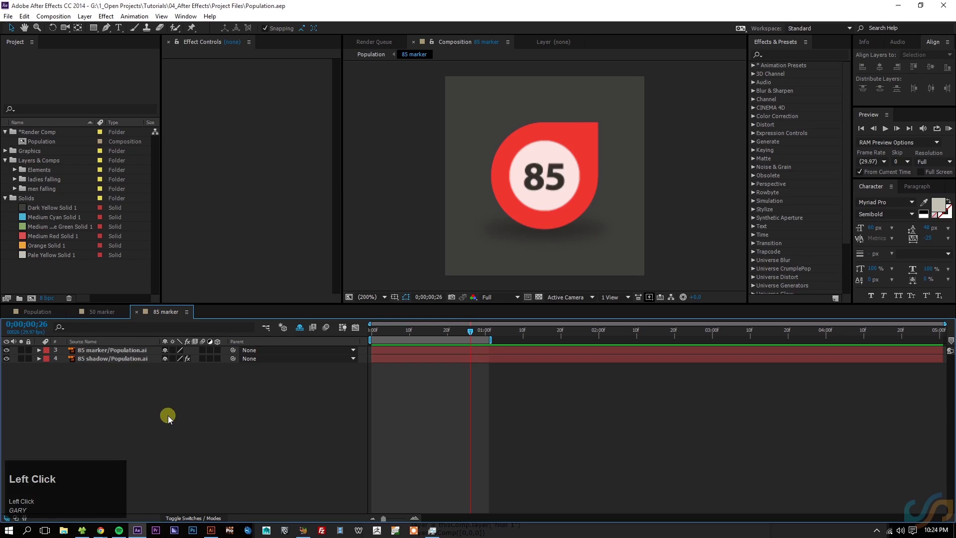
key(ctrl+w)
click(209, 436)
key(ctrl+w)
click(205, 439)
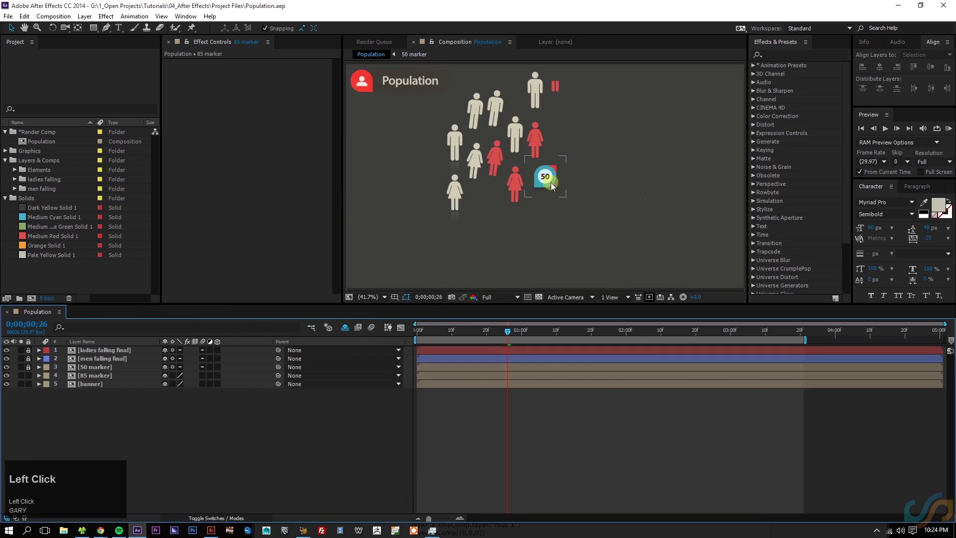
Scrub until both markers appear, select the 50 and 85 marker layers, then open the banner precomp.
drag(565, 341, 31, 355)
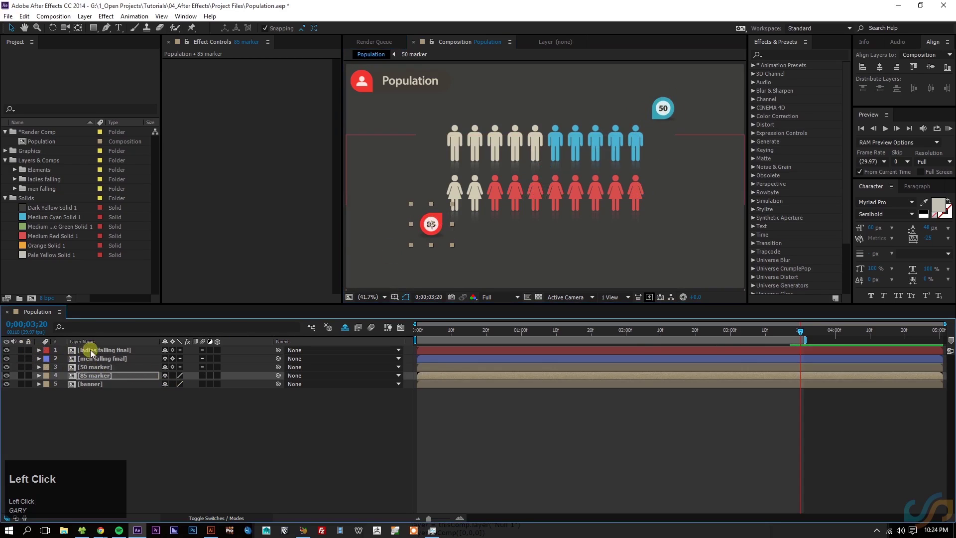
key(shift+Down)
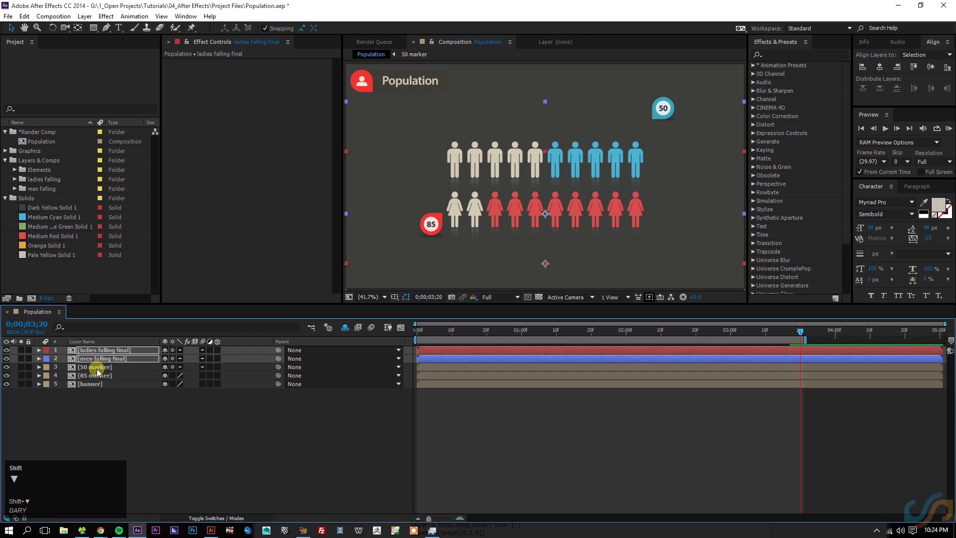
click(99, 380)
key(shift+Down)
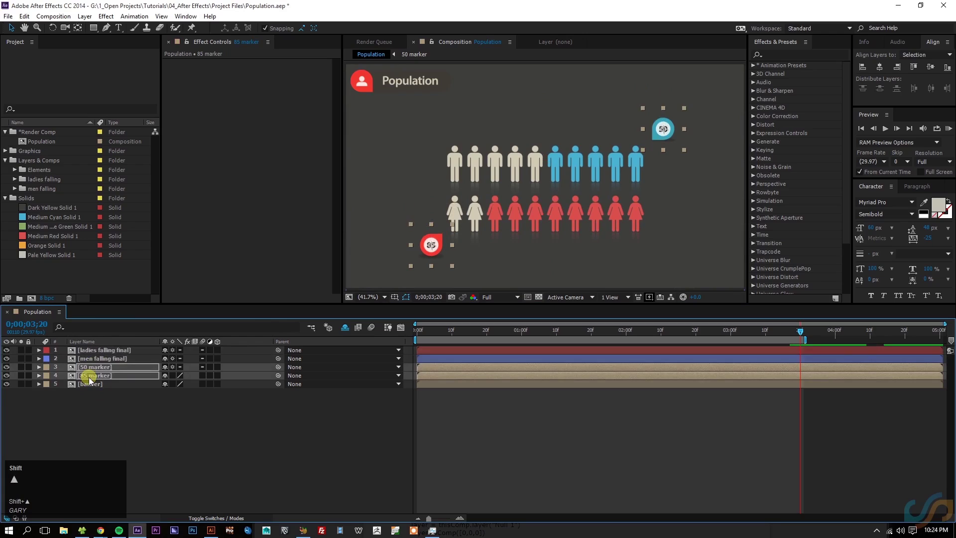
click(597, 452)
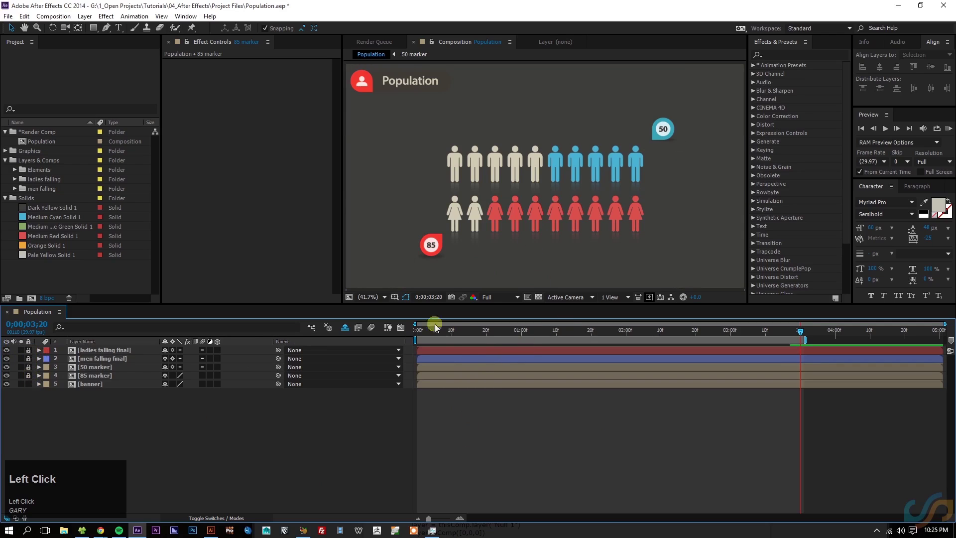
drag(95, 387, 545, 444)
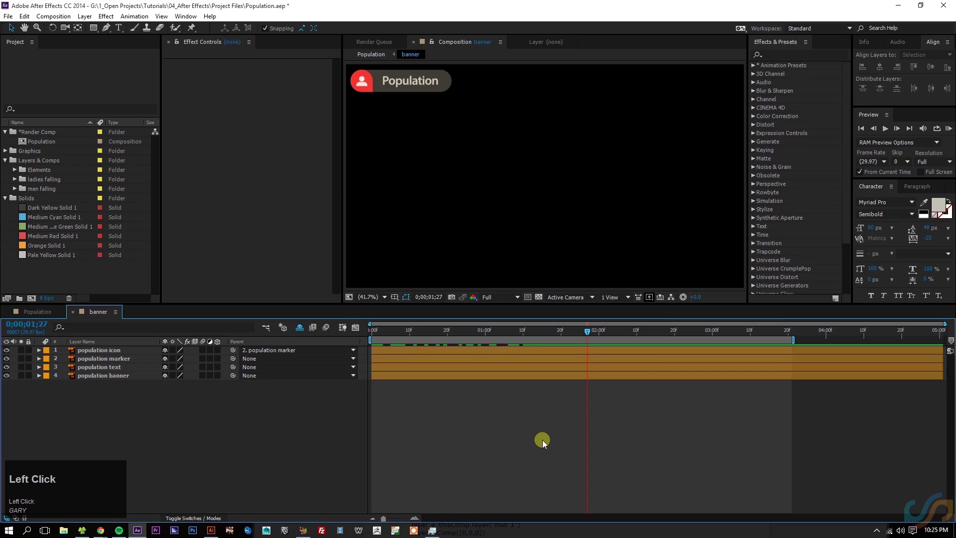
Inspect the banner comp's layers and their keyframes.
key(u)
click(69, 371)
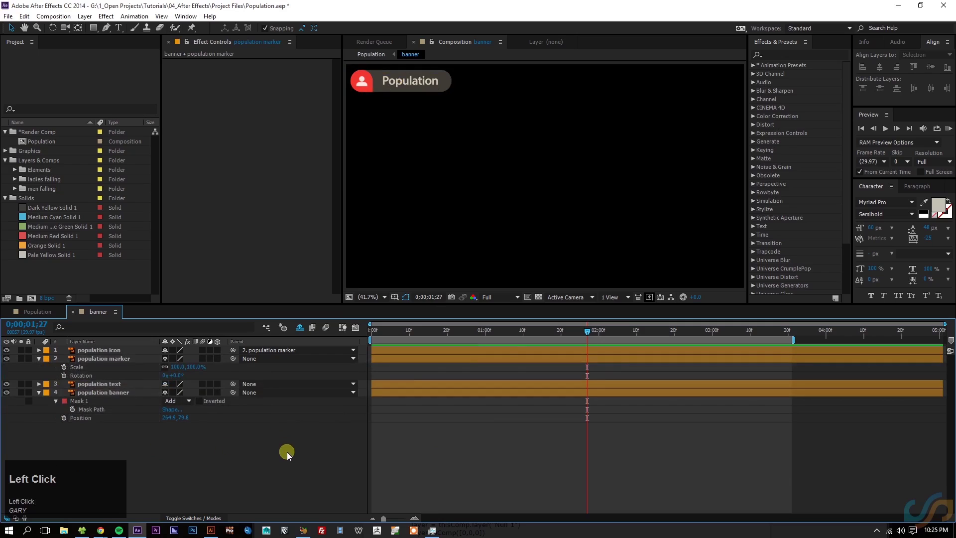
text(u)
drag(339, 334, 585, 436)
text(uuuu)
click(259, 353)
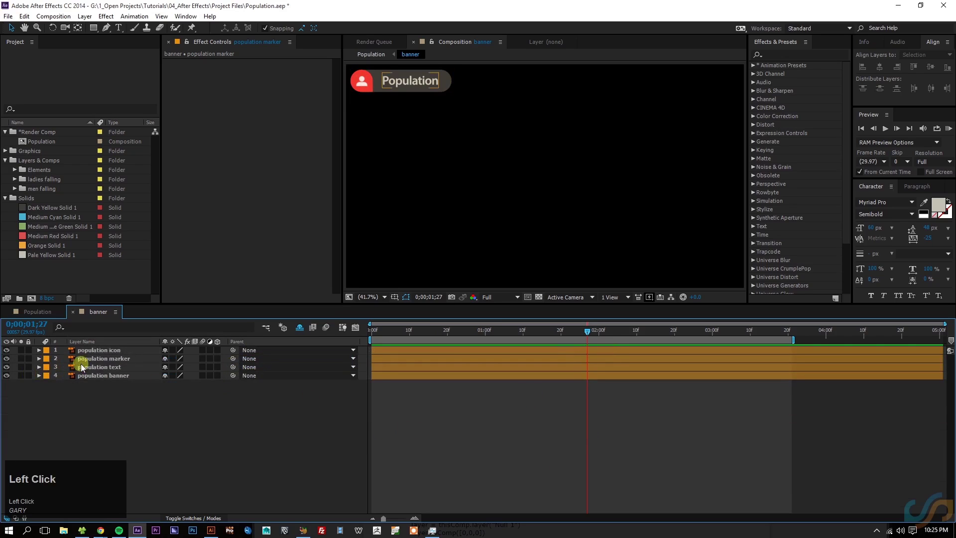
Parent the icon, marker and text layers to 4. population banner.
click(452, 79)
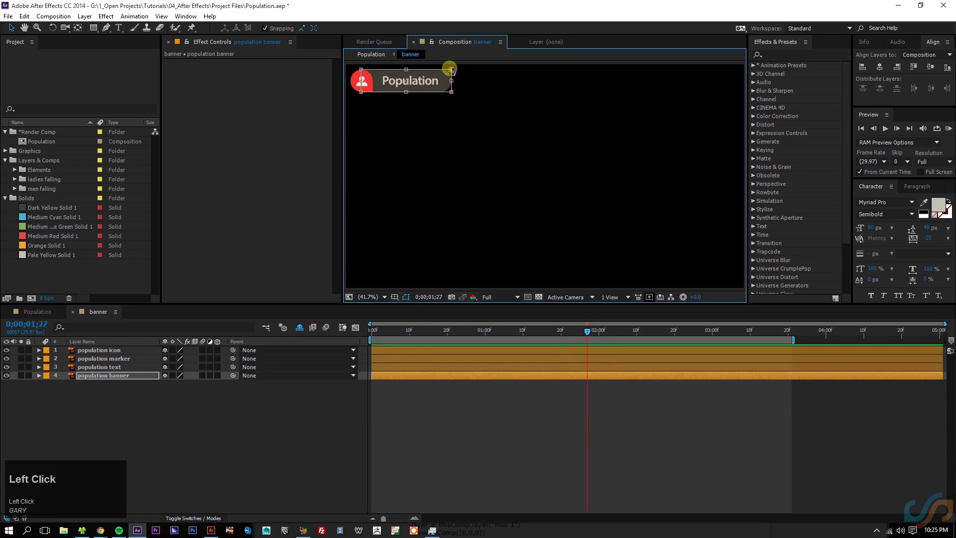
key(Delete)
click(118, 352)
click(116, 371)
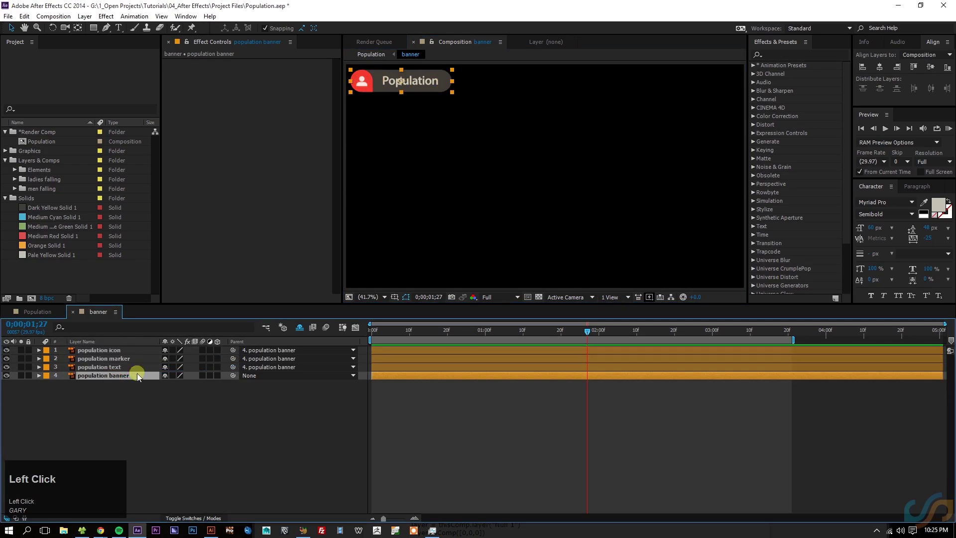
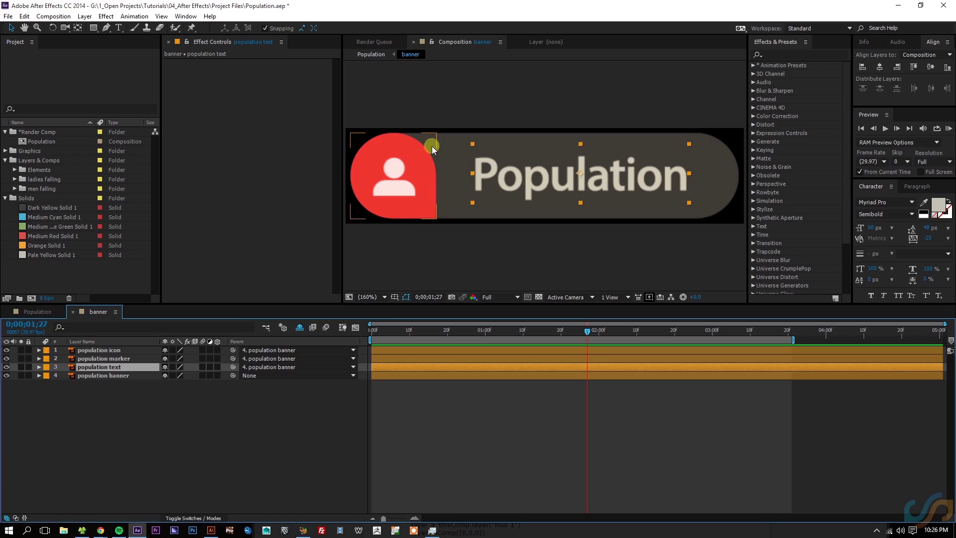
click(43, 321)
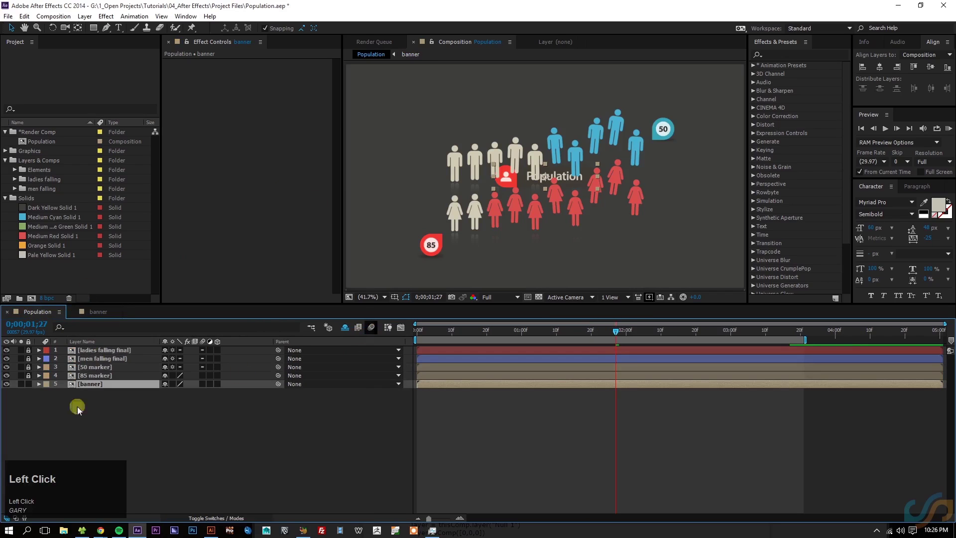
drag(173, 380, 406, 270)
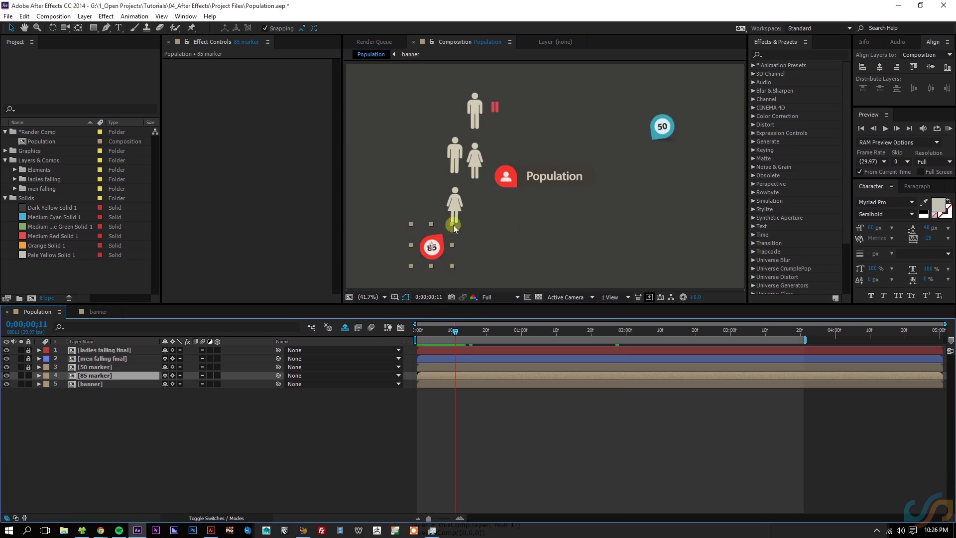
click(468, 334)
click(110, 310)
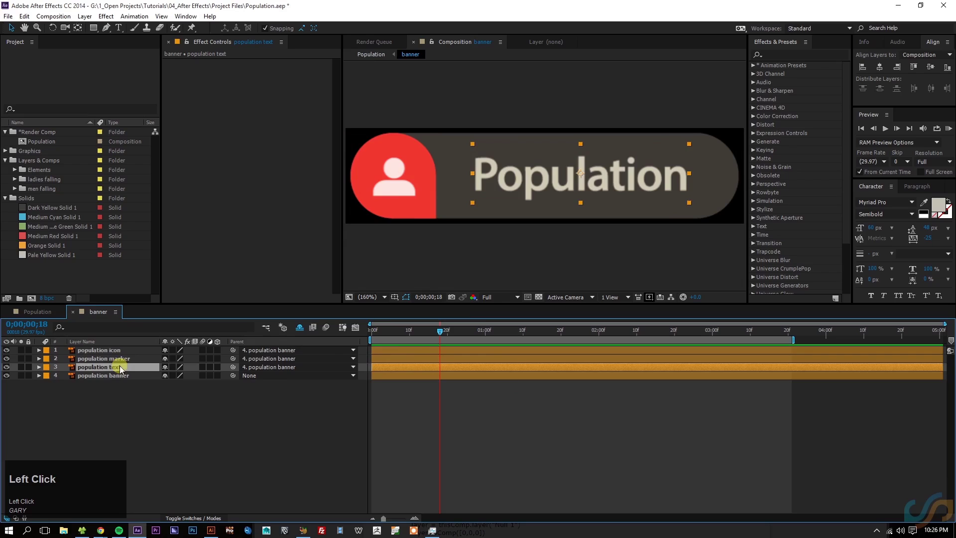
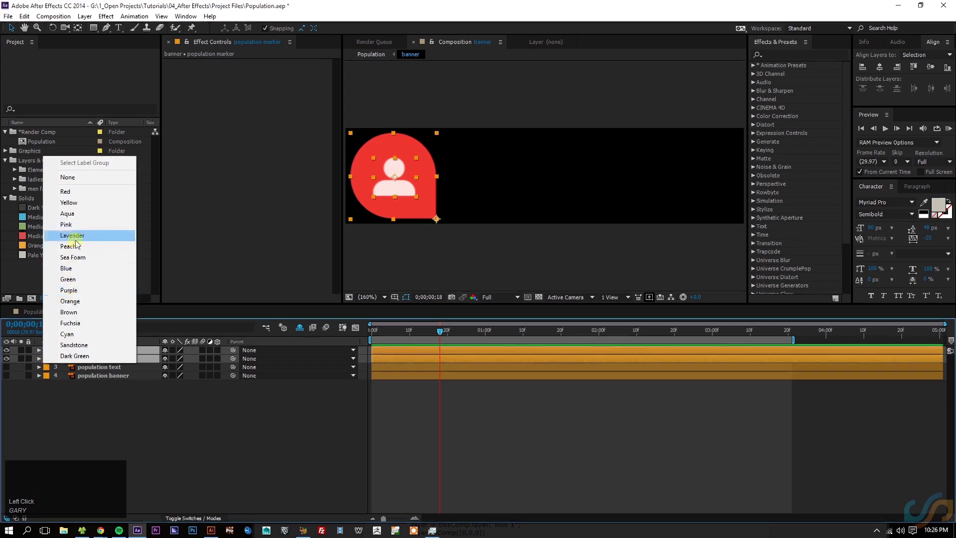
Give the banner layers a red label colour and open the 50 marker comp.
click(84, 203)
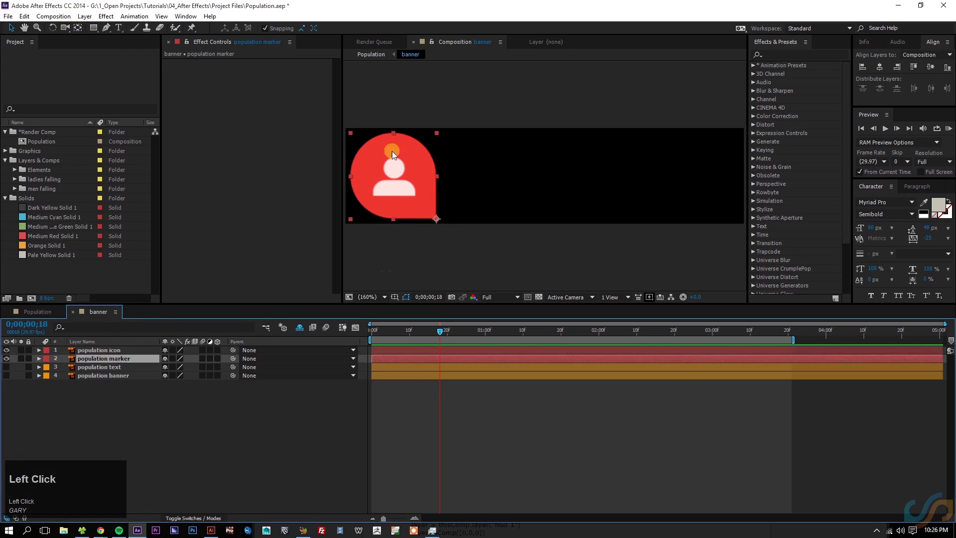
click(49, 314)
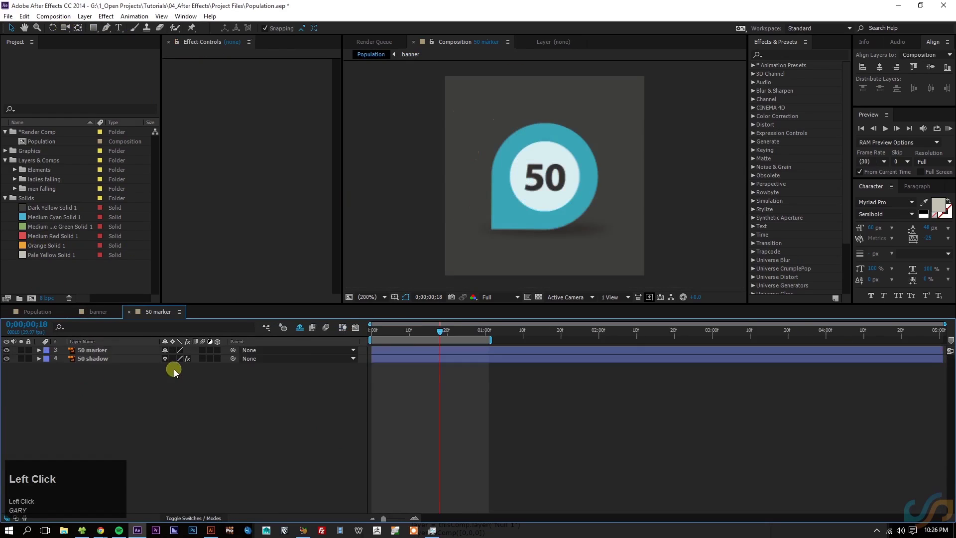
Copy the 50 marker's Scale/Rotation pop-in keyframes onto the population marker in the banner comp.
key(u)
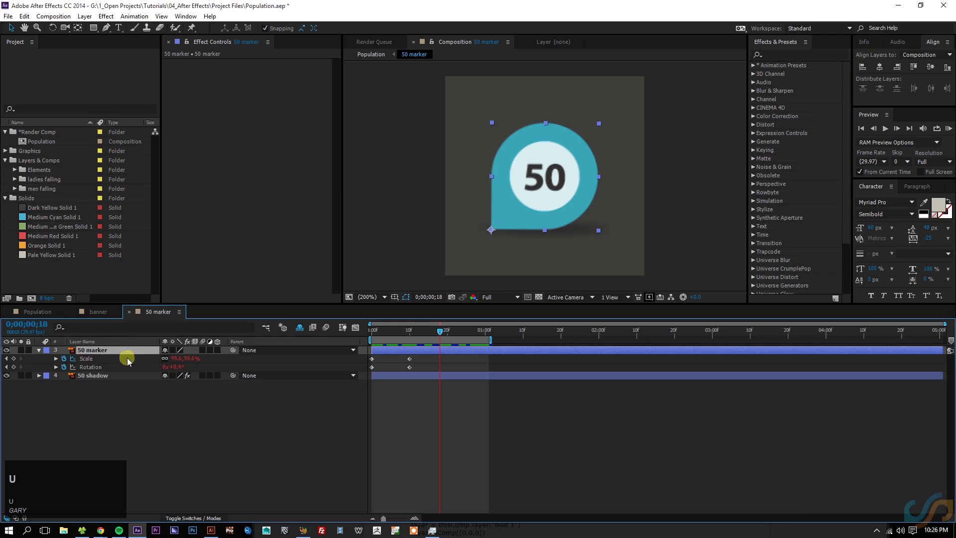
click(86, 363)
key(ctrl+c)
click(102, 315)
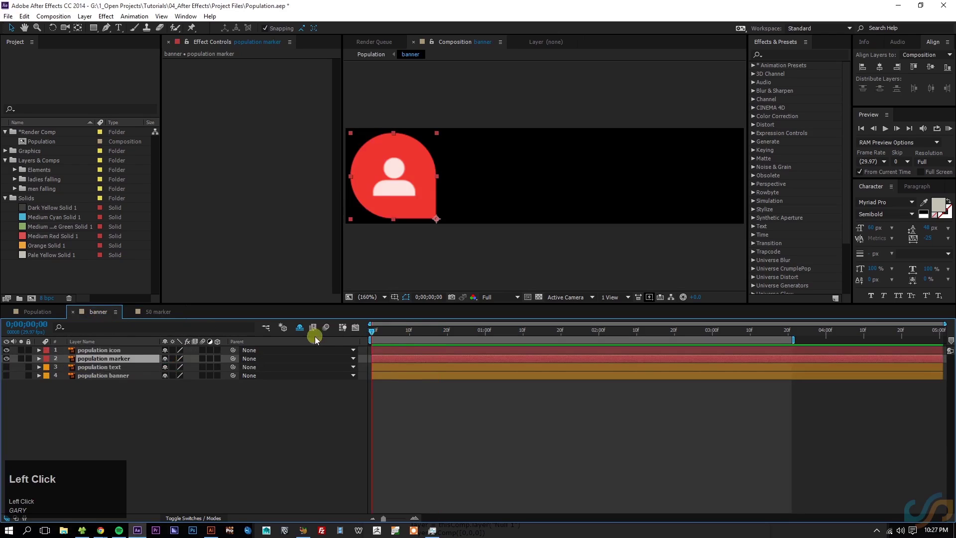
key(ctrl+v)
Preview the banner pop-in and parent the population icon to the population marker.
drag(416, 337, 315, 351)
key(space)
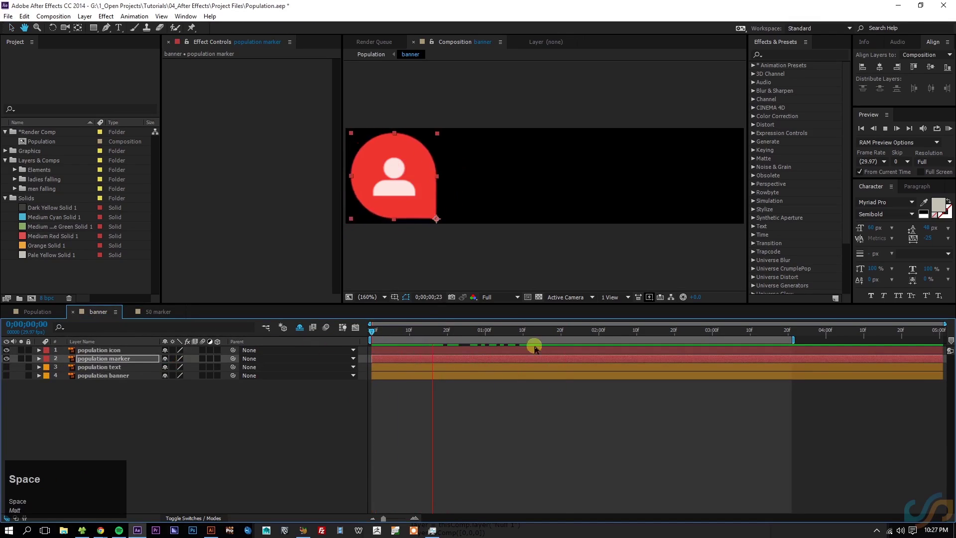
click(354, 342)
key(space)
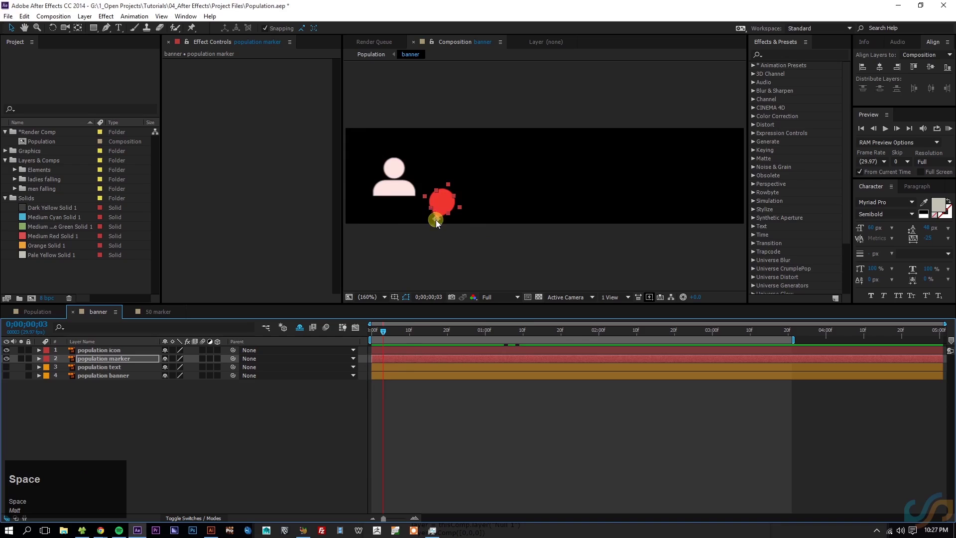
click(494, 337)
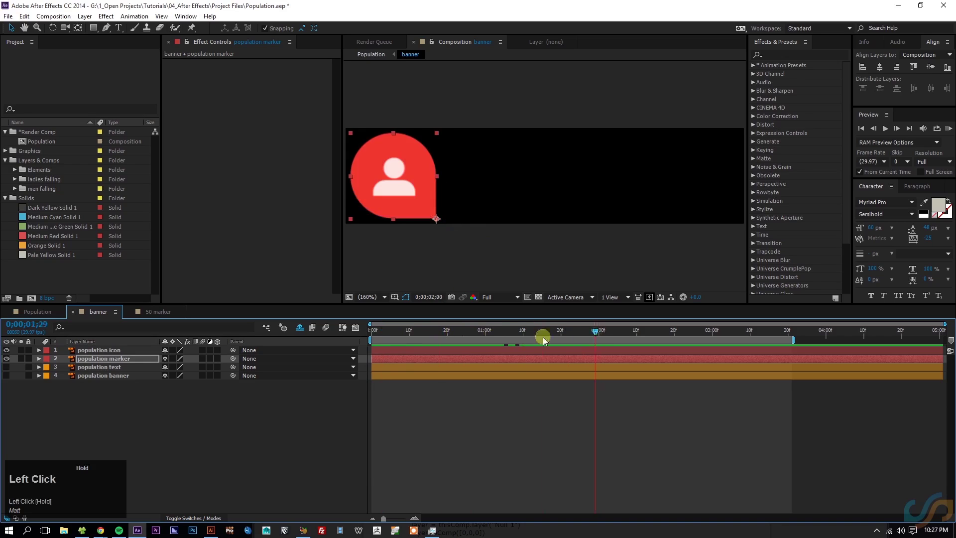
key(space)
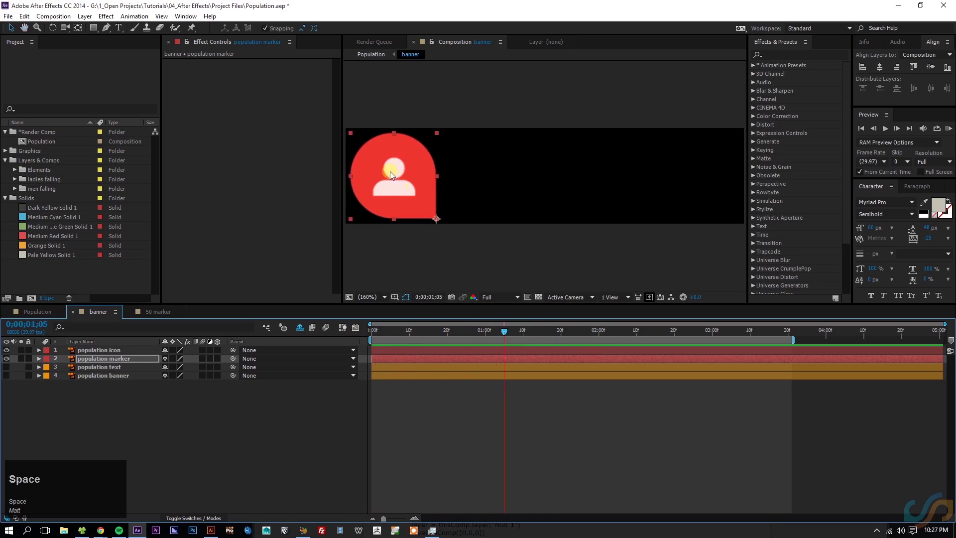
drag(525, 337, 380, 220)
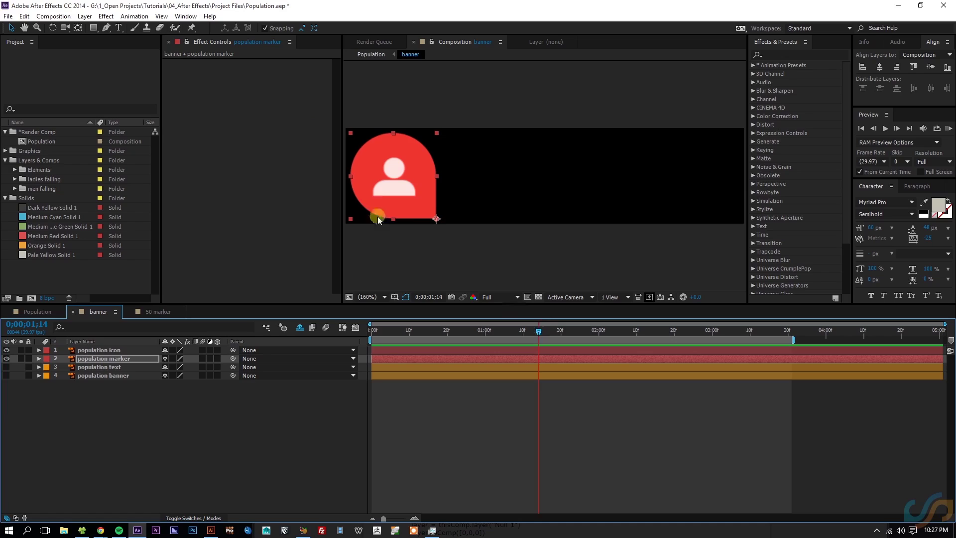
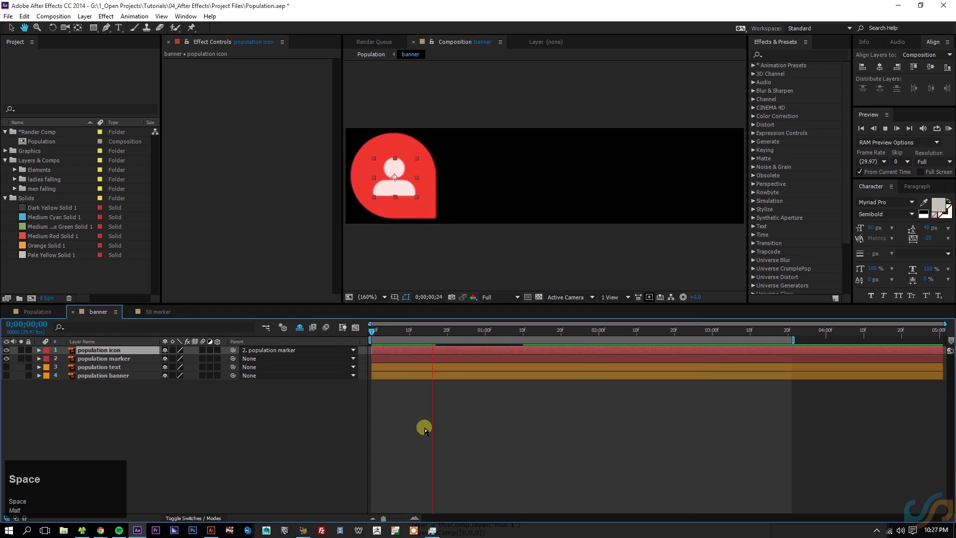
click(438, 415)
key(space)
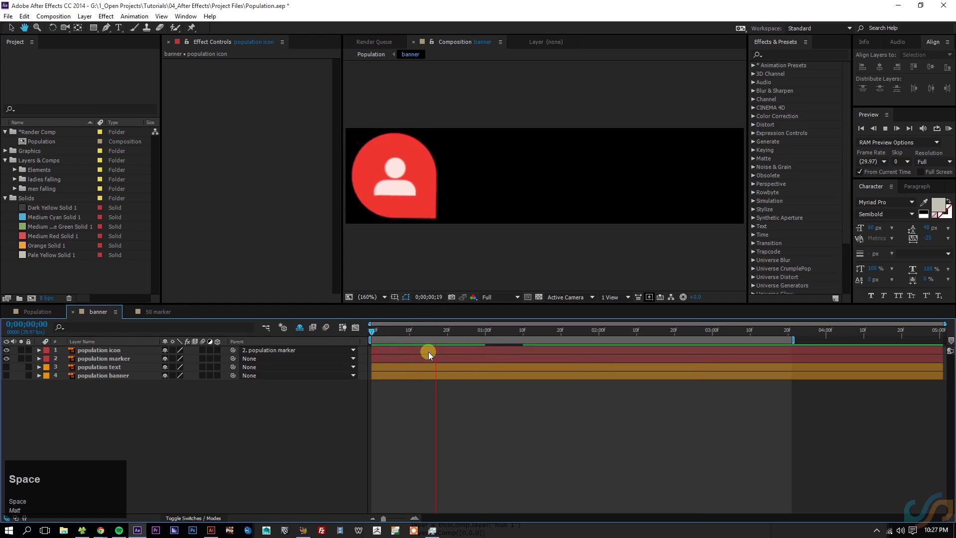
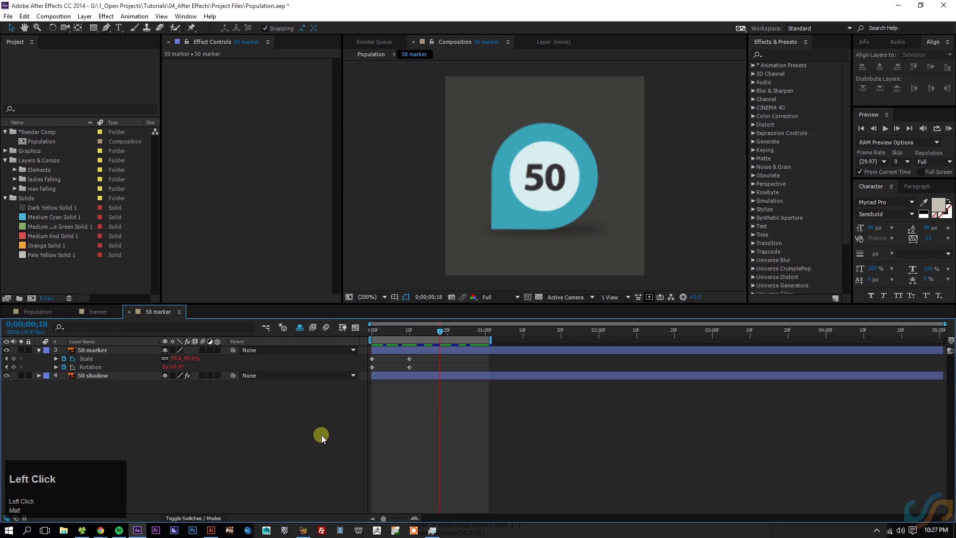
Make the population banner layer visible in the banner comp and scrub to check the grey bar.
key(u)
click(353, 444)
key(ctrl+w)
click(341, 395)
key(space)
drag(113, 380, 478, 407)
key(ctrl+z)
drag(449, 404, 536, 184)
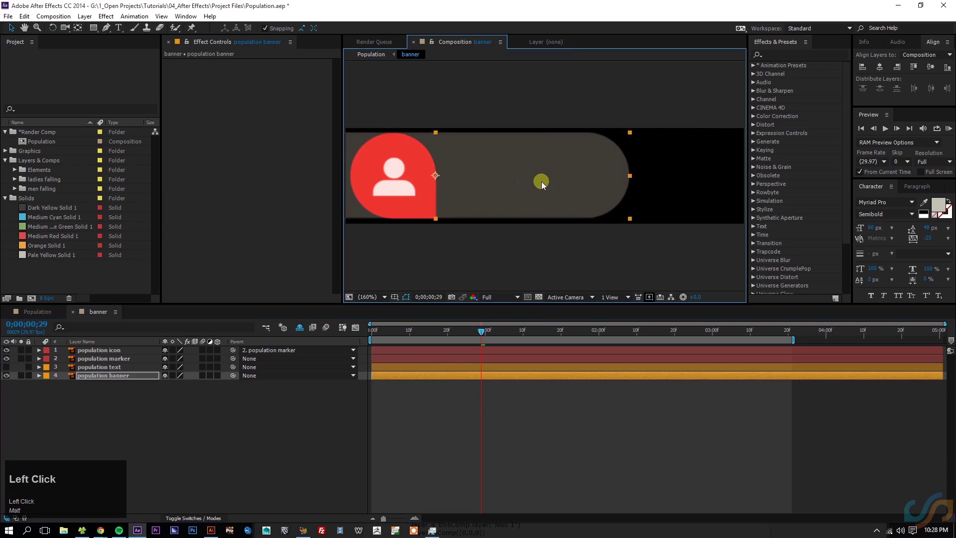
key(ctrl+z)
key(ctrl+z)
click(516, 452)
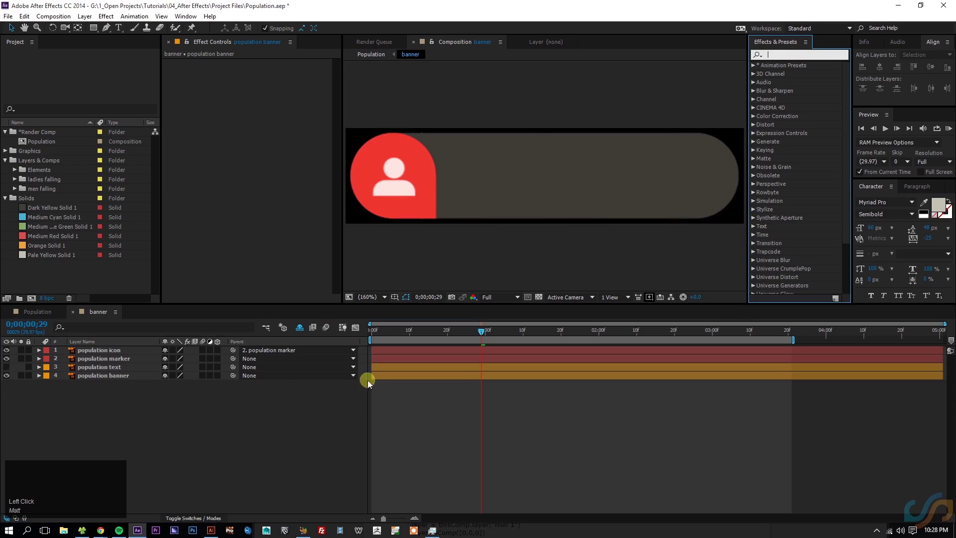
Search the Effects & Presets panel for WIPE and widen the list to read preset names.
click(555, 160)
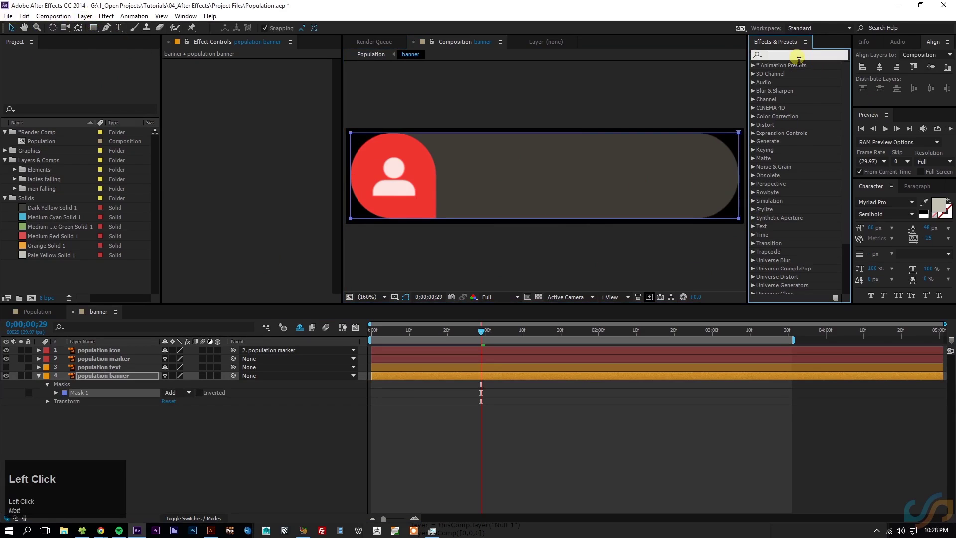
key(w)
text(WIPE)
drag(851, 86, 818, 95)
drag(815, 92, 785, 218)
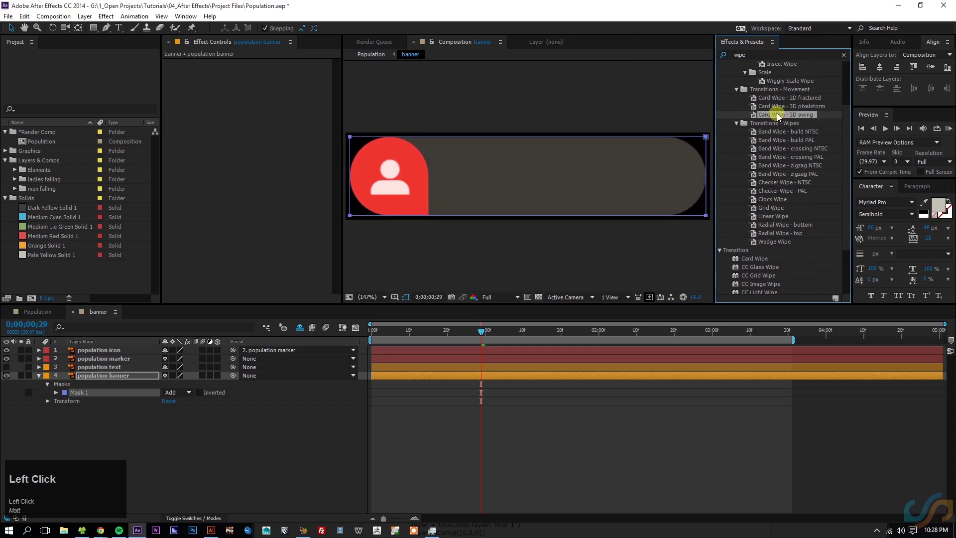
Browse the Transitions - Wipes presets, then clear the search.
scroll(up, 3)
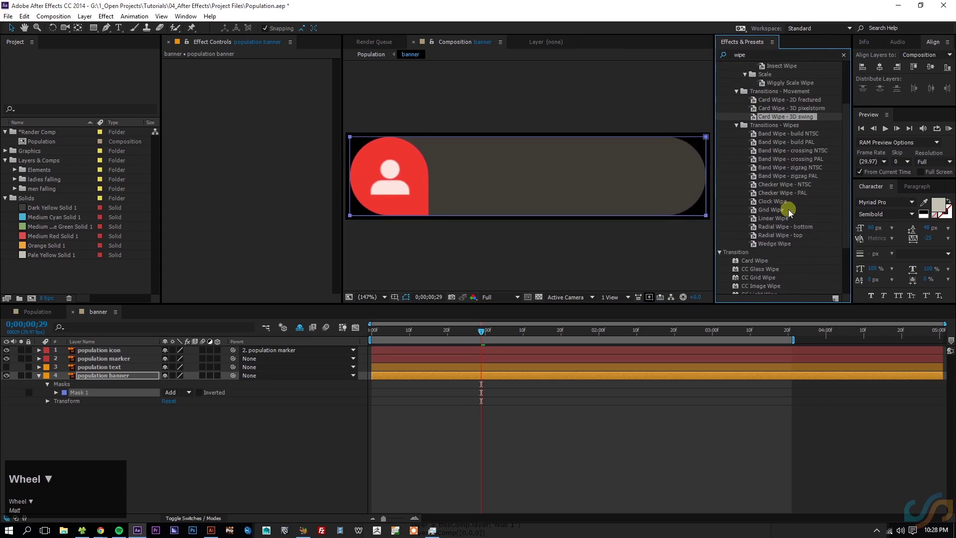
click(778, 220)
scroll(down, 3)
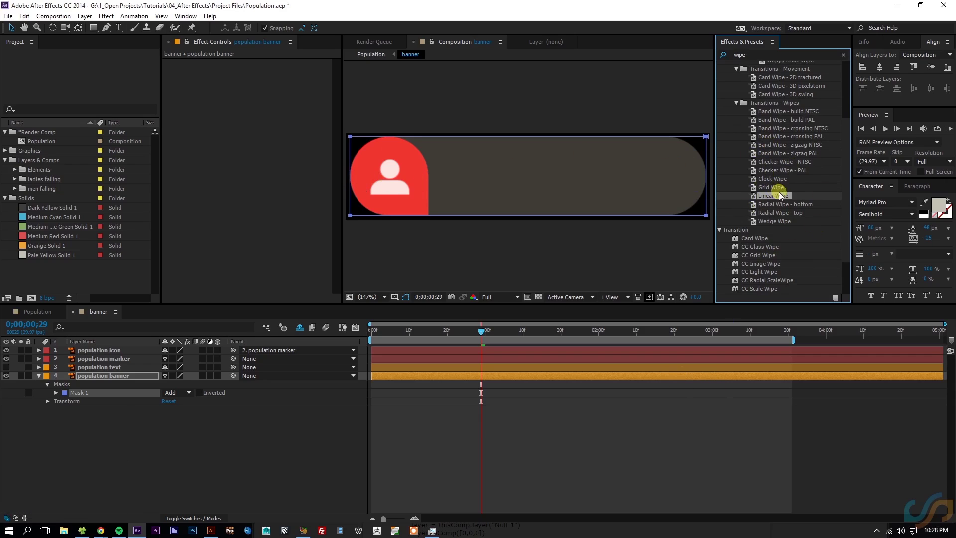
click(848, 54)
Reveal the banner's Mask 1 path, view the marker's scale as a speed graph and scrub to frame 21.
key(m)
click(400, 333)
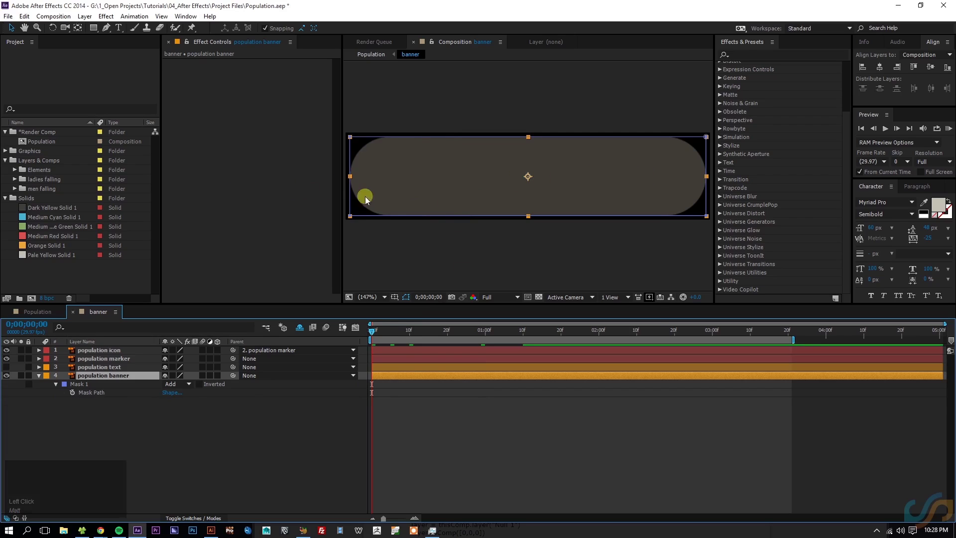
drag(409, 336, 110, 371)
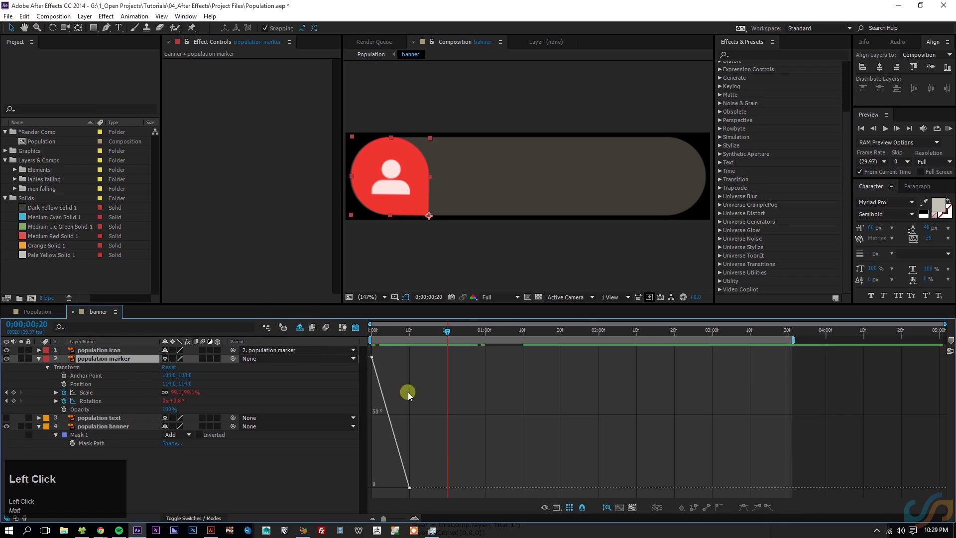
click(77, 403)
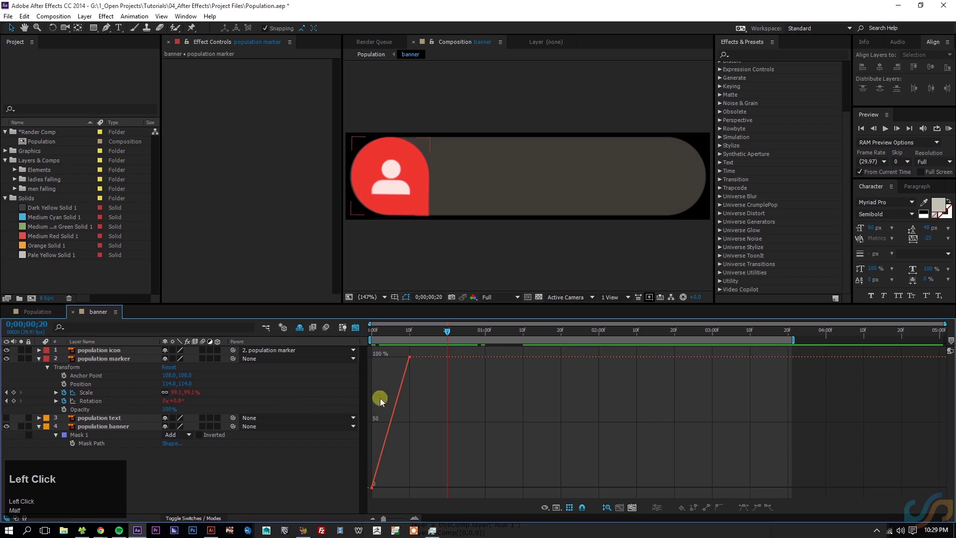
text(=)
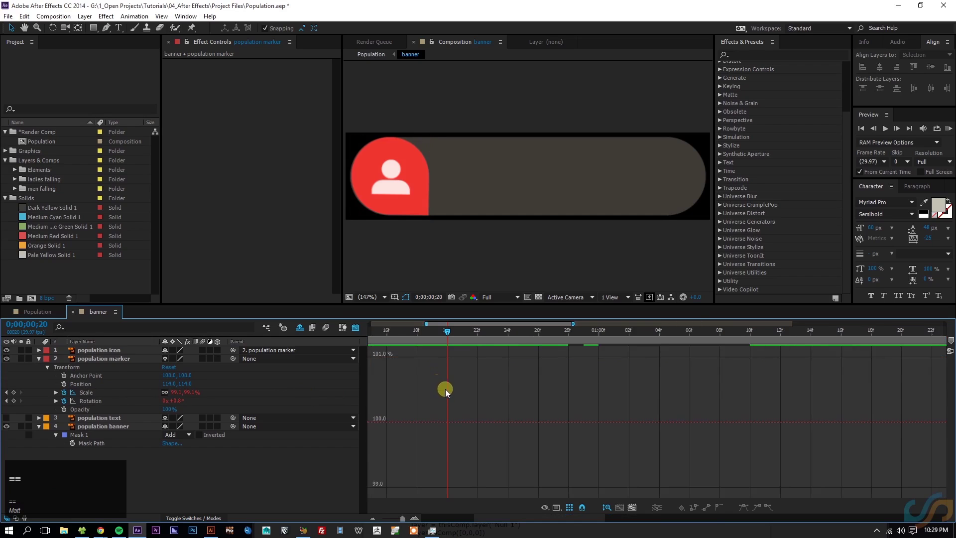
drag(400, 335, 540, 336)
key(Page_Down)
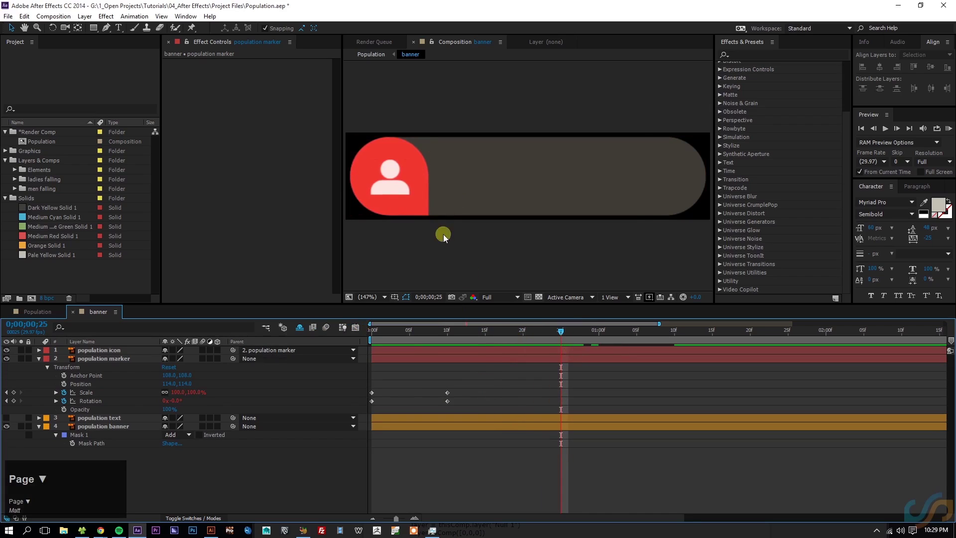
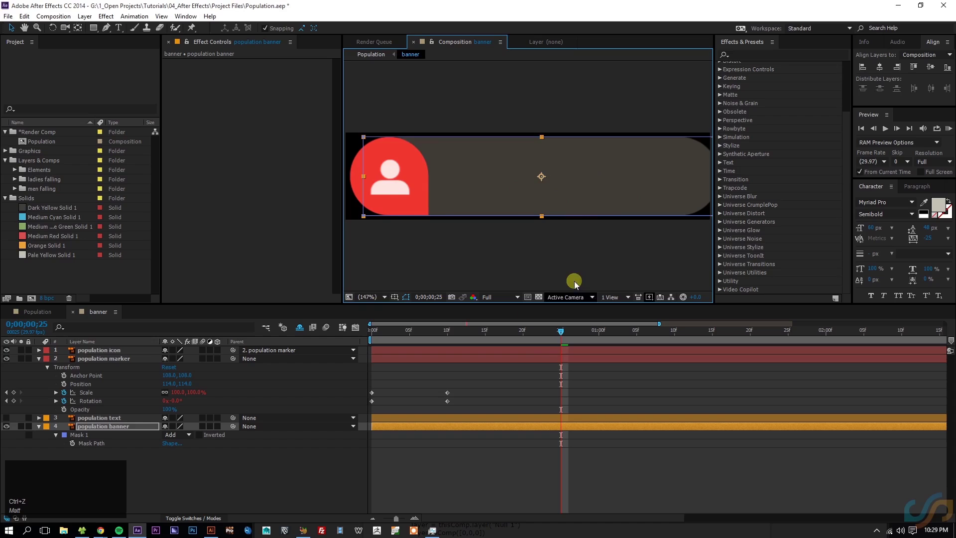
Trim the population text and banner layers to start at 0;00;00;25.
click(882, 69)
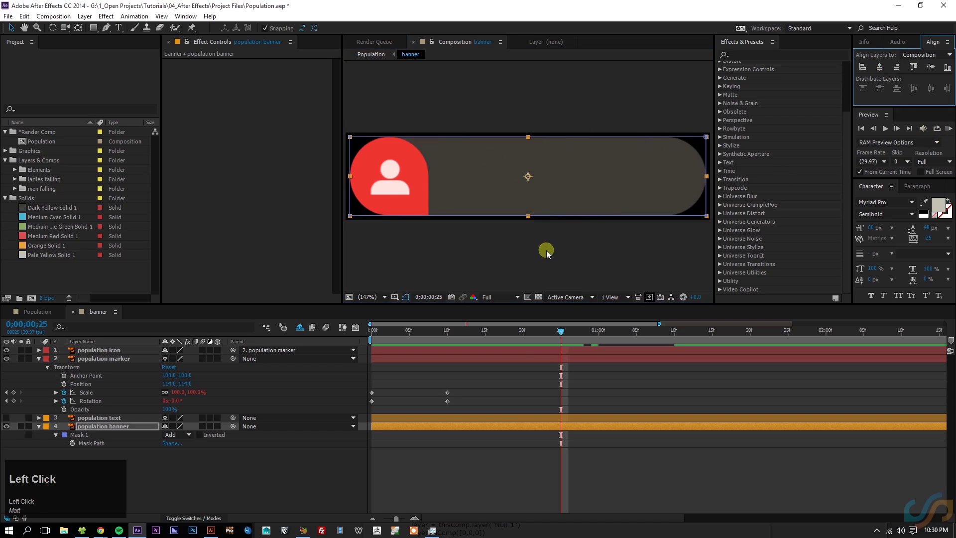
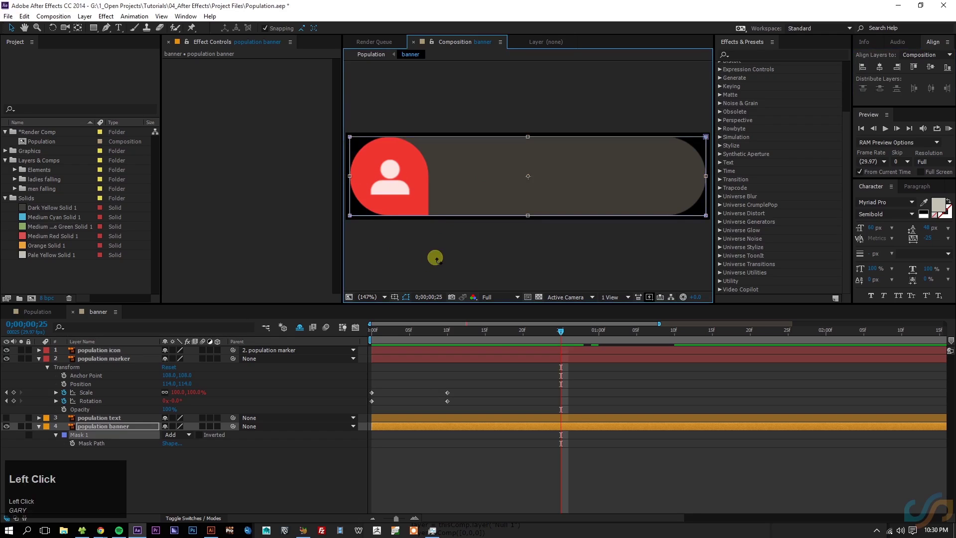
key(Return)
drag(458, 339, 564, 423)
key(alt+[)
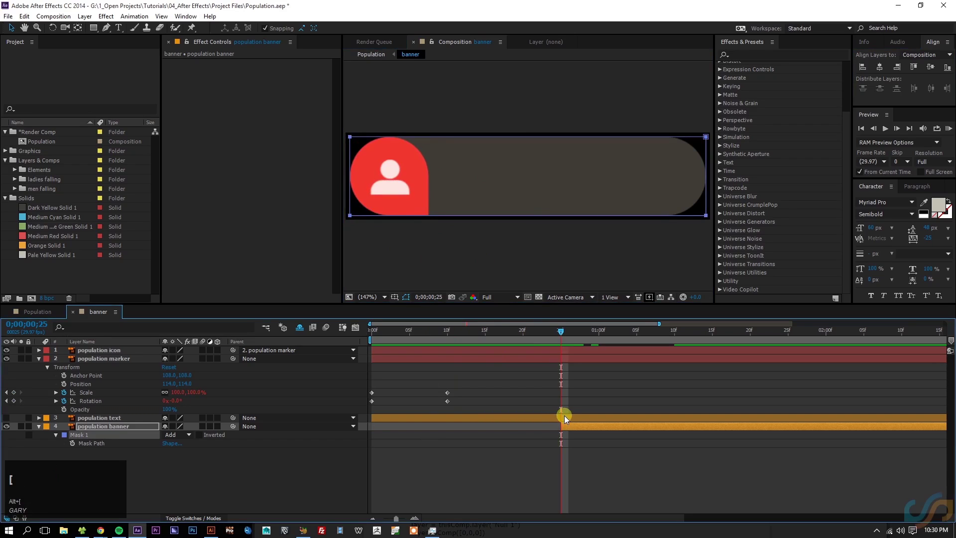
click(568, 416)
key(alt+[)
Reveal the banner's Position and key its full-length end state at 1;25.
click(574, 432)
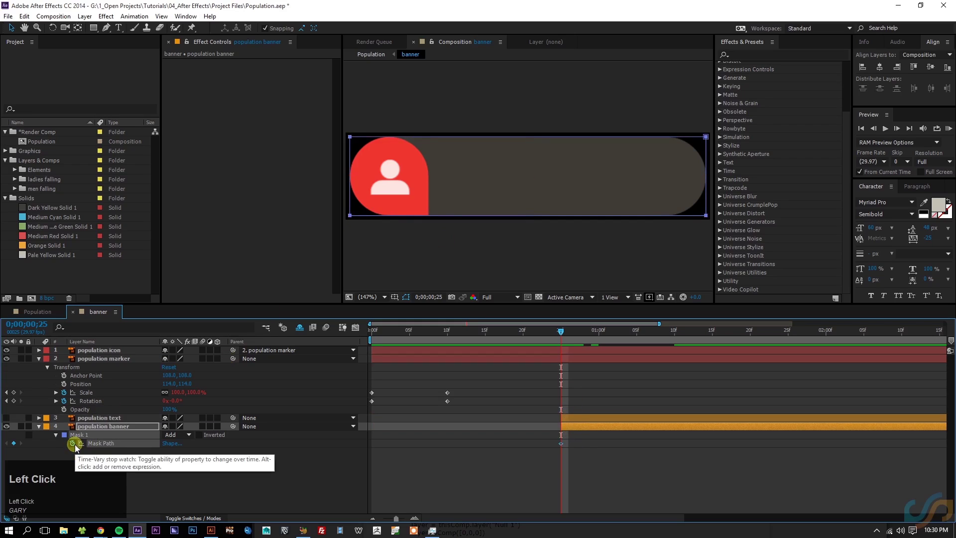
key(p)
click(66, 438)
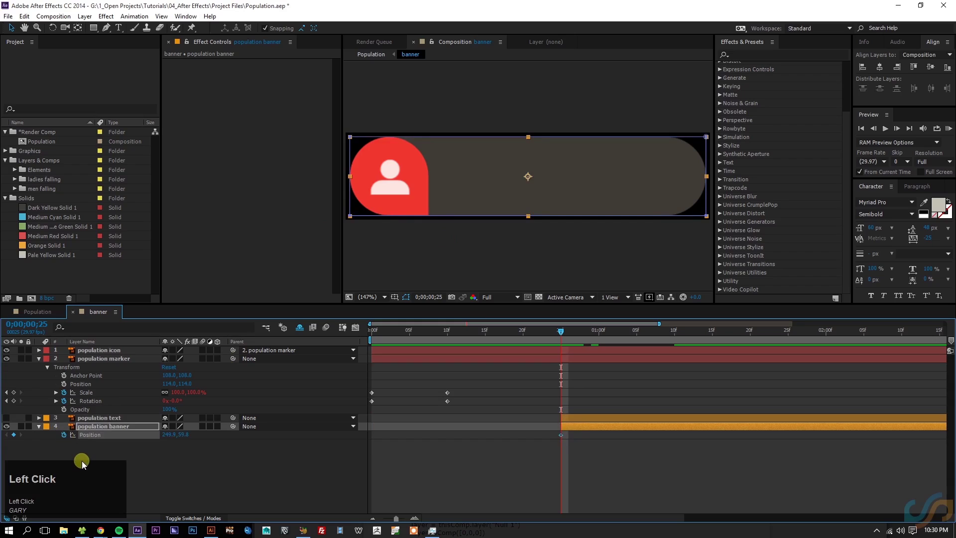
key(u)
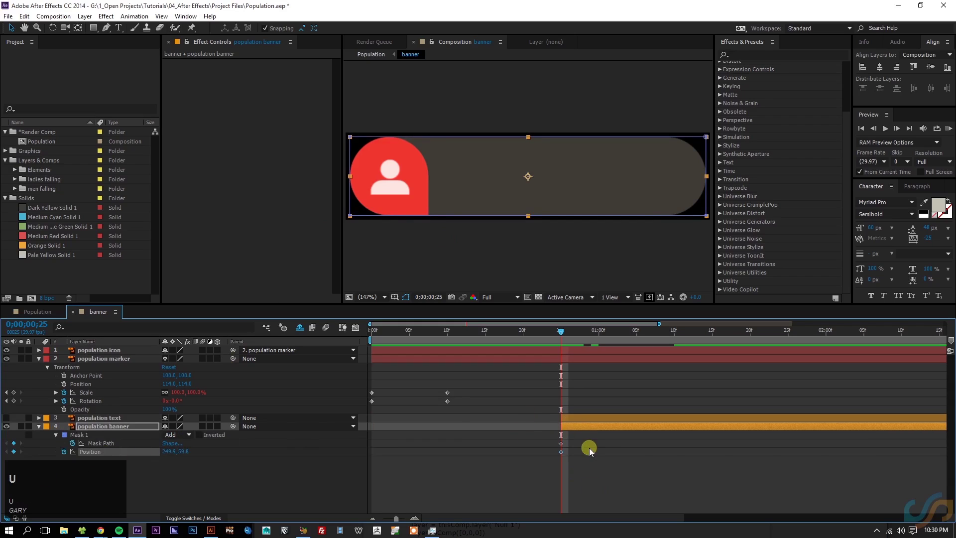
key(shift+Page_Down)
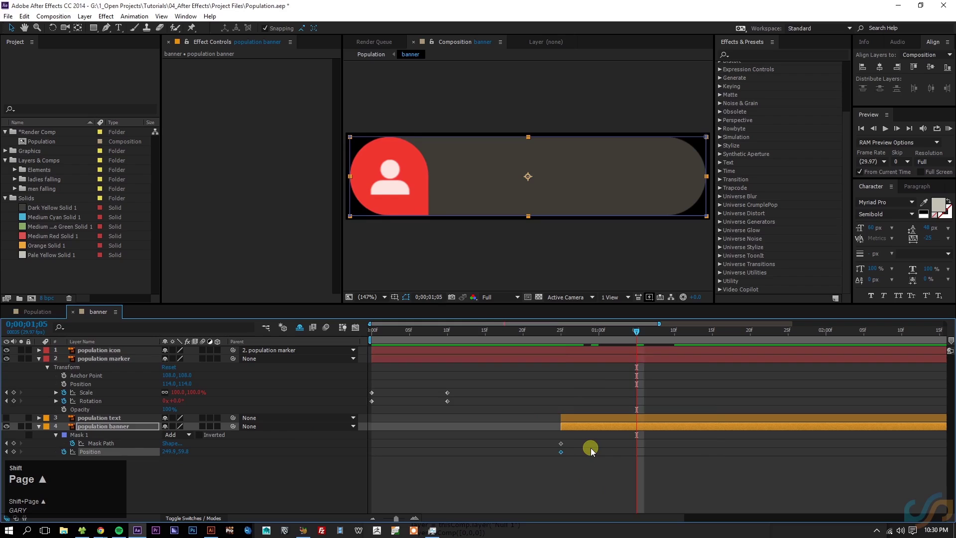
key(shift+Page_Down)
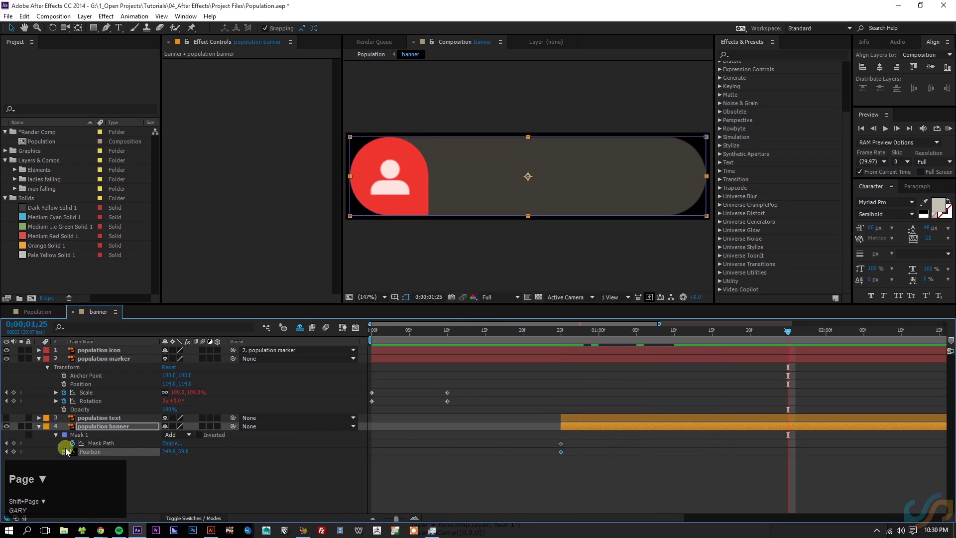
click(22, 450)
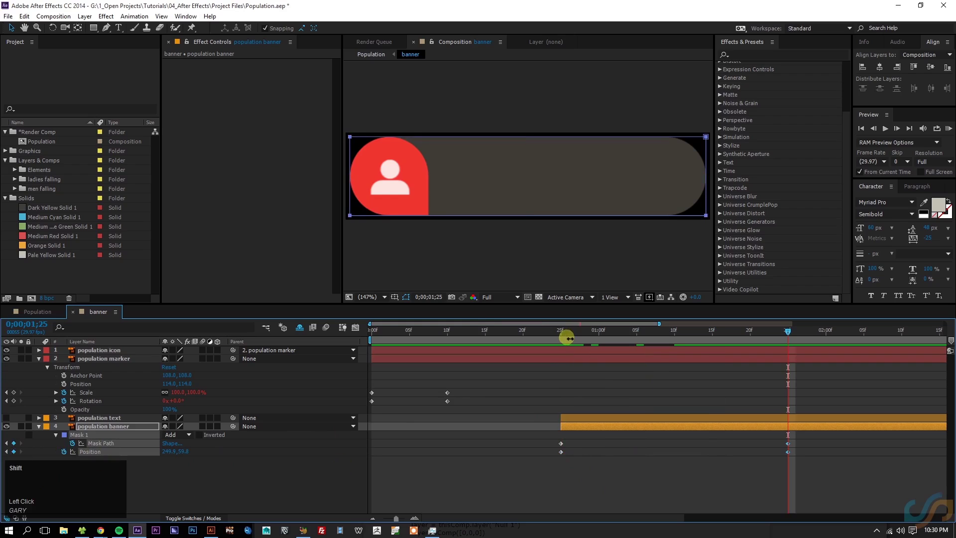
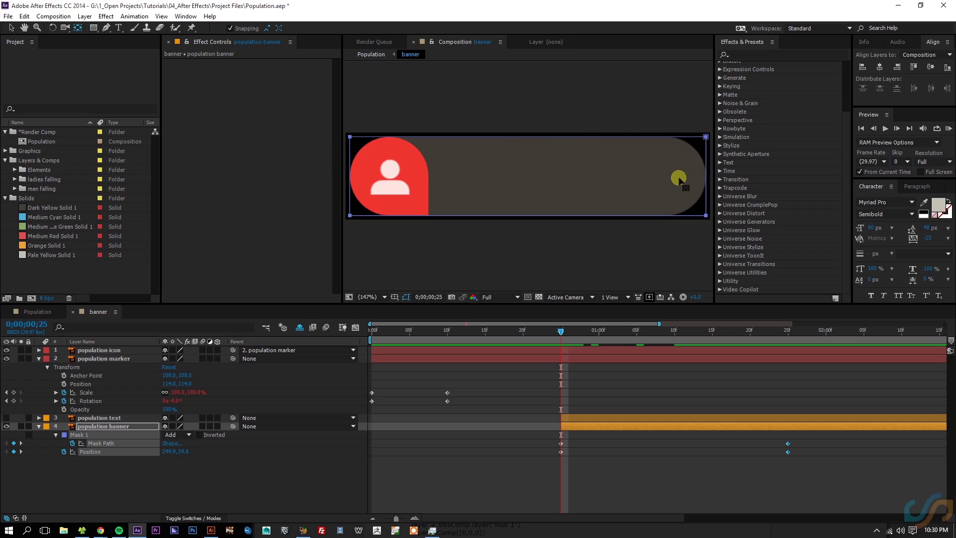
Slide the banner bar left behind the marker at frame 25, zooming in to align its edge with the icon centre.
drag(682, 179, 648, 393)
key(ctrl+z)
key(v)
drag(594, 496, 381, 154)
scroll(up, 3)
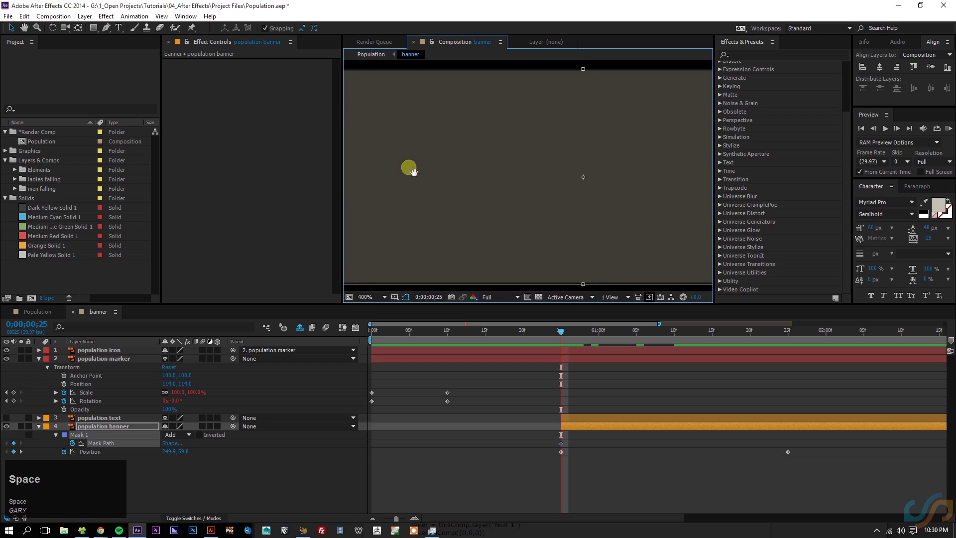
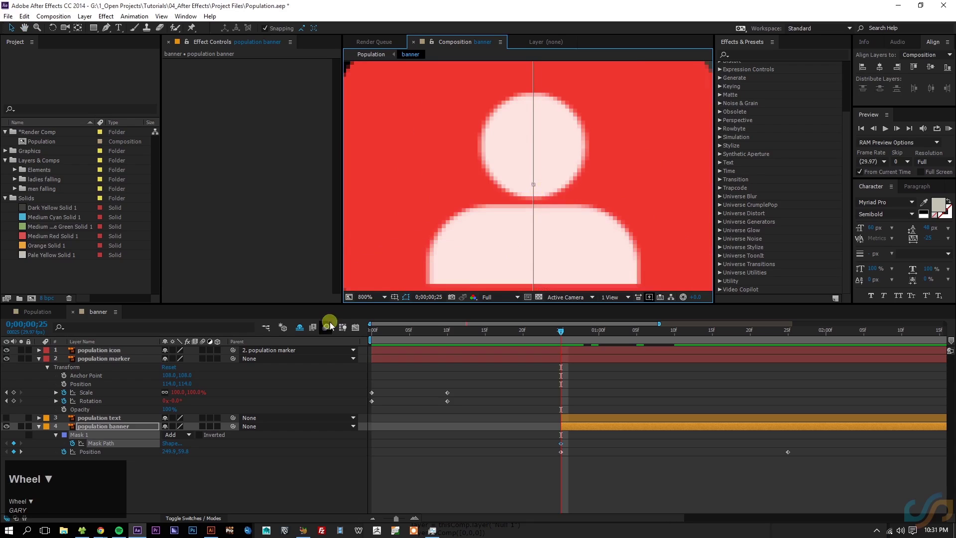
click(370, 304)
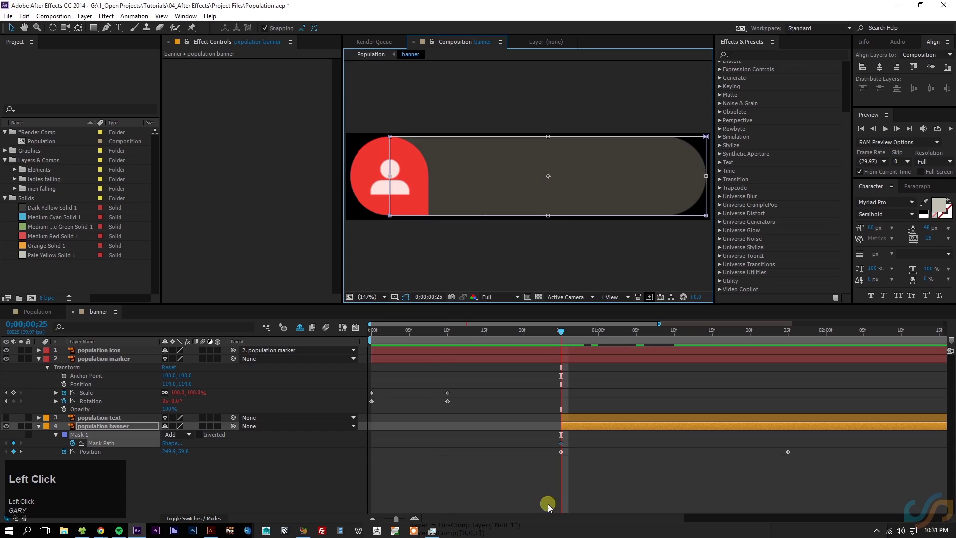
click(788, 334)
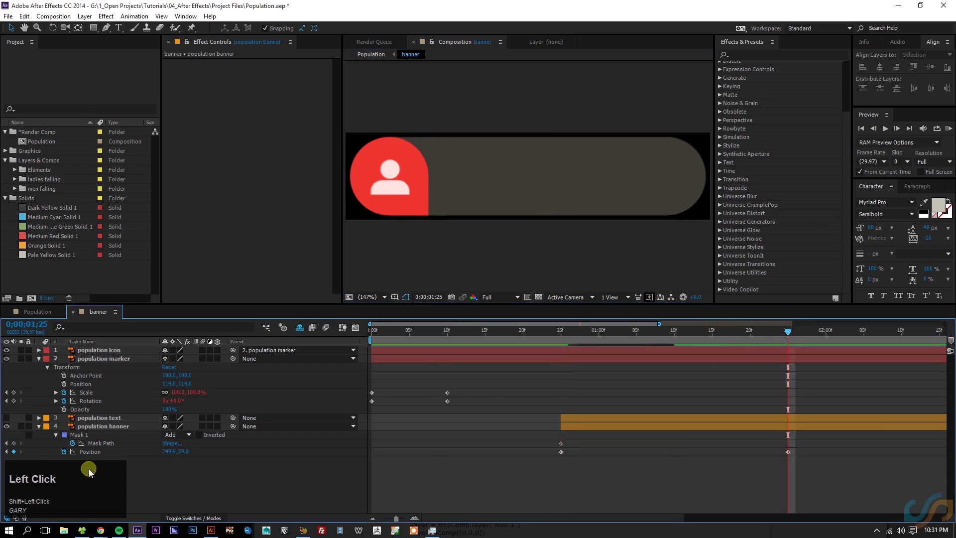
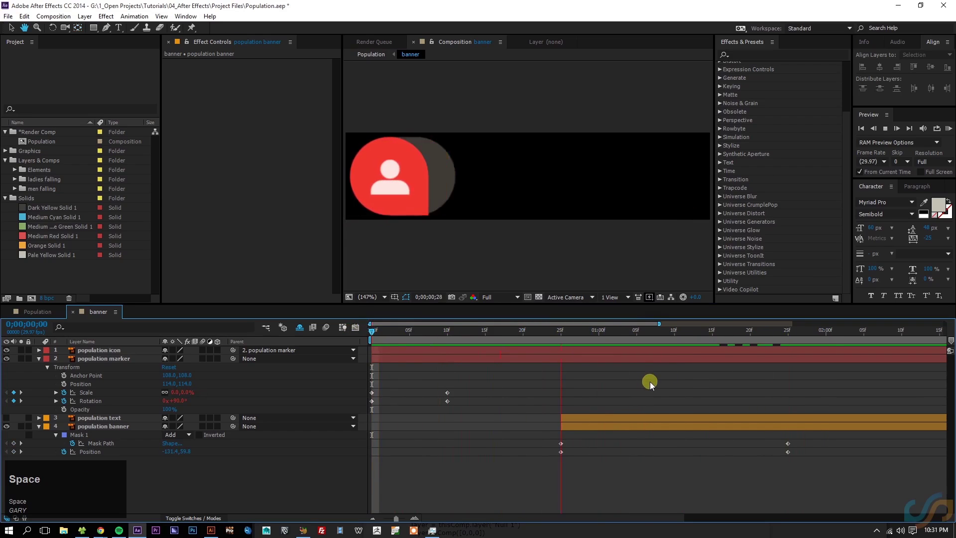
Preview and scrub through the banner bar's slide-out animation to check its timing.
key(space)
drag(754, 339, 779, 449)
key(v)
drag(813, 470, 782, 478)
key(shift+F9)
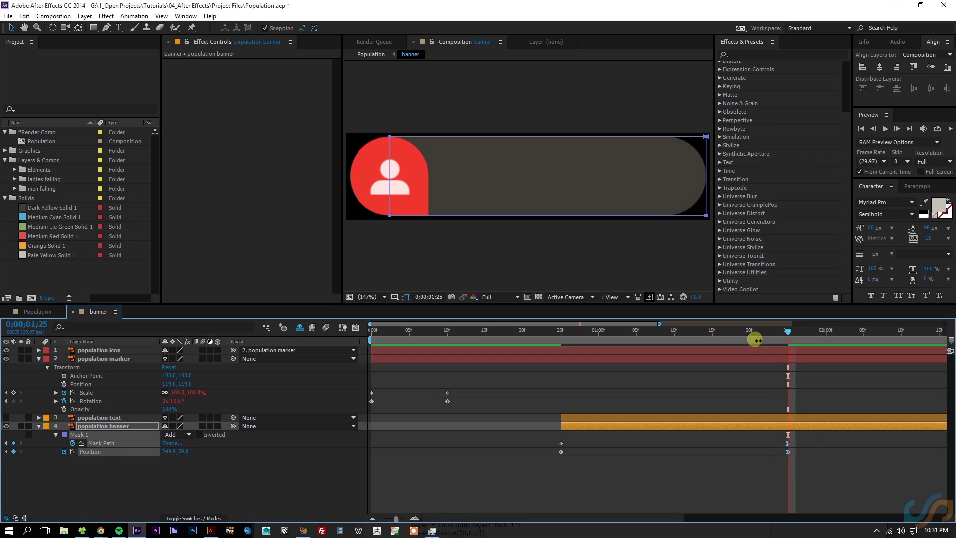
click(666, 332)
key(space)
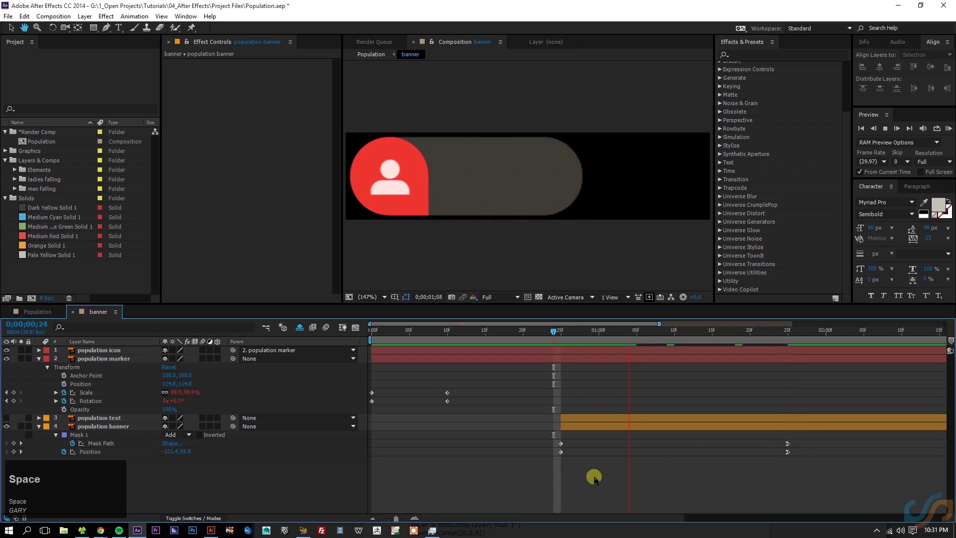
Give the bar's Position keyframe at 1;25 100% incoming velocity influence so the wipe eases to a stop.
click(663, 336)
key(space)
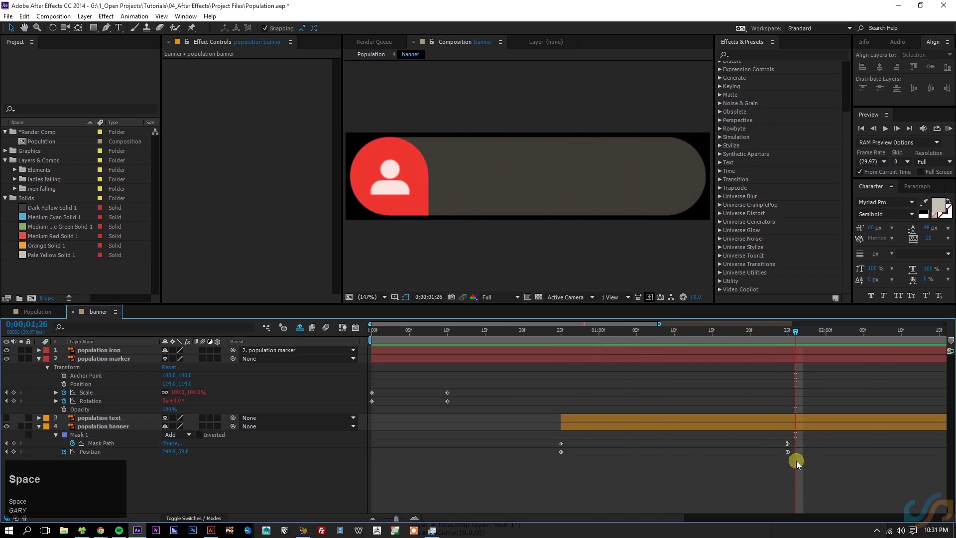
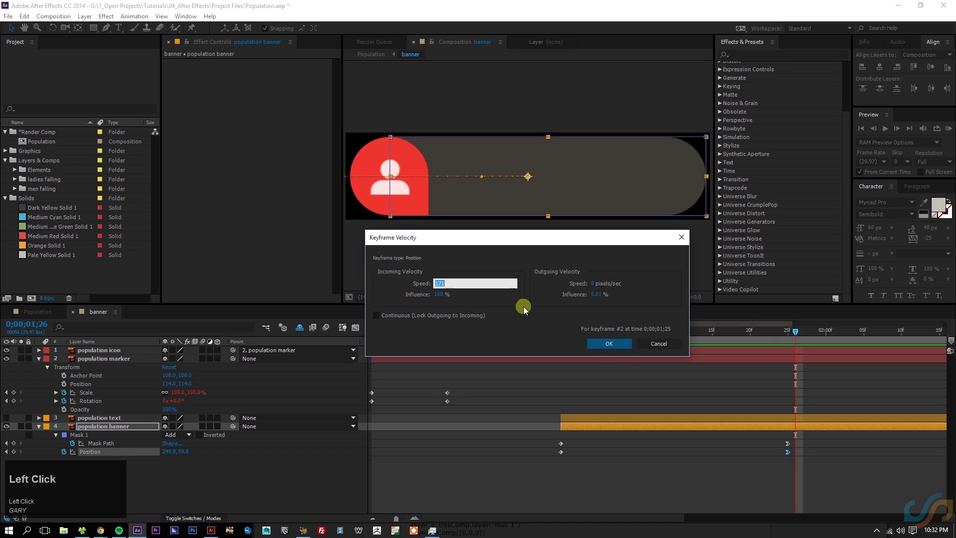
key(0)
click(545, 308)
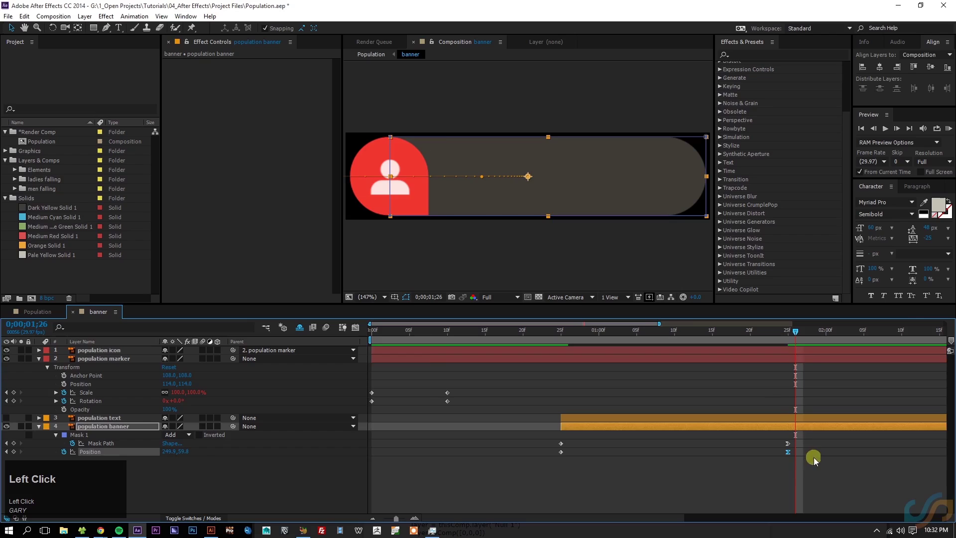
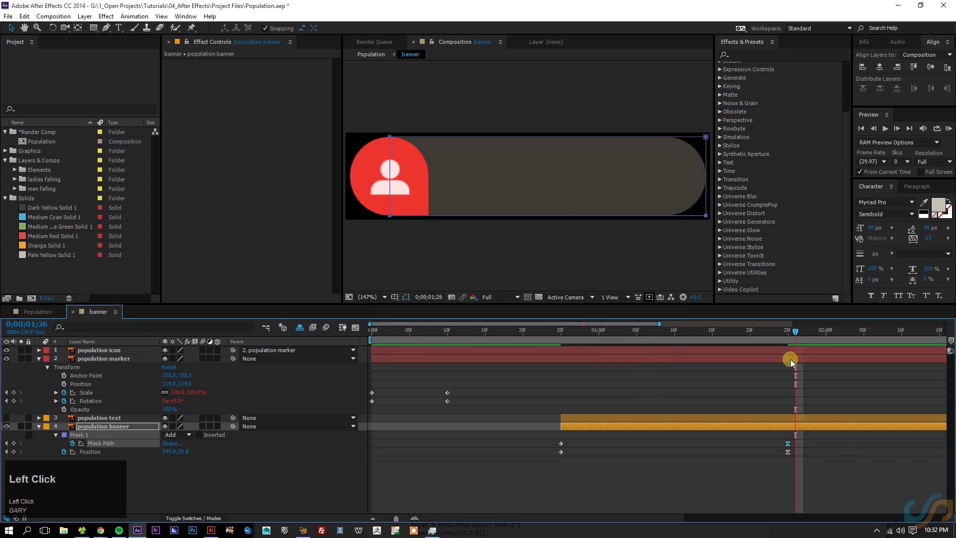
key(ctrl+z)
click(778, 336)
key(space)
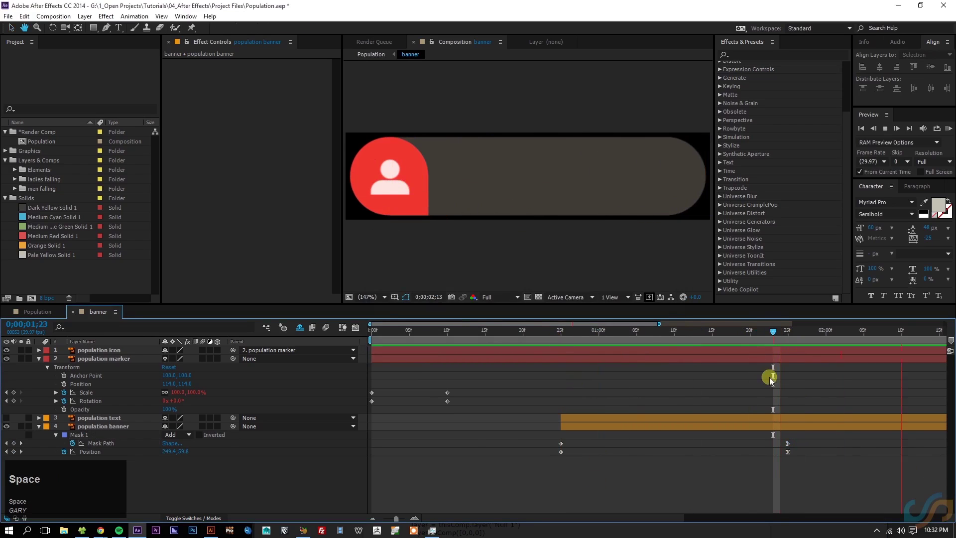
text(--)
click(479, 331)
key(space)
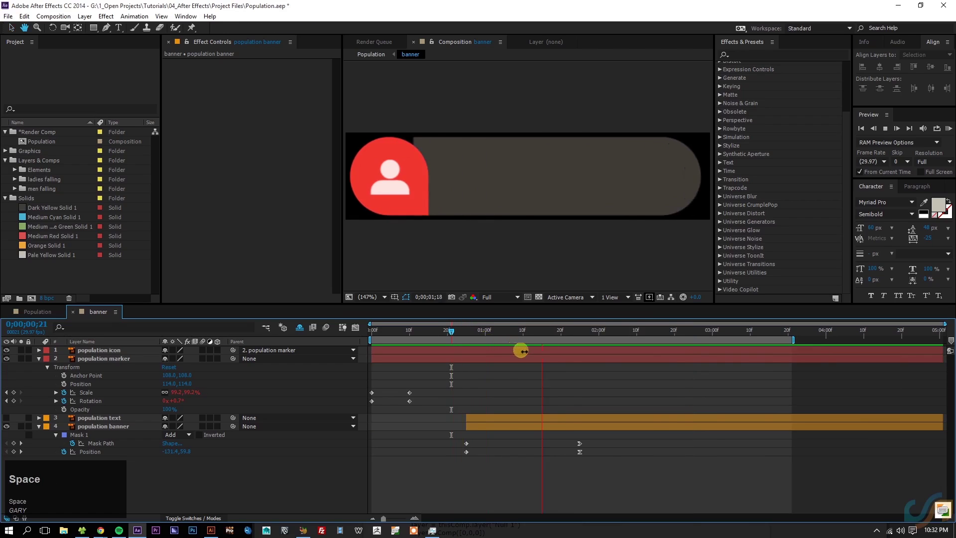
key(space)
drag(526, 337, 584, 448)
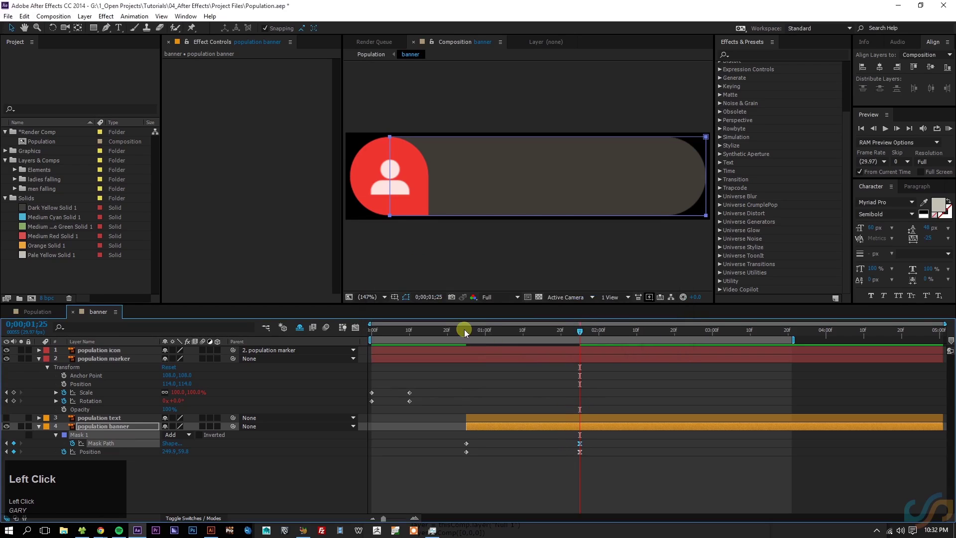
key(space)
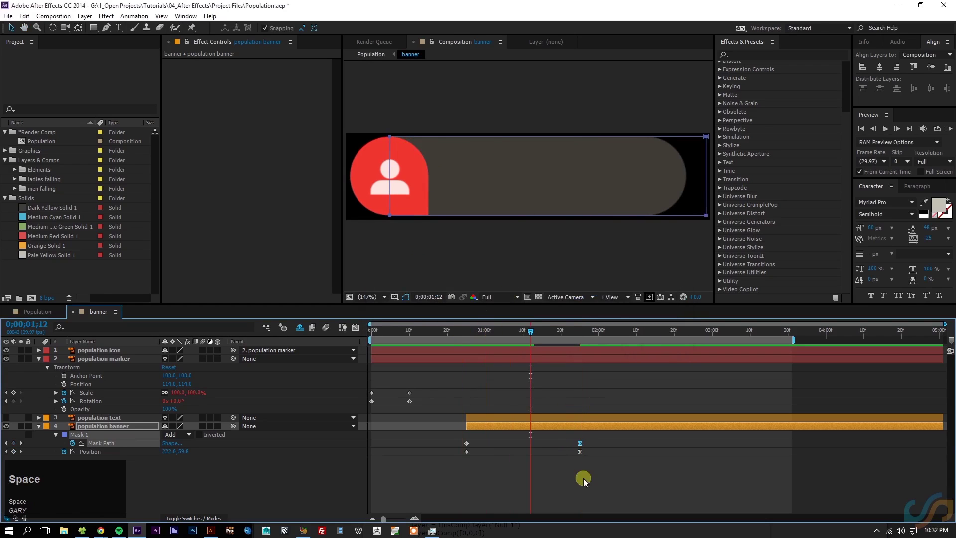
click(582, 483)
click(566, 454)
key(space)
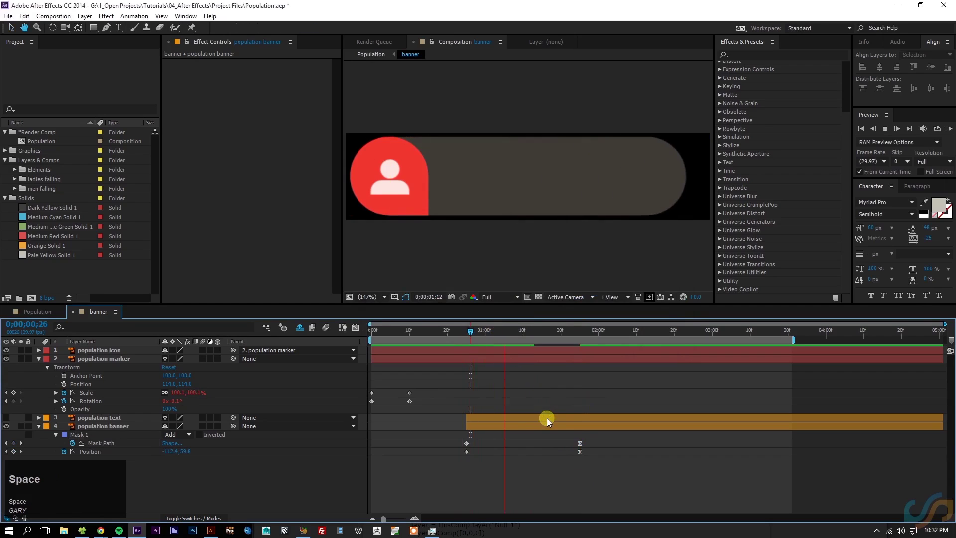
click(550, 429)
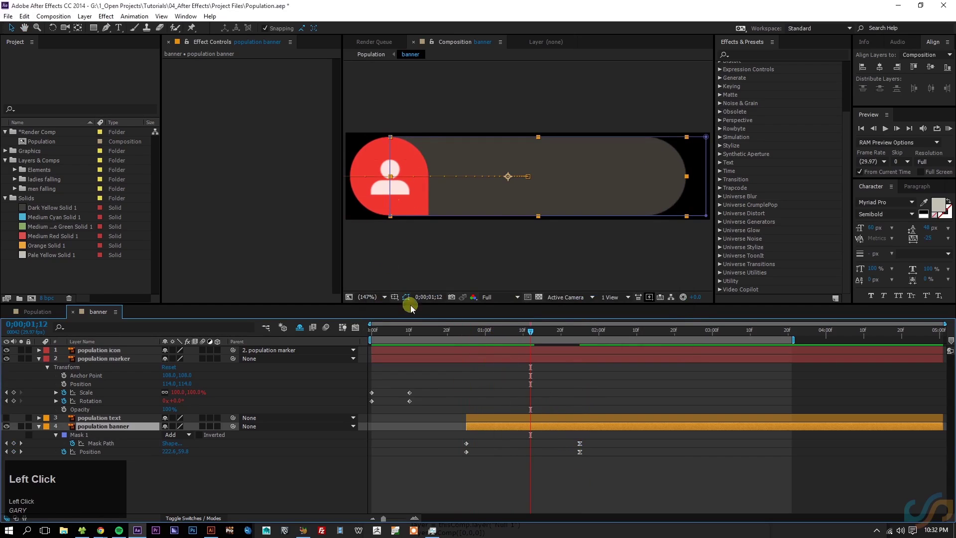
click(408, 300)
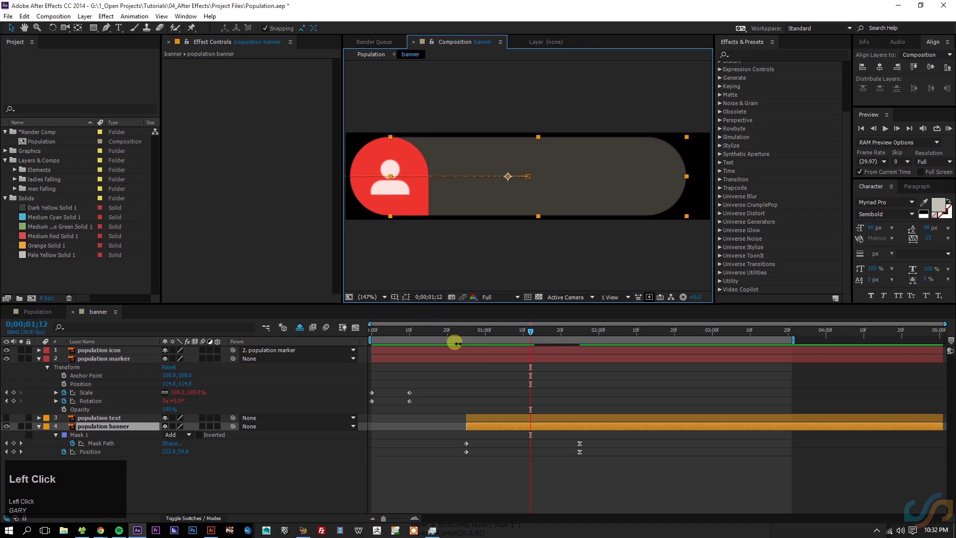
key(space)
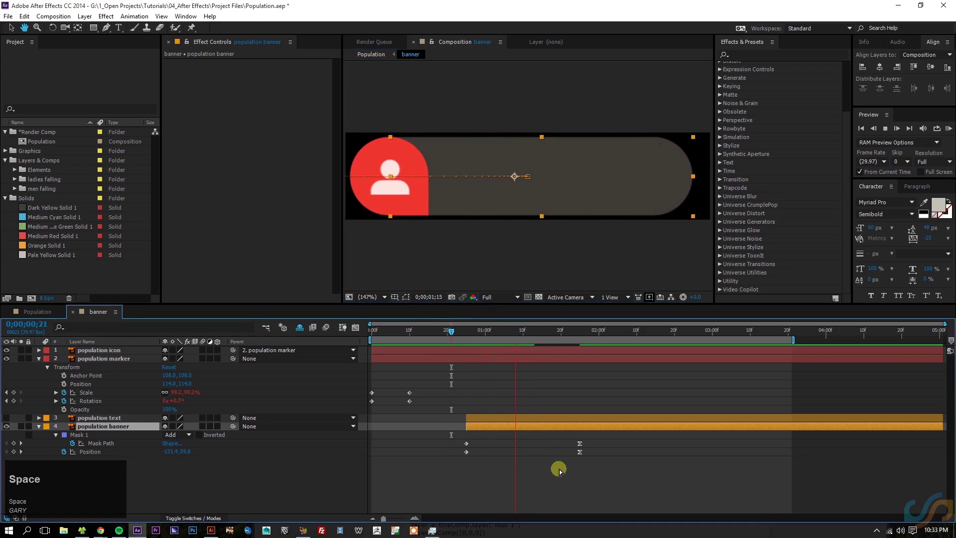
click(563, 472)
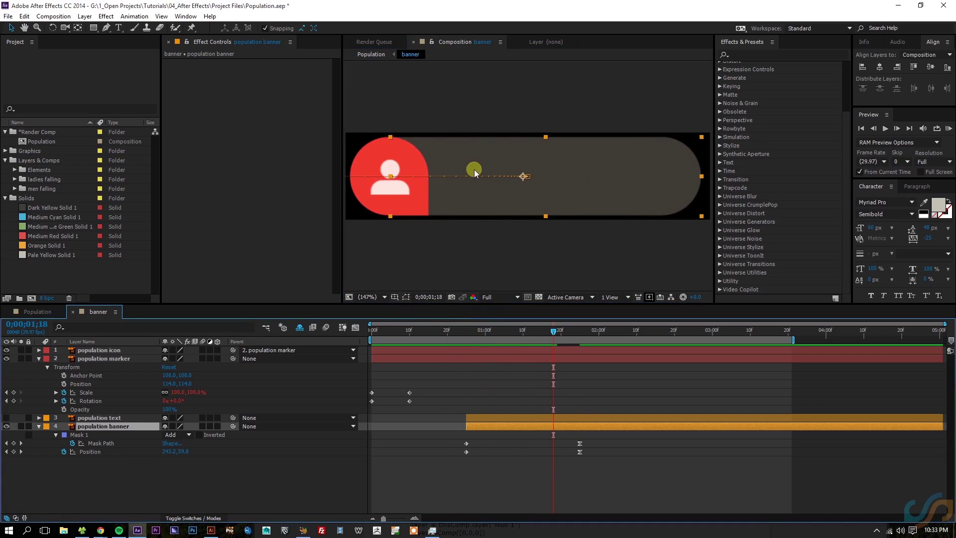
click(455, 330)
key(space)
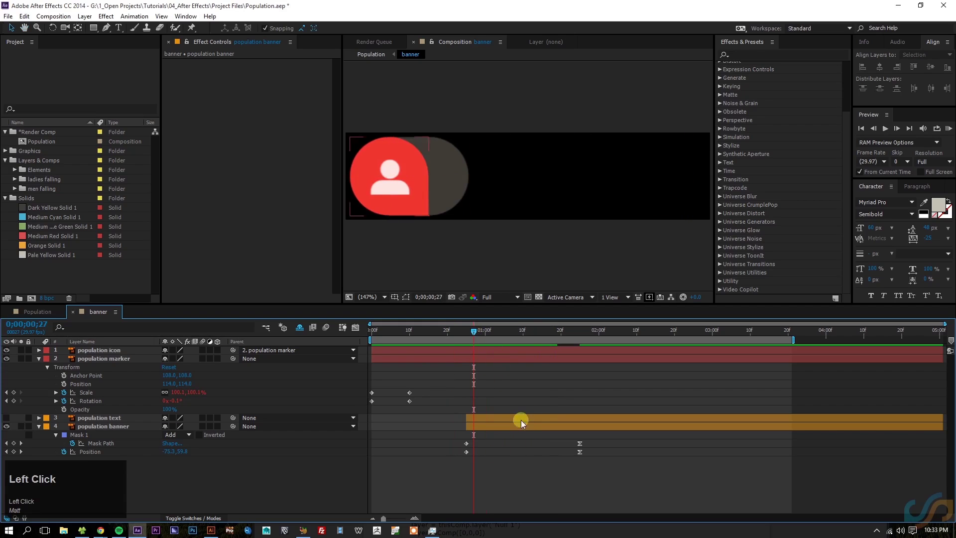
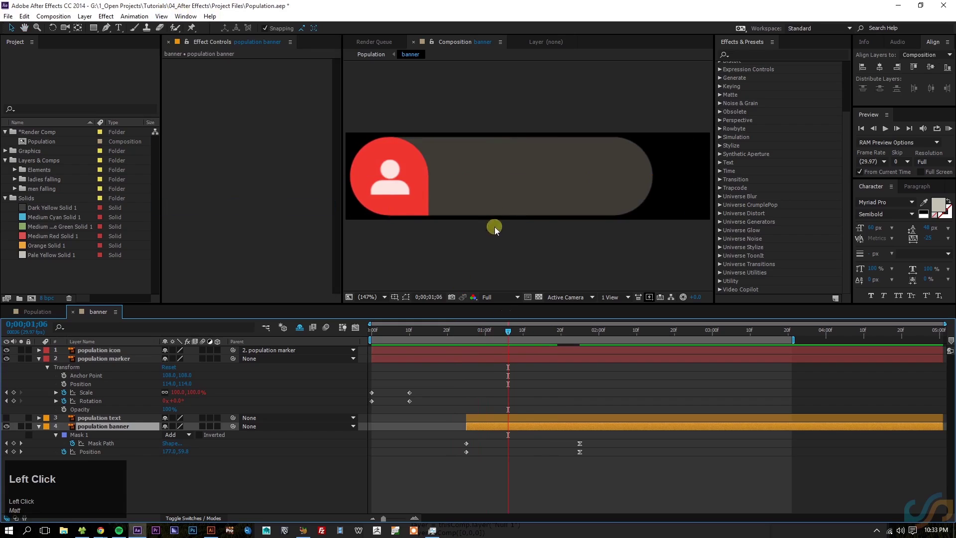
Play the banner animation back from the start to review the marker and bar.
key(space)
click(473, 336)
key(space)
click(188, 23)
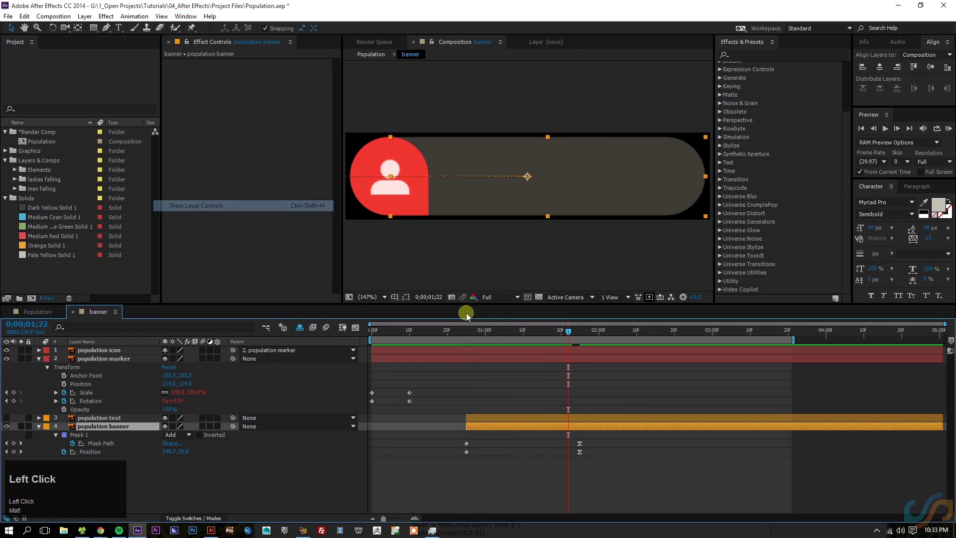
key(space)
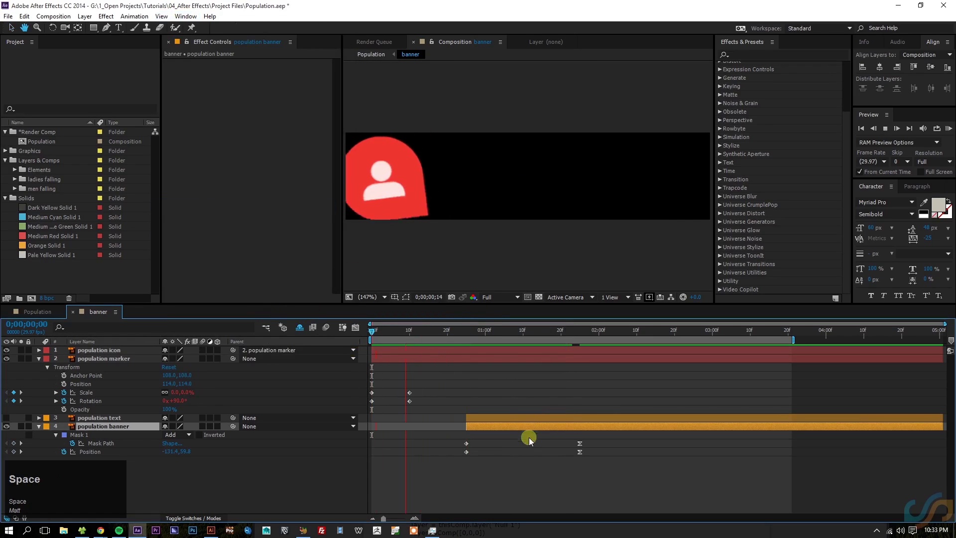
Reduce the population marker and banner layers to only their keyframed properties.
click(520, 479)
key(u)
click(441, 332)
key(space)
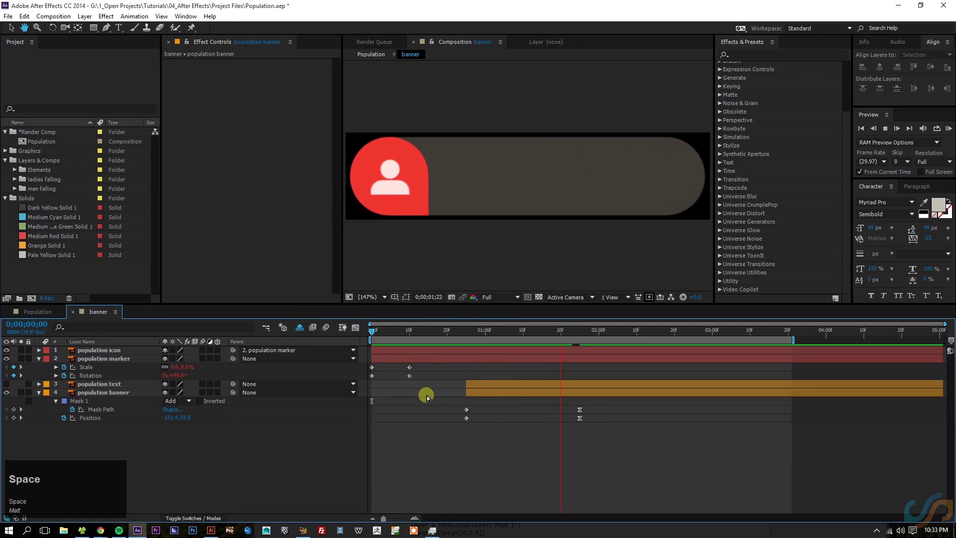
key(space)
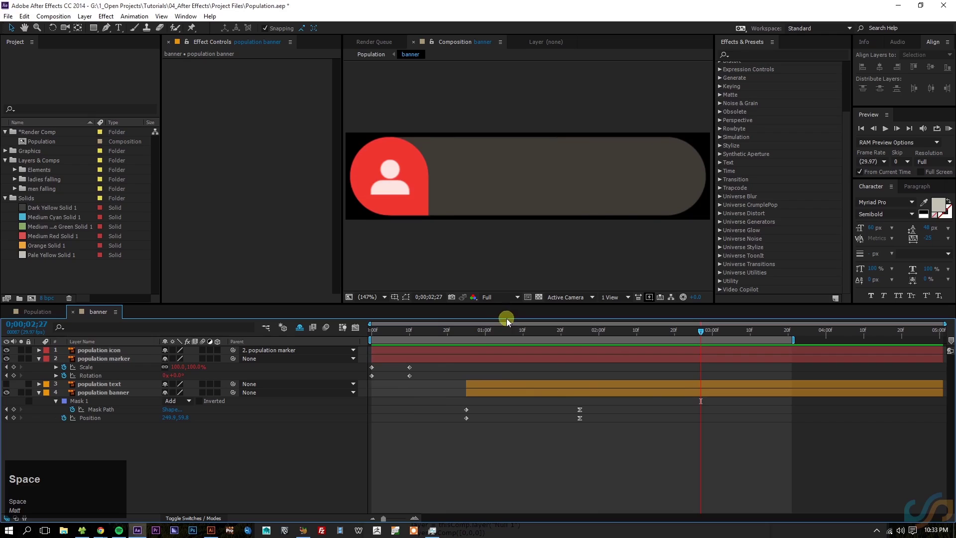
Make the Population text layer visible and park at the moment the banner is fully open.
click(487, 330)
key(space)
click(595, 331)
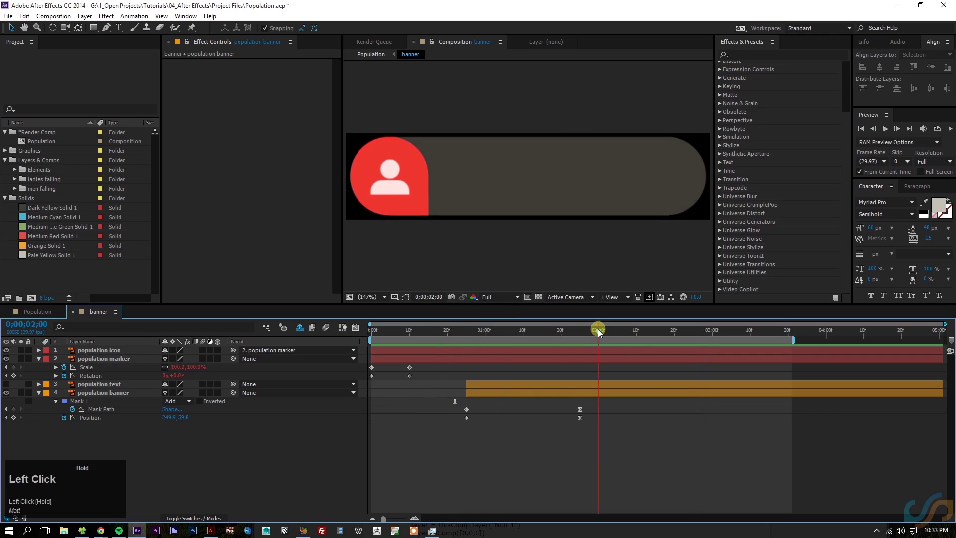
key(n)
key(space)
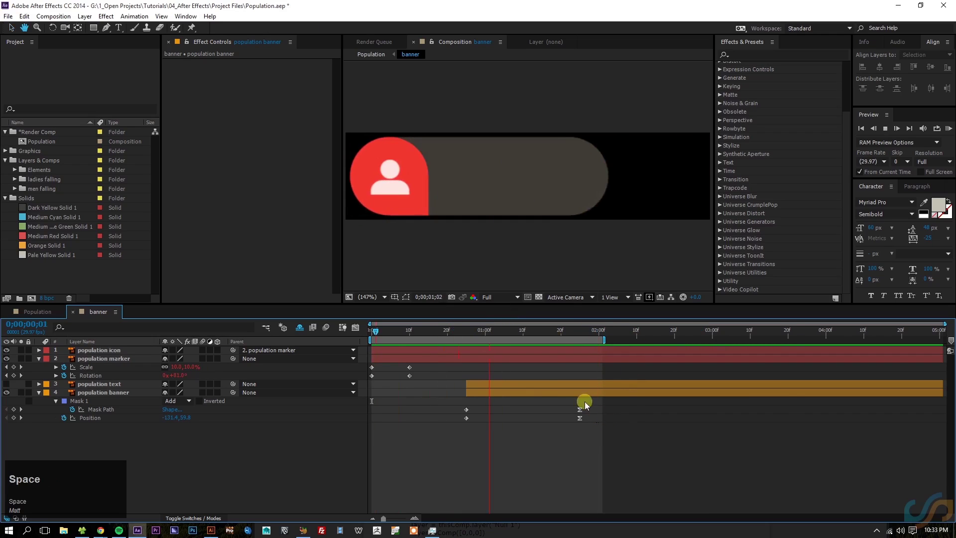
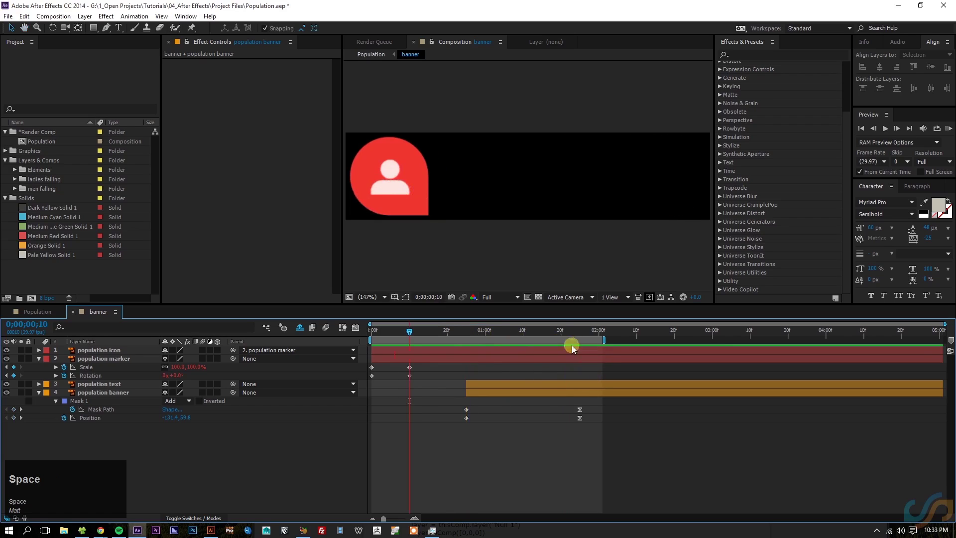
drag(560, 335, 538, 180)
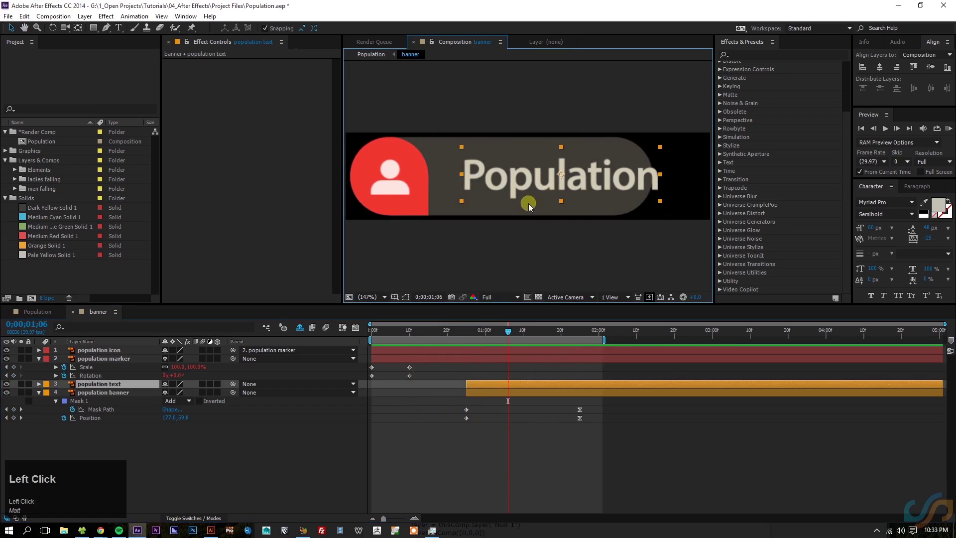
right_click(561, 180)
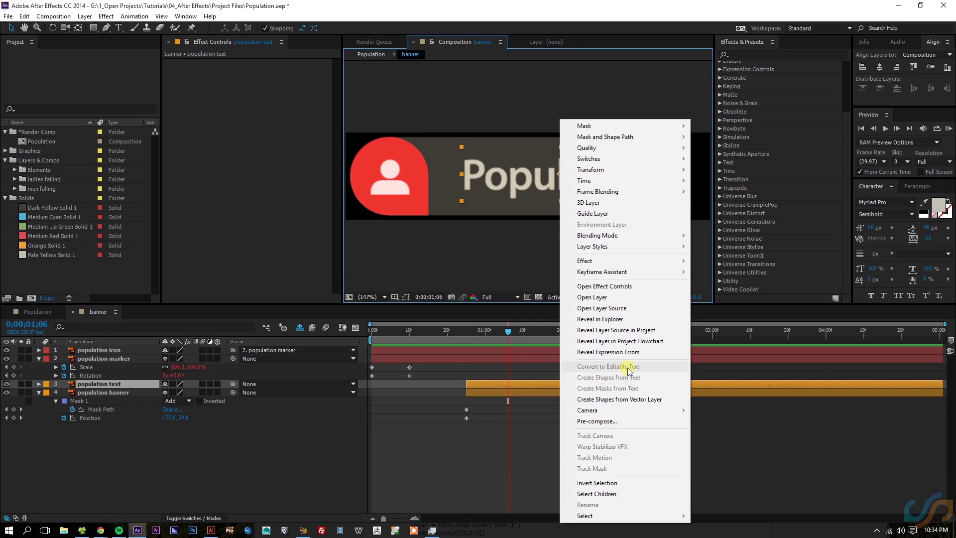
click(629, 369)
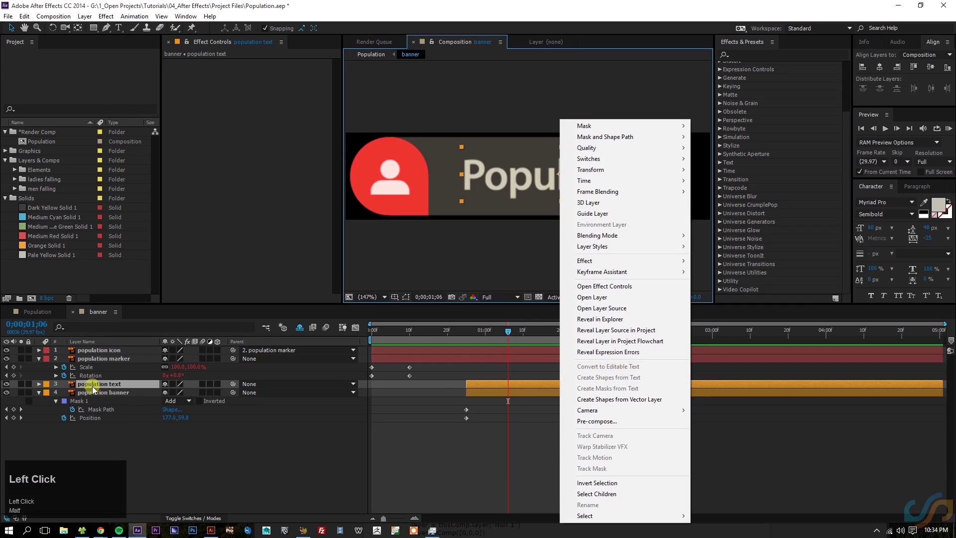
click(626, 368)
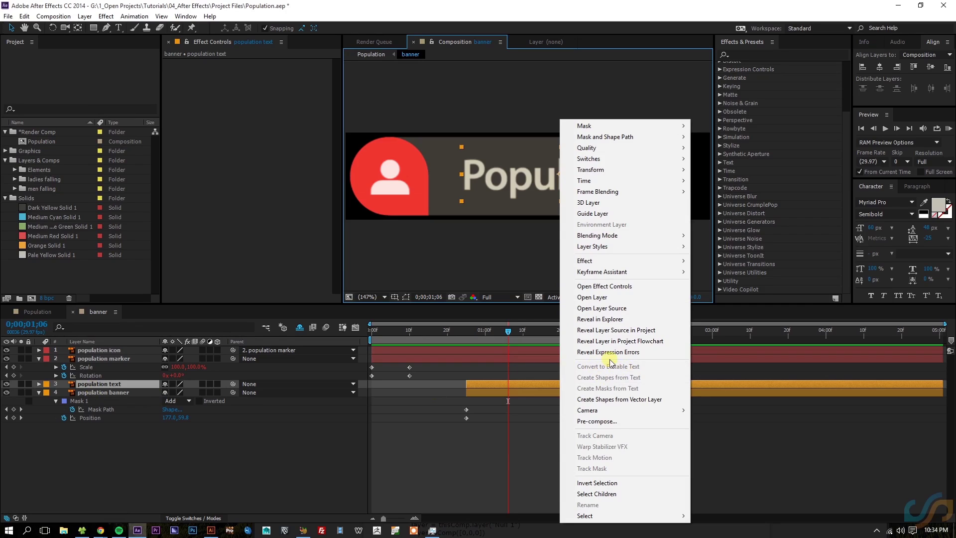
click(613, 367)
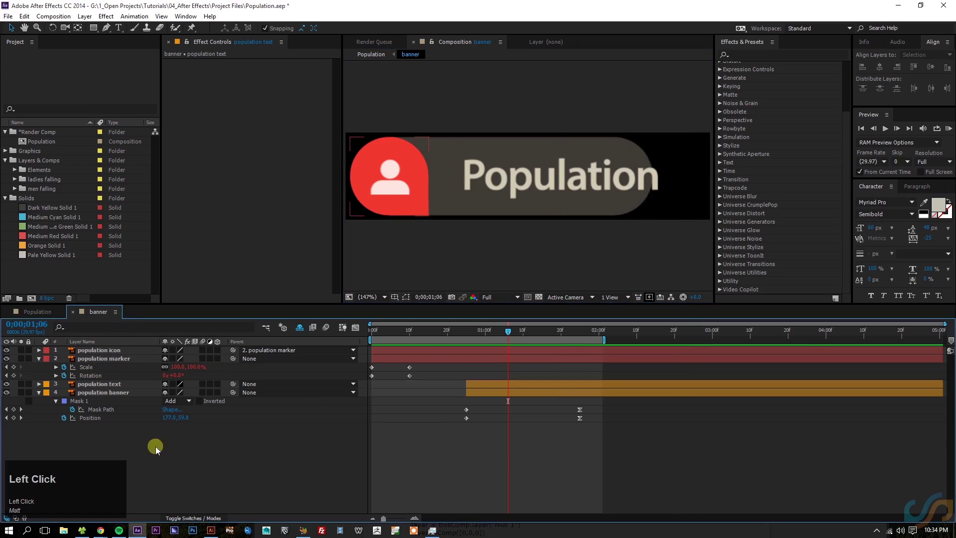
click(100, 386)
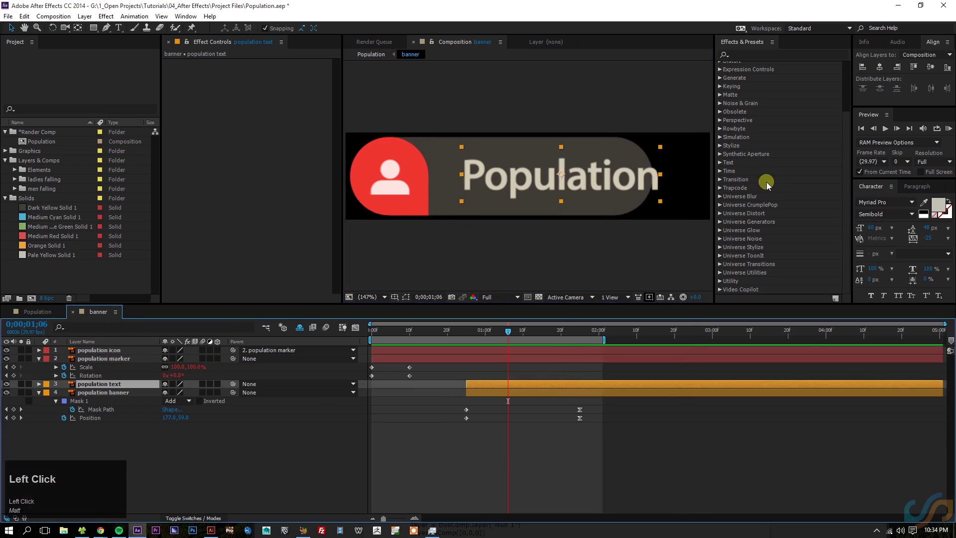
right_click(111, 390)
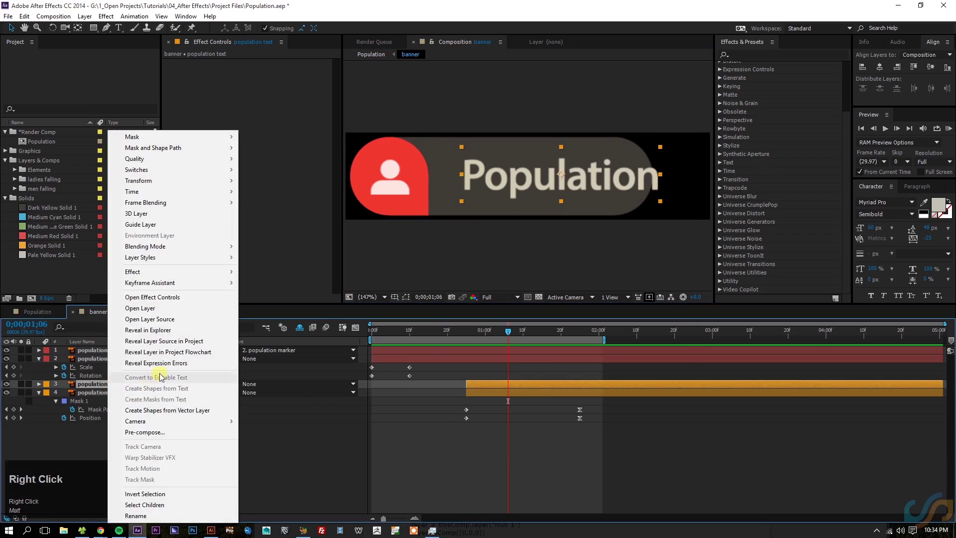
click(173, 378)
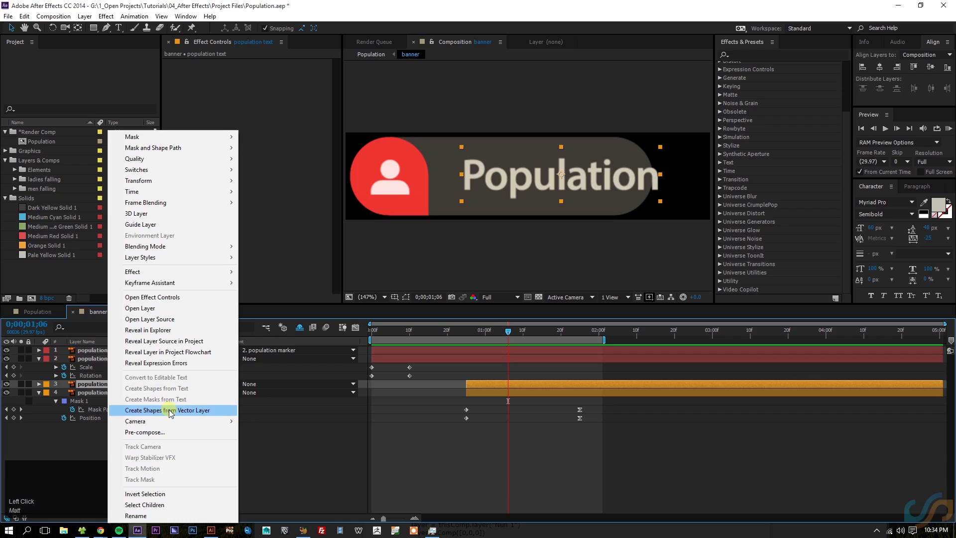
click(176, 411)
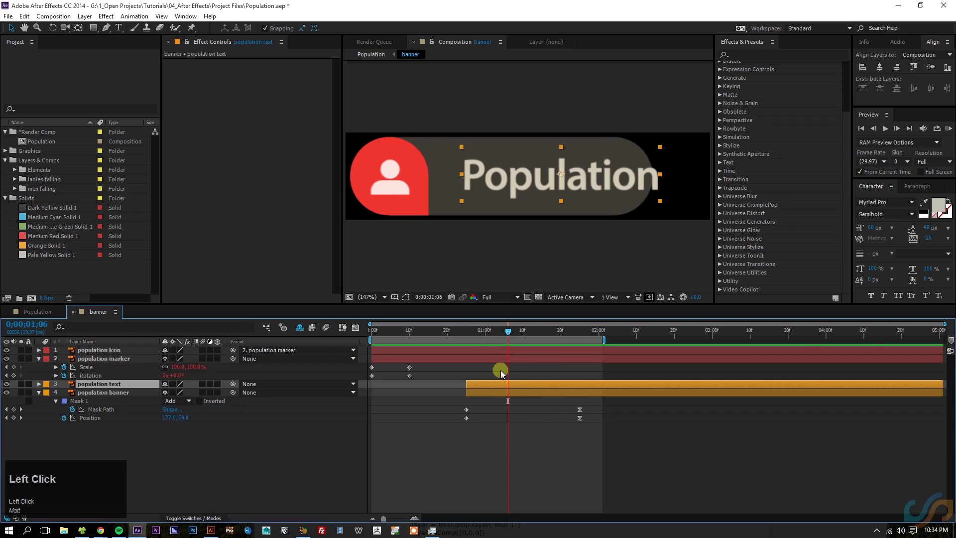
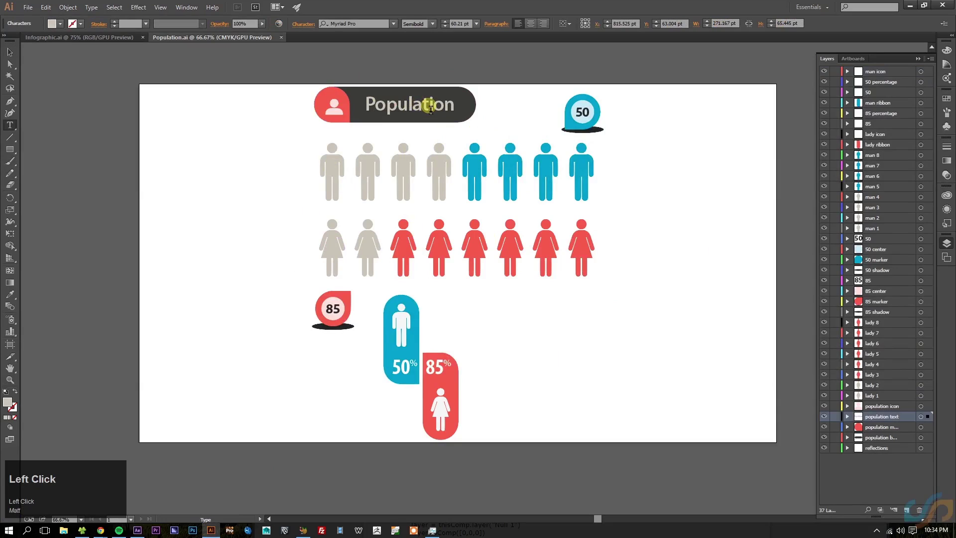
Copy the Population heading text in Illustrator and switch back to After Effects.
key(ctrl+a)
key(ctrl+c)
click(142, 532)
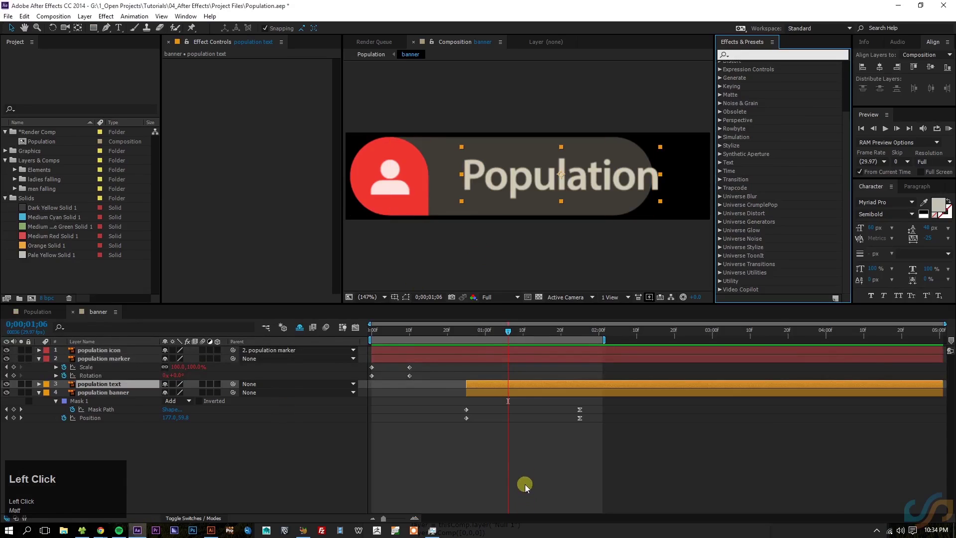
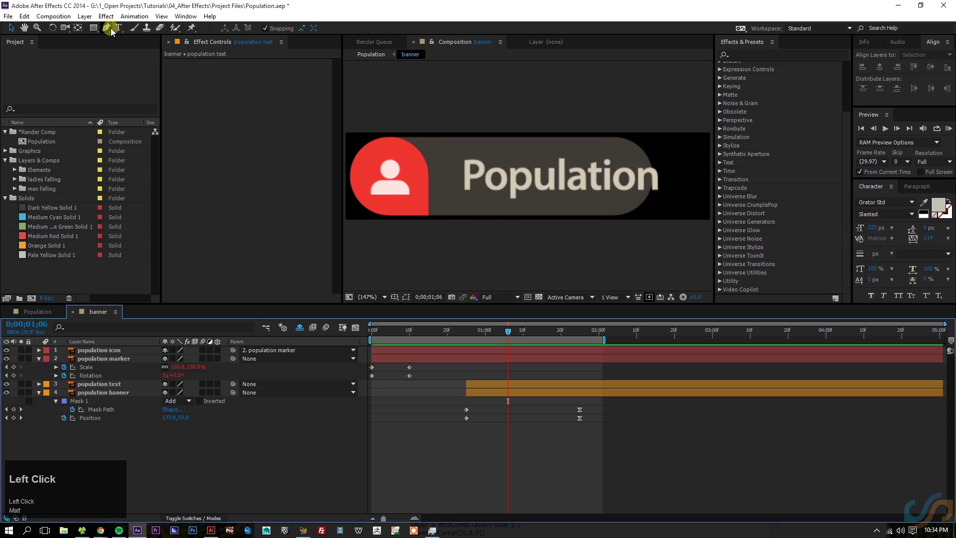
Paste Population as a new live text layer and nudge it exactly over the original lettering.
key(ctrl+v)
click(483, 477)
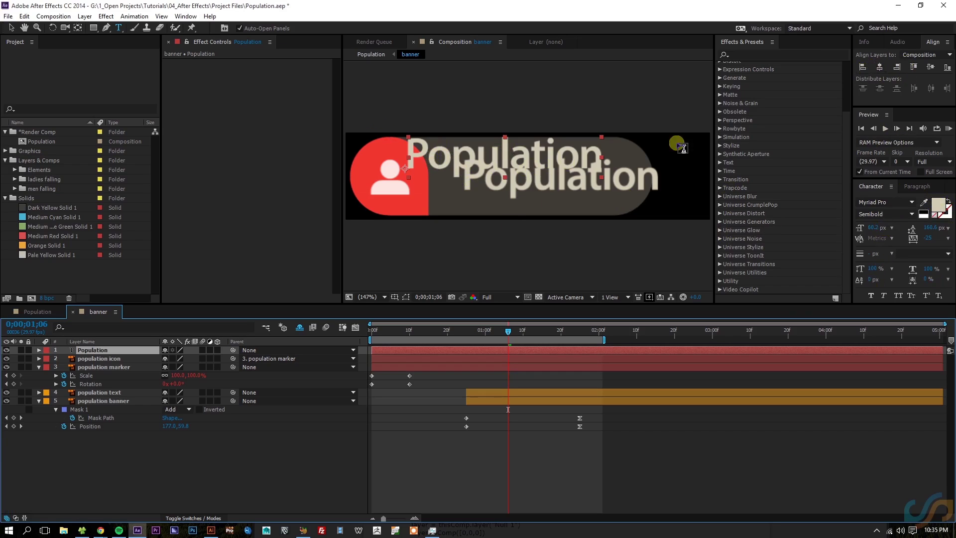
click(882, 71)
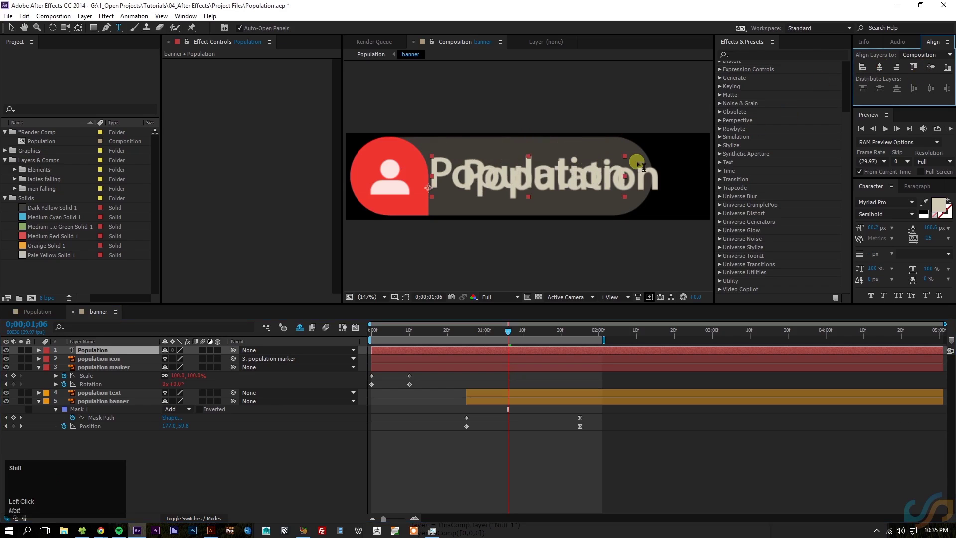
key(shift+Right)
key(Right)
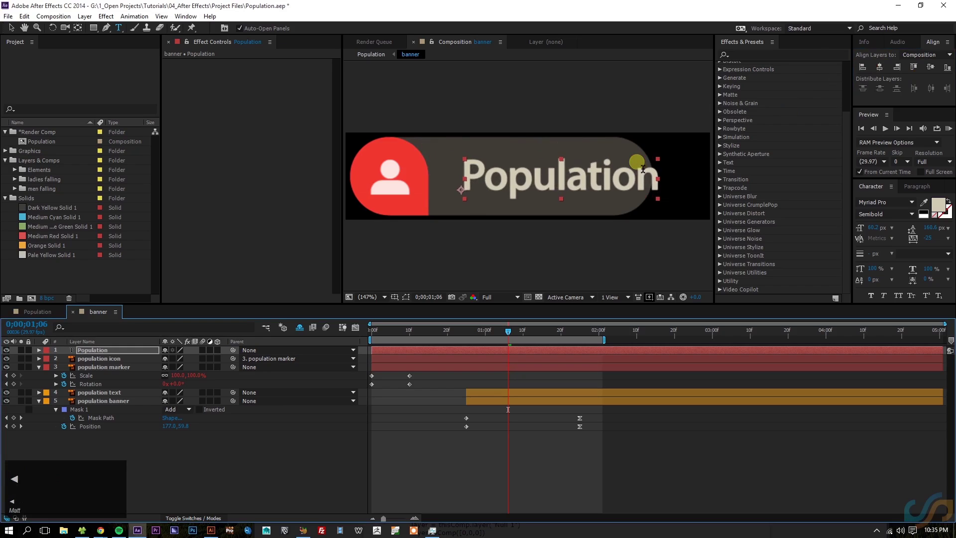
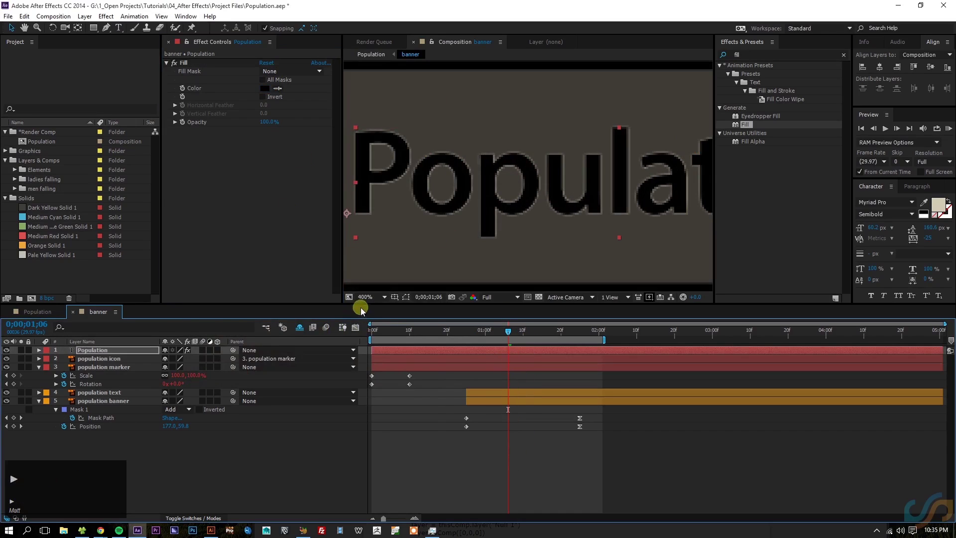
Move the Population text layer below the marker and remove its black Fill so the lettering shows cream.
click(368, 301)
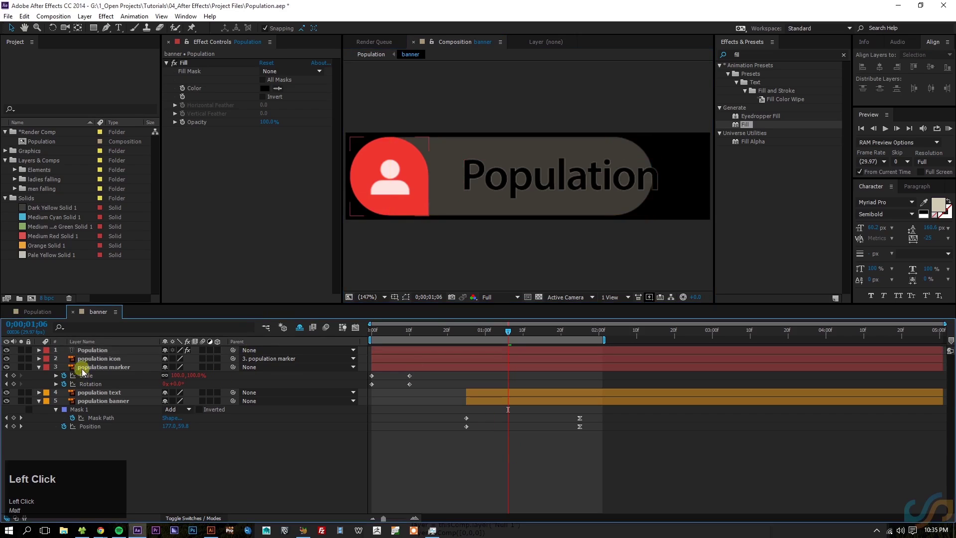
key(u)
drag(105, 354, 236, 371)
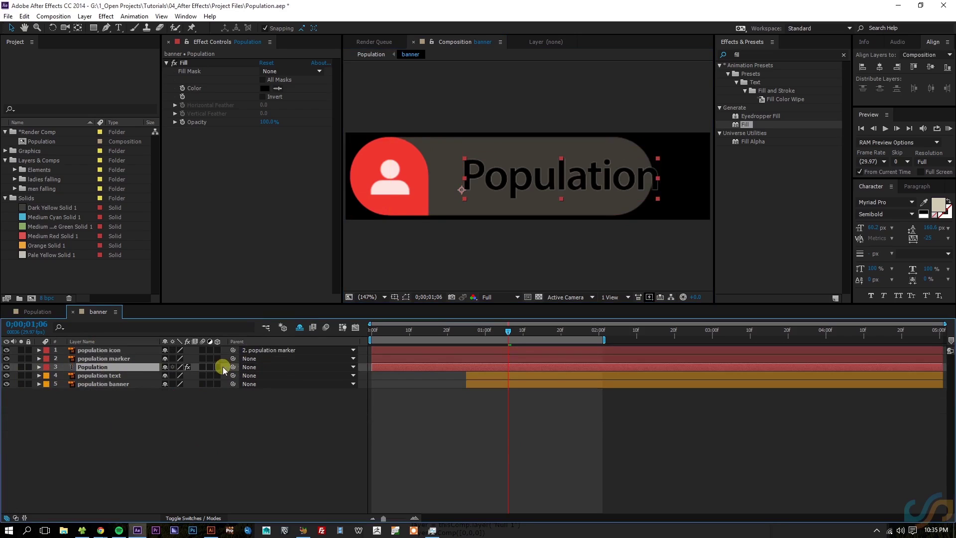
click(94, 383)
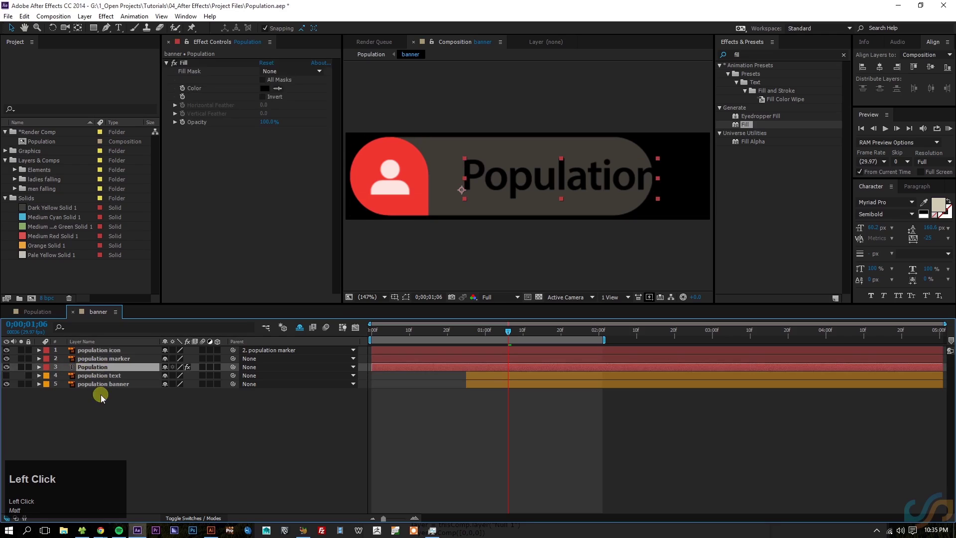
key(ctrl+shift+e)
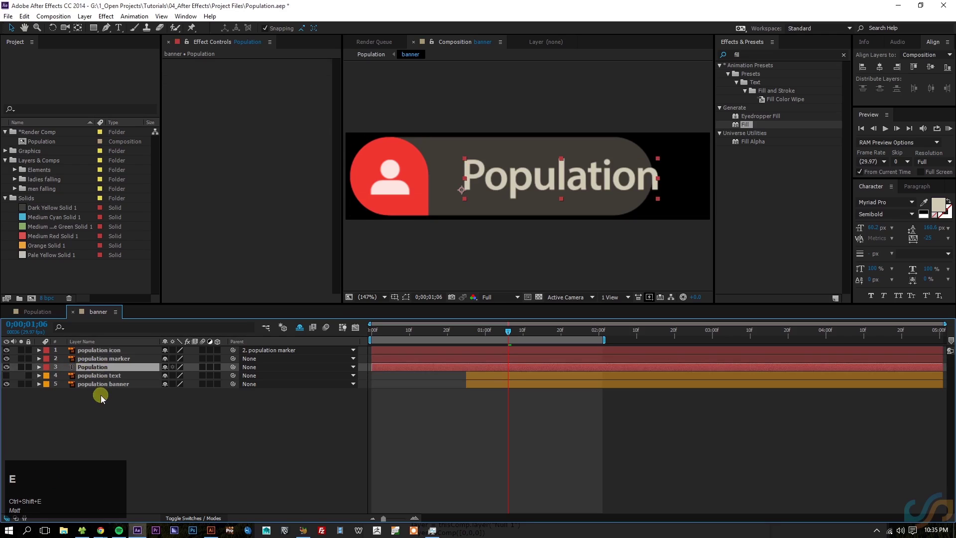
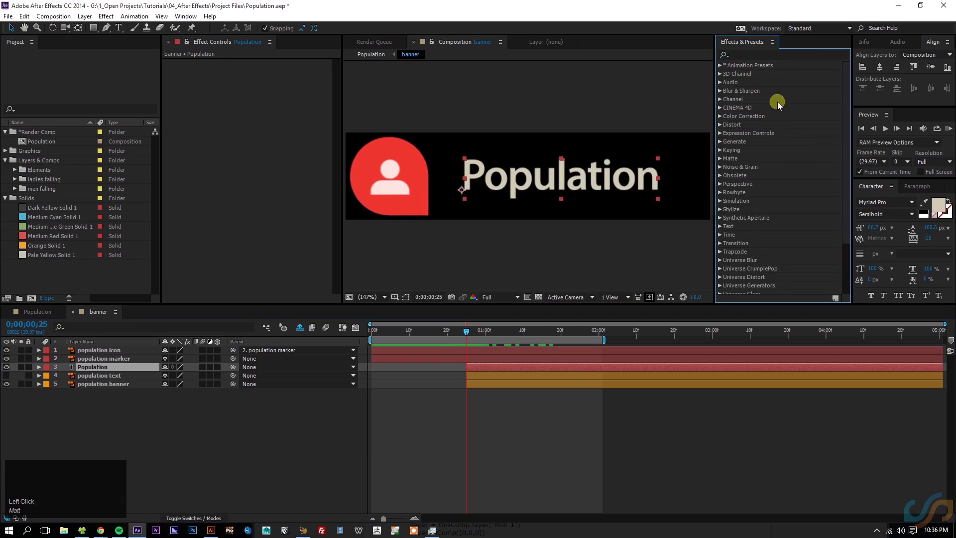
Apply the Text > Animate In > Typewriter preset to the Population text layer.
click(723, 68)
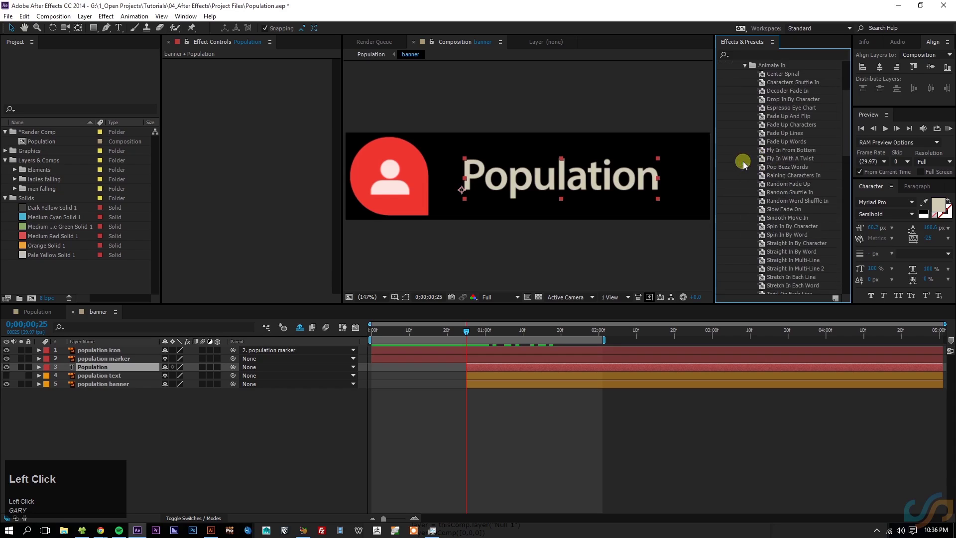
scroll(down, 3)
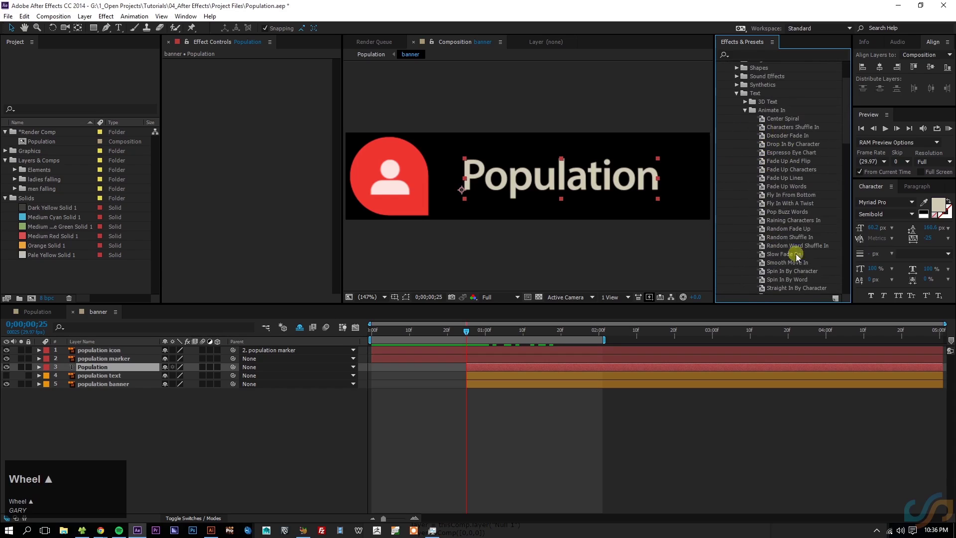
scroll(up, 3)
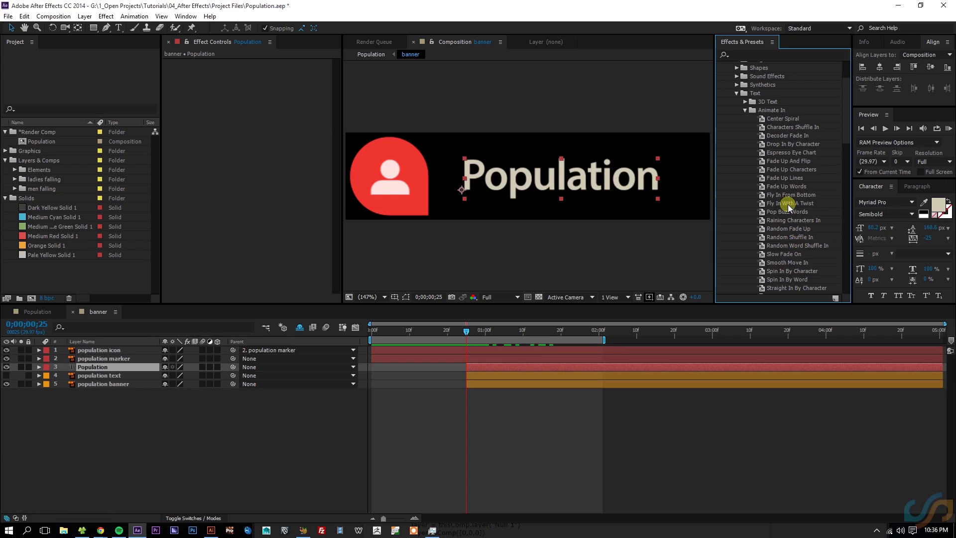
scroll(down, 3)
scroll(down, 3)
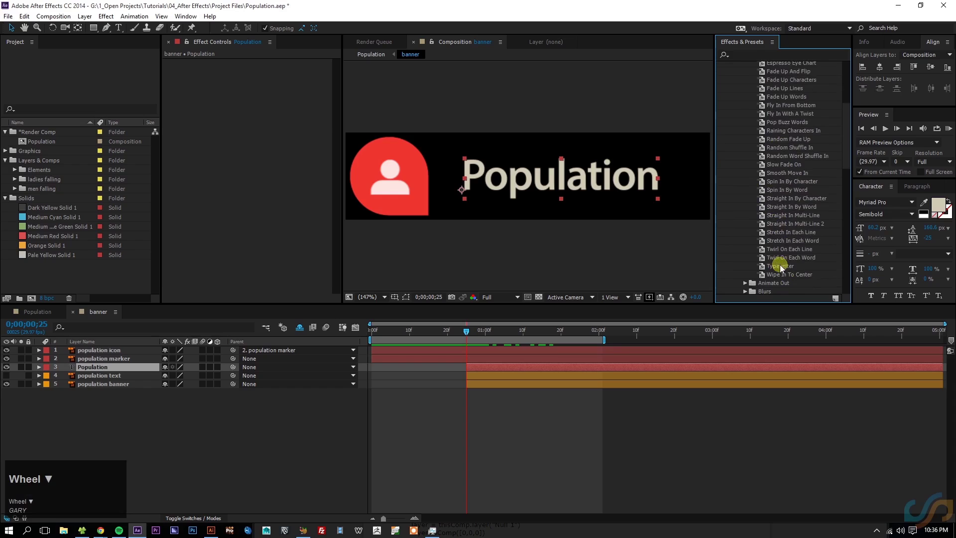
scroll(down, 3)
click(783, 253)
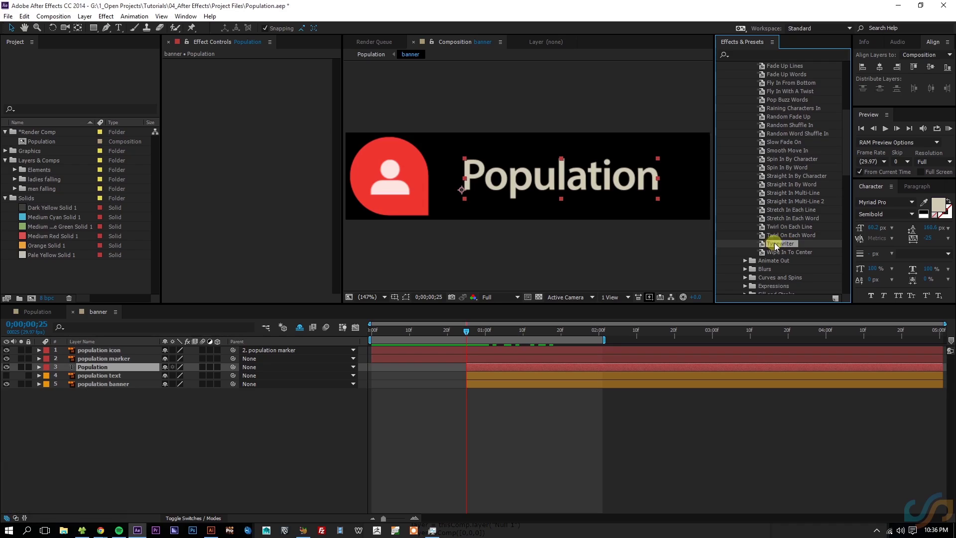
drag(778, 242, 780, 248)
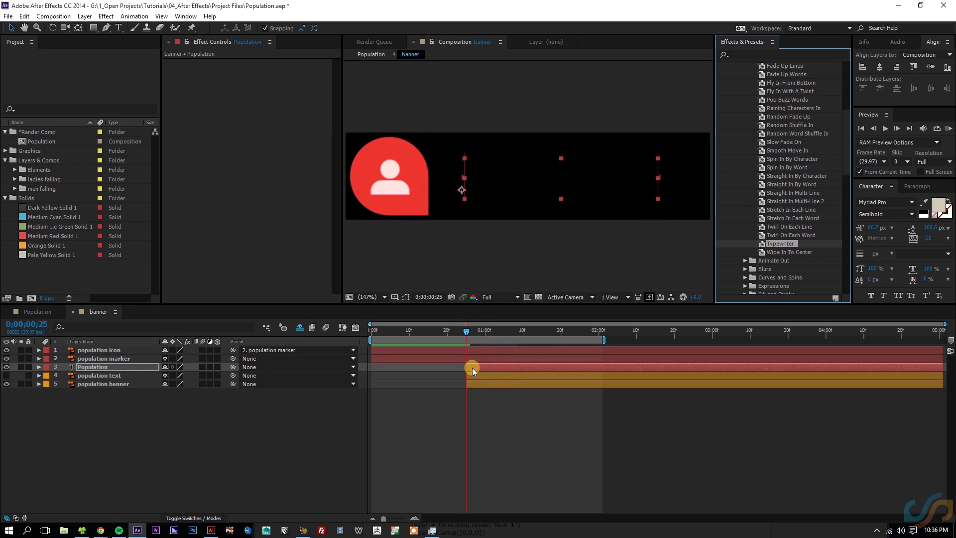
click(470, 401)
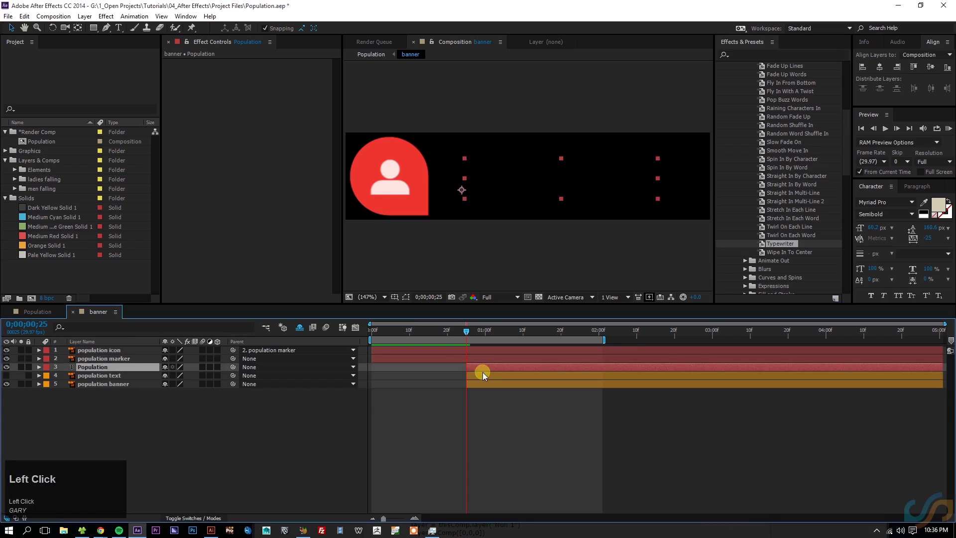
Drag the Typewriter Range Selector end keyframe earlier to line up with the banner's Mask Path end keyframe.
key(u)
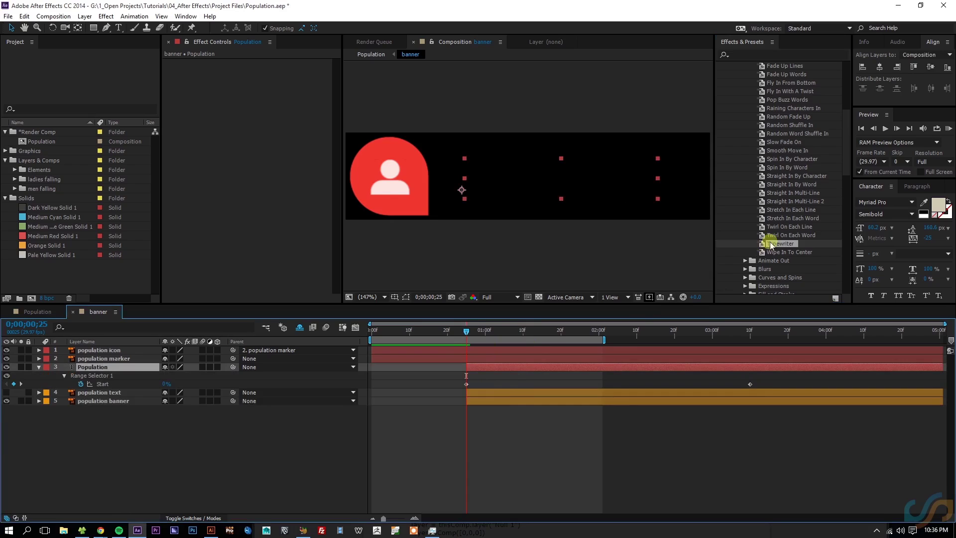
drag(490, 333, 613, 399)
key(ctrl+z)
drag(588, 330, 683, 397)
key(u)
click(703, 444)
key(u)
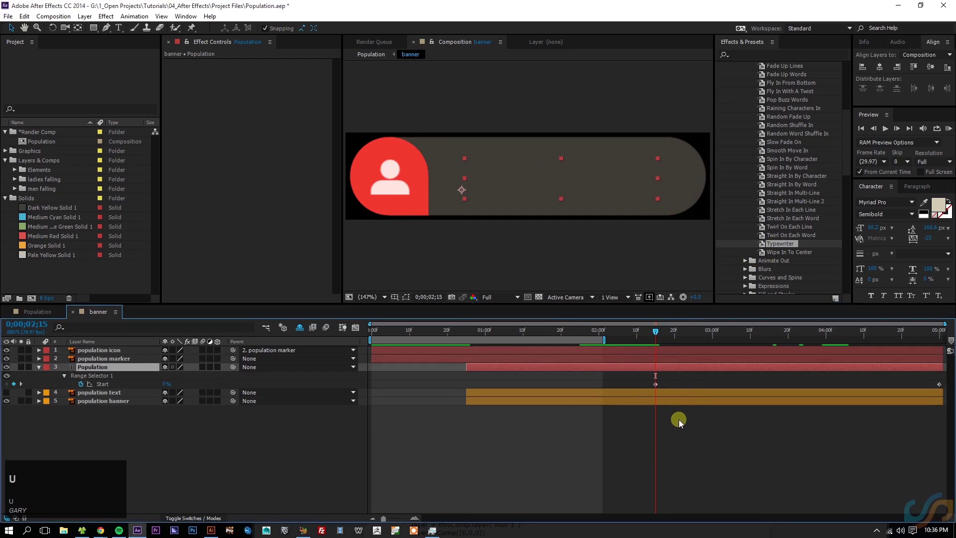
drag(807, 388, 519, 406)
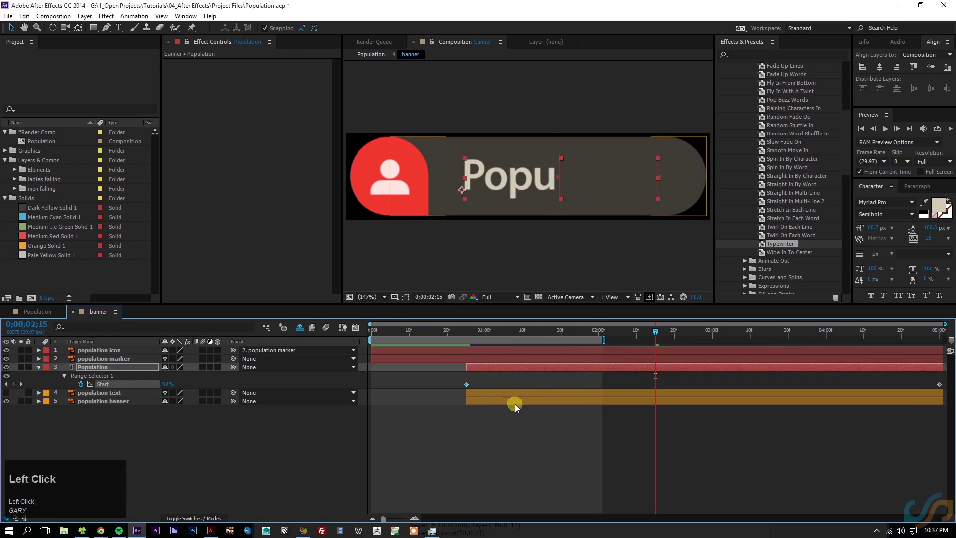
key(u)
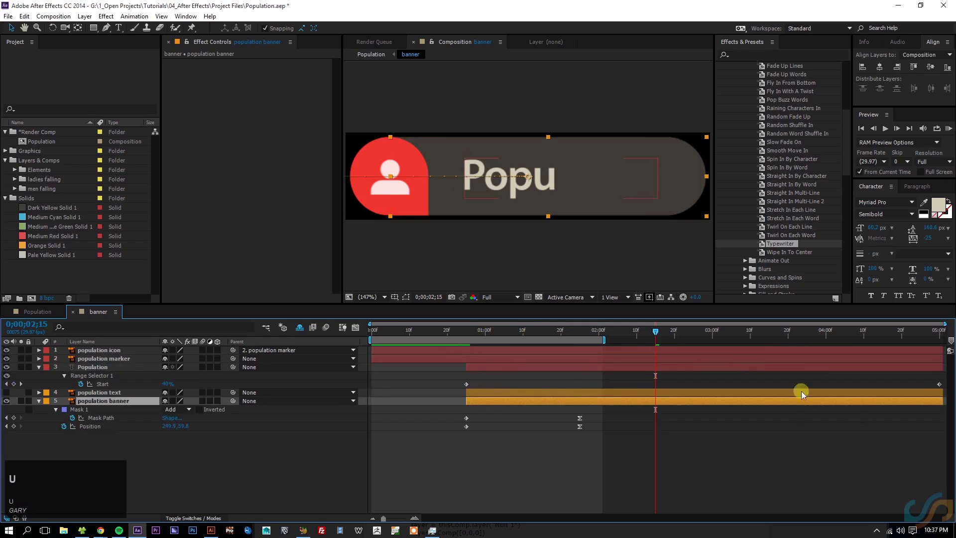
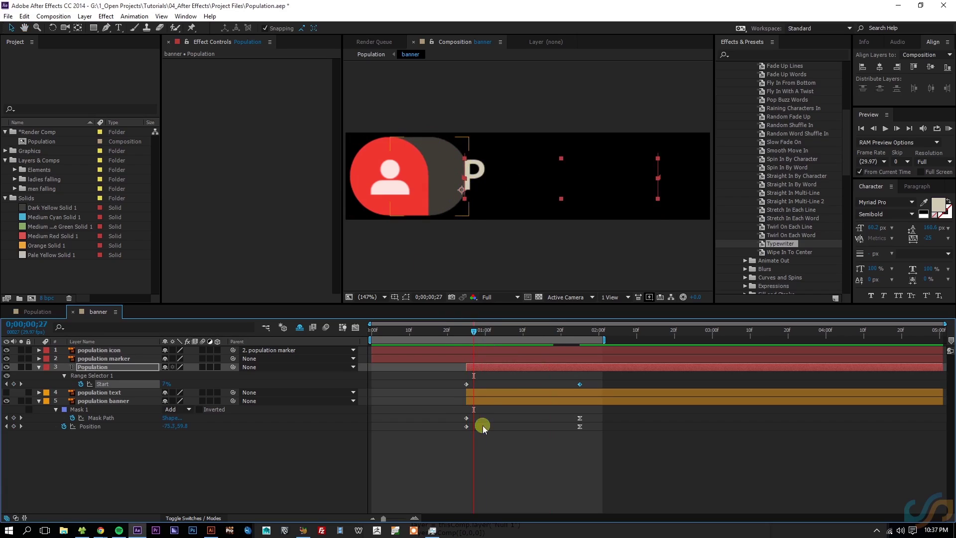
Nudge the Typewriter Start keyframes later so the text types on from about one to two seconds, and preview.
click(463, 335)
key(Page_Down)
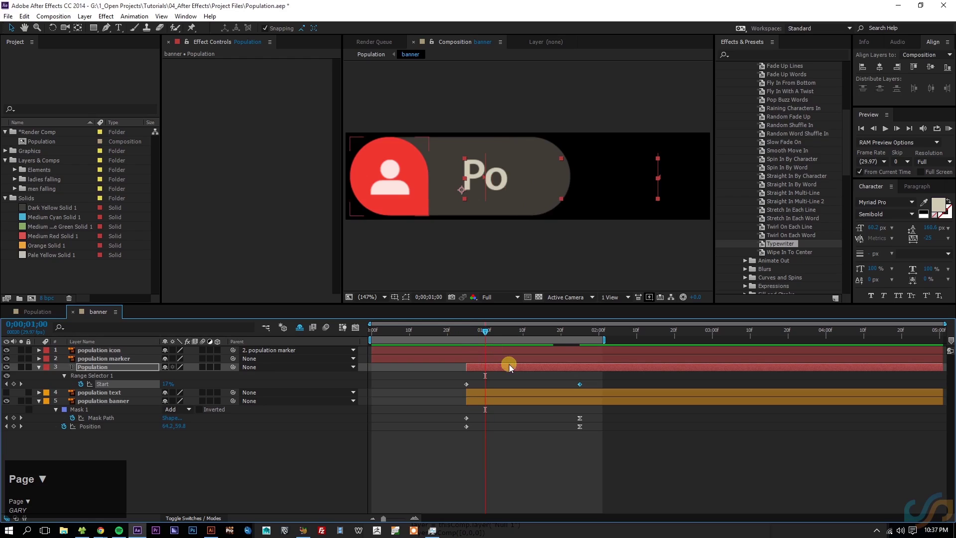
key([)
click(902, 345)
key(alt+])
click(629, 461)
key(space)
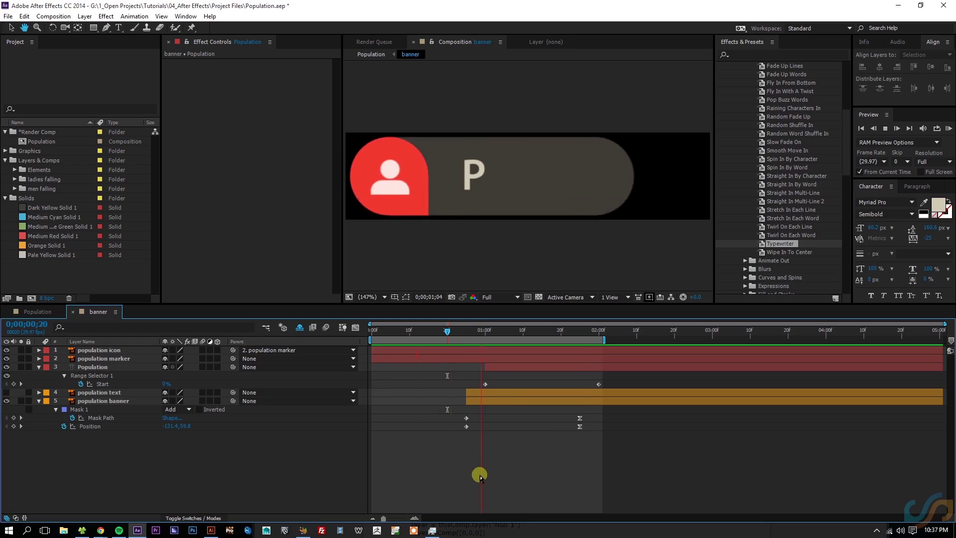
Collapse the layer properties and preview the finished banner animation again.
key(space)
click(484, 478)
key(u)
text(uu)
click(460, 331)
click(441, 337)
key(space)
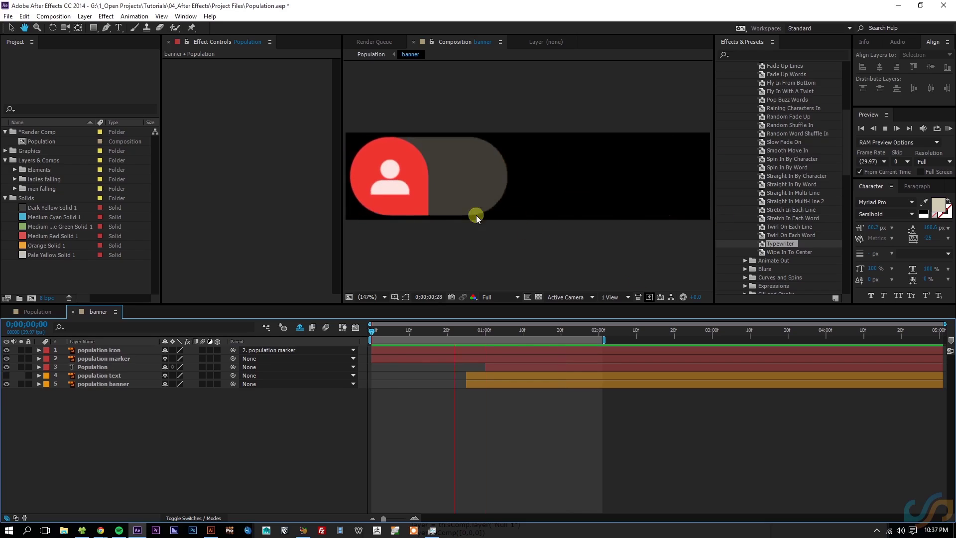
key(space)
drag(461, 333, 466, 403)
key(space)
Return to the main Population composition and save the project.
click(535, 414)
key(ctrl+s)
drag(30, 309, 915, 73)
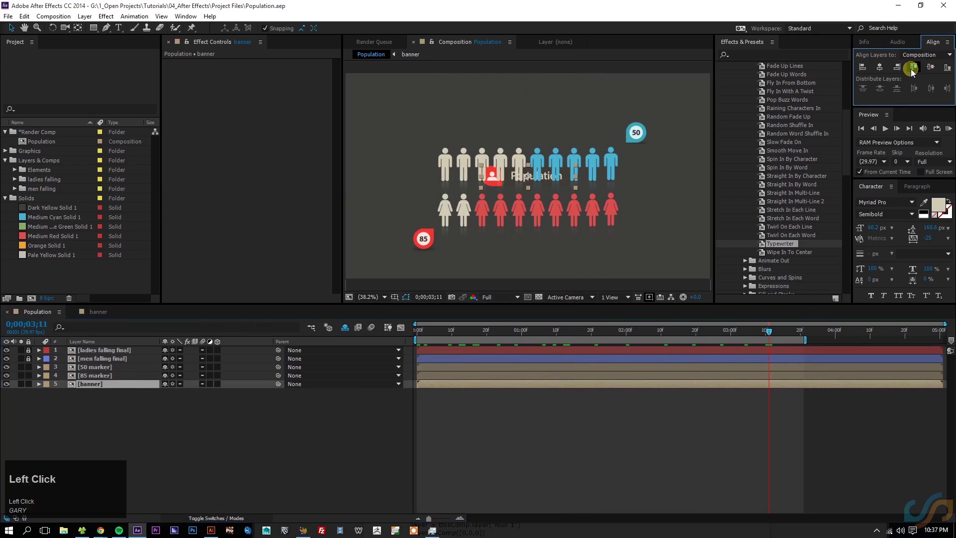
Nudge the Population banner down from the top edge of the main composition.
key(shift+Down)
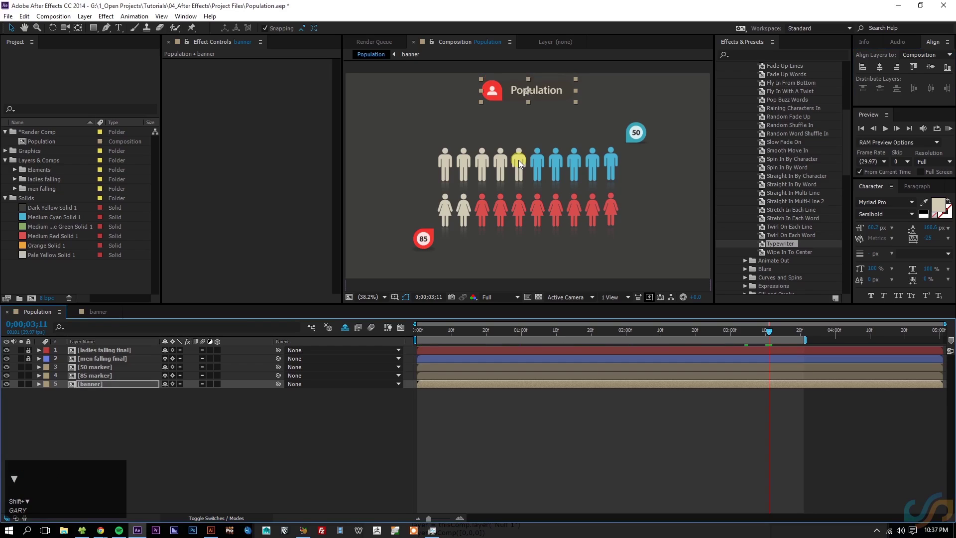
key(shift+Down)
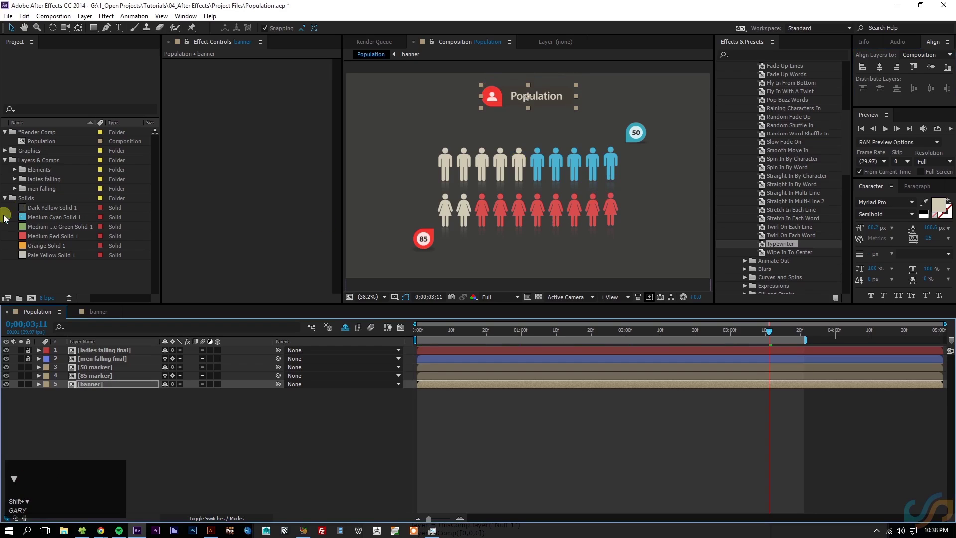
drag(114, 407, 112, 472)
Try pale yellow, orange and cyan background solids behind the figures, then restore the dark yellow.
drag(74, 256, 41, 252)
drag(48, 250, 58, 224)
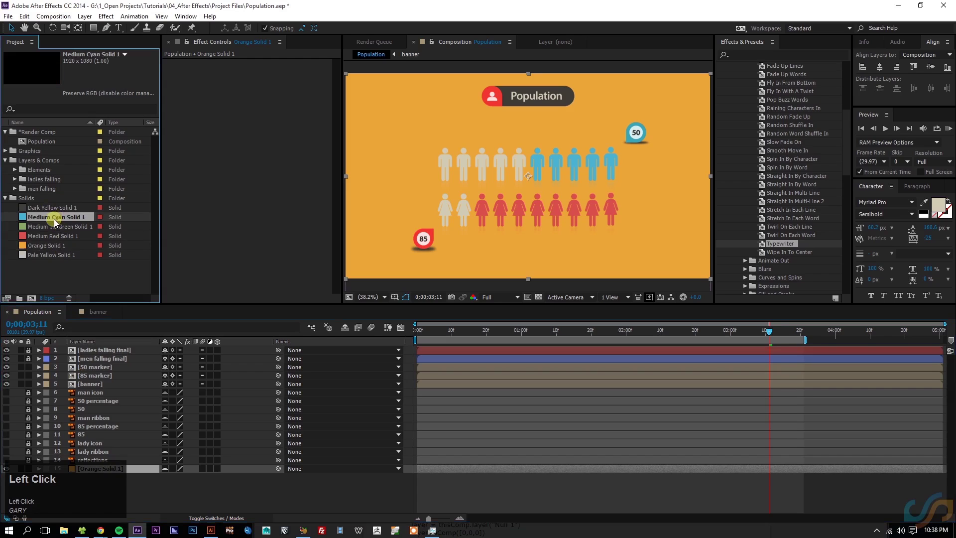
drag(58, 220, 70, 212)
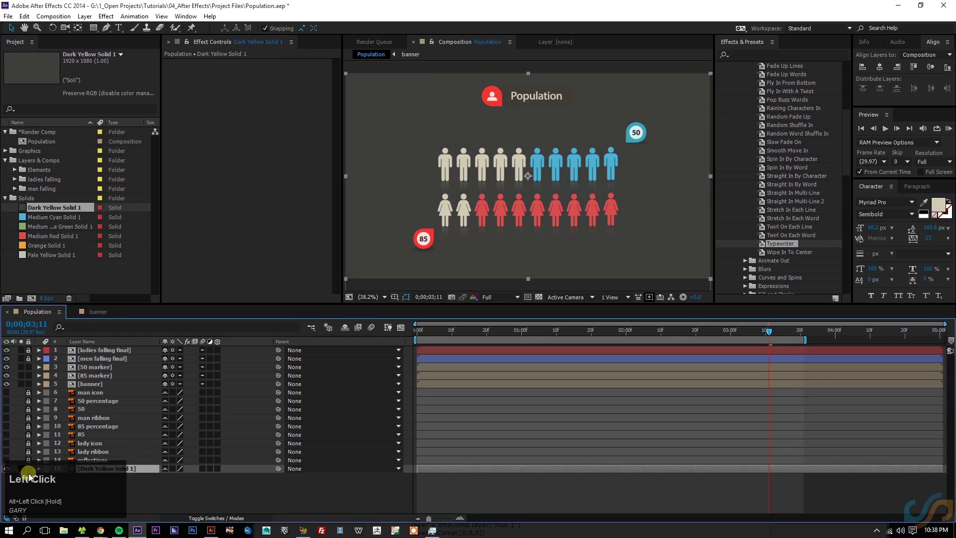